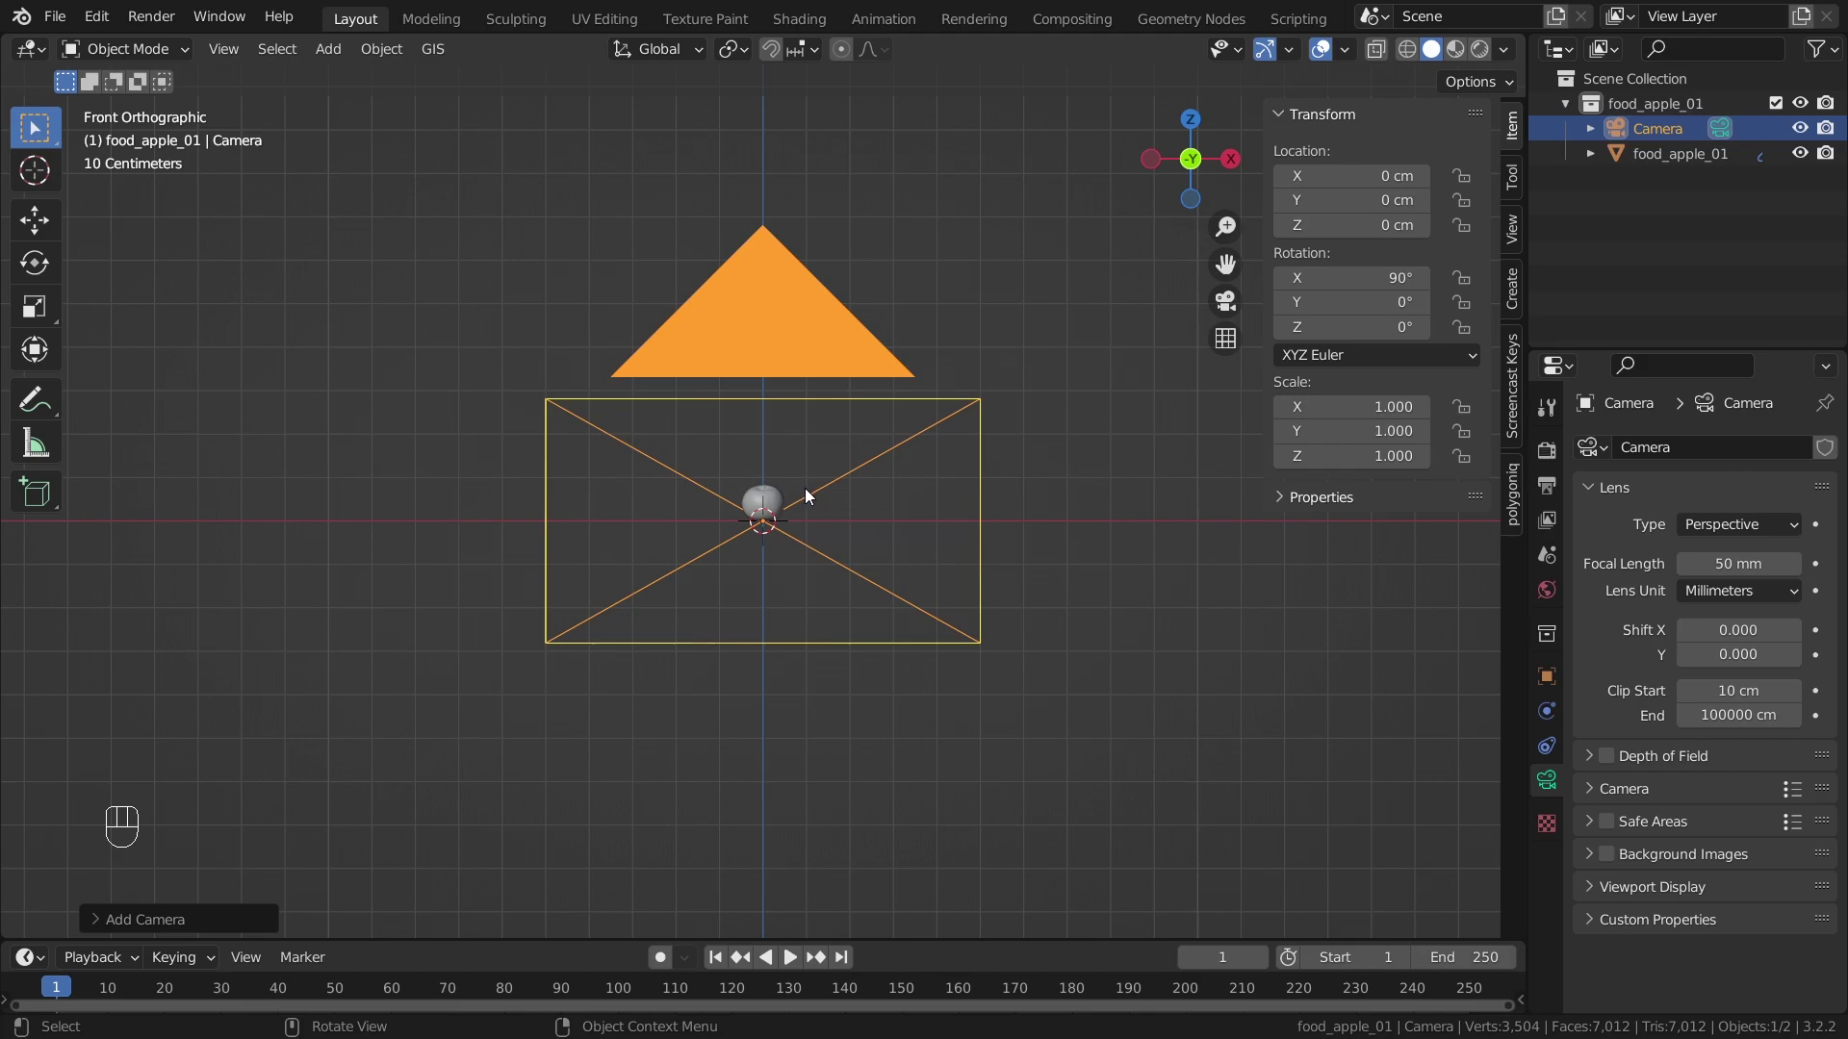
- Rotate the camera to face the apple and switch to the camera's view of the scene
{"action": "key", "text": "r"}
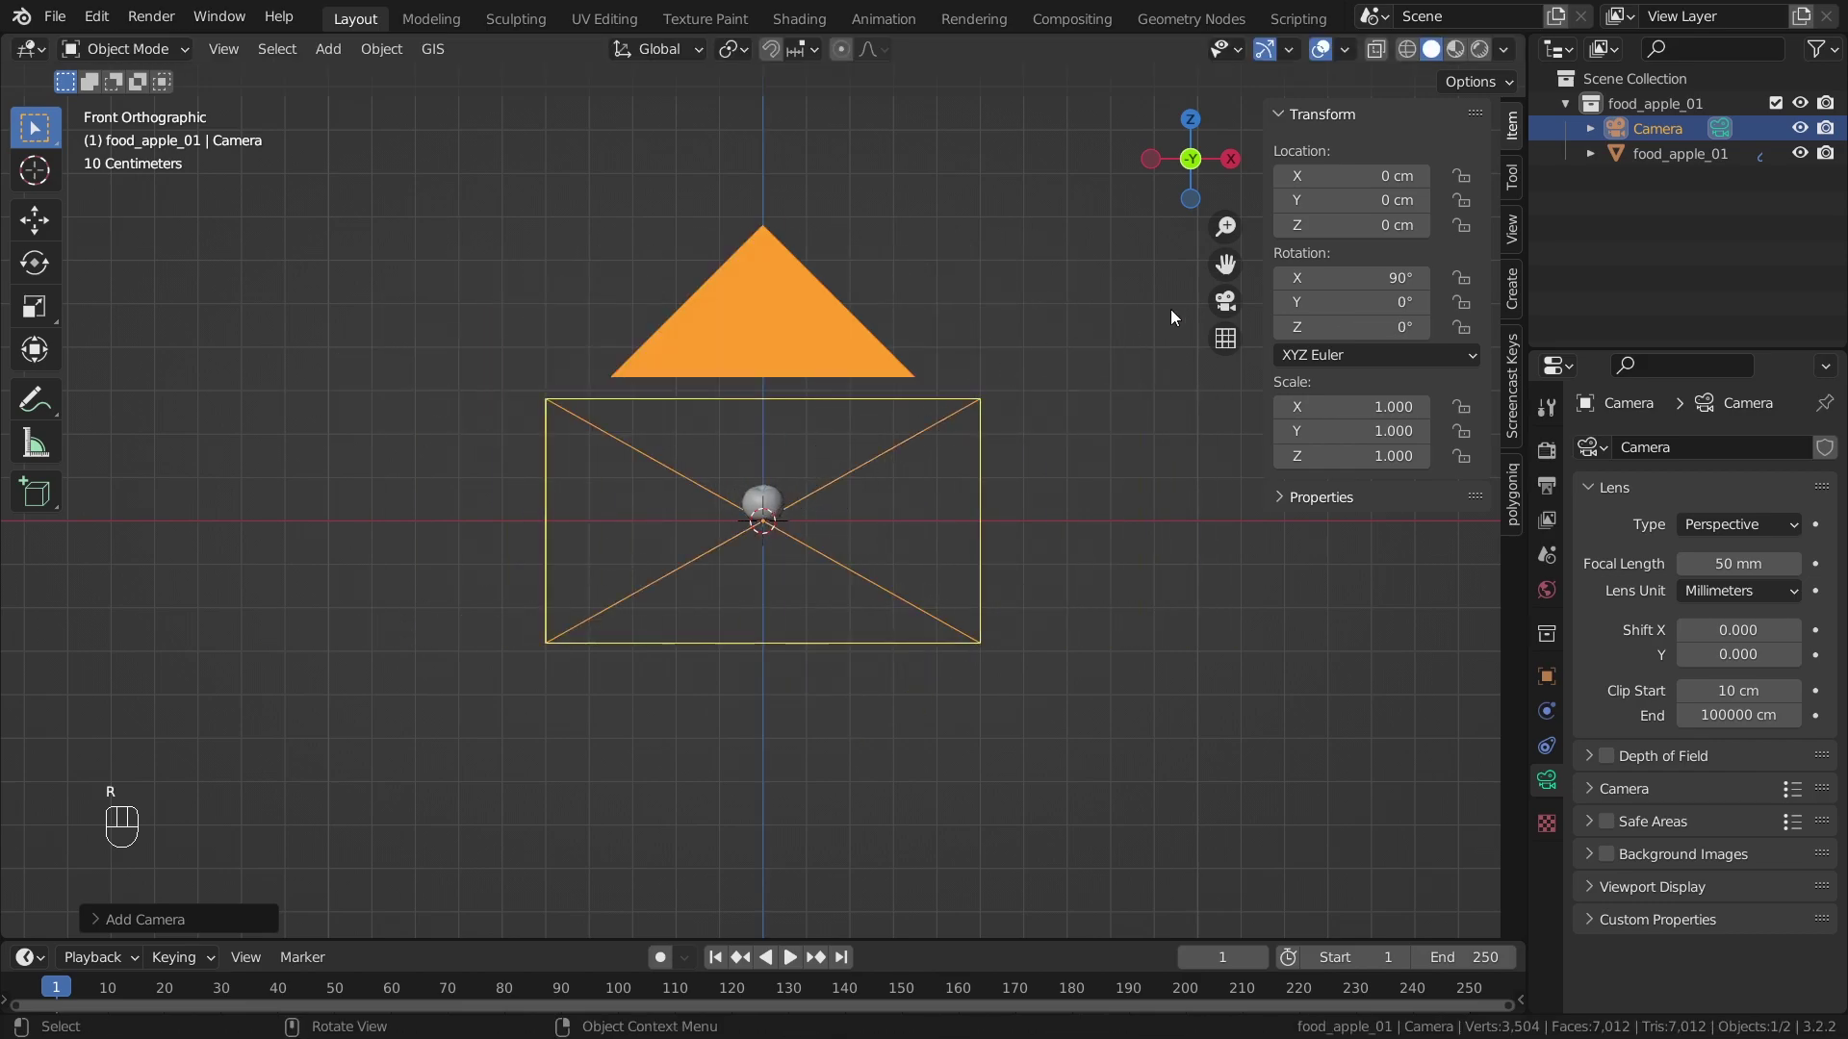
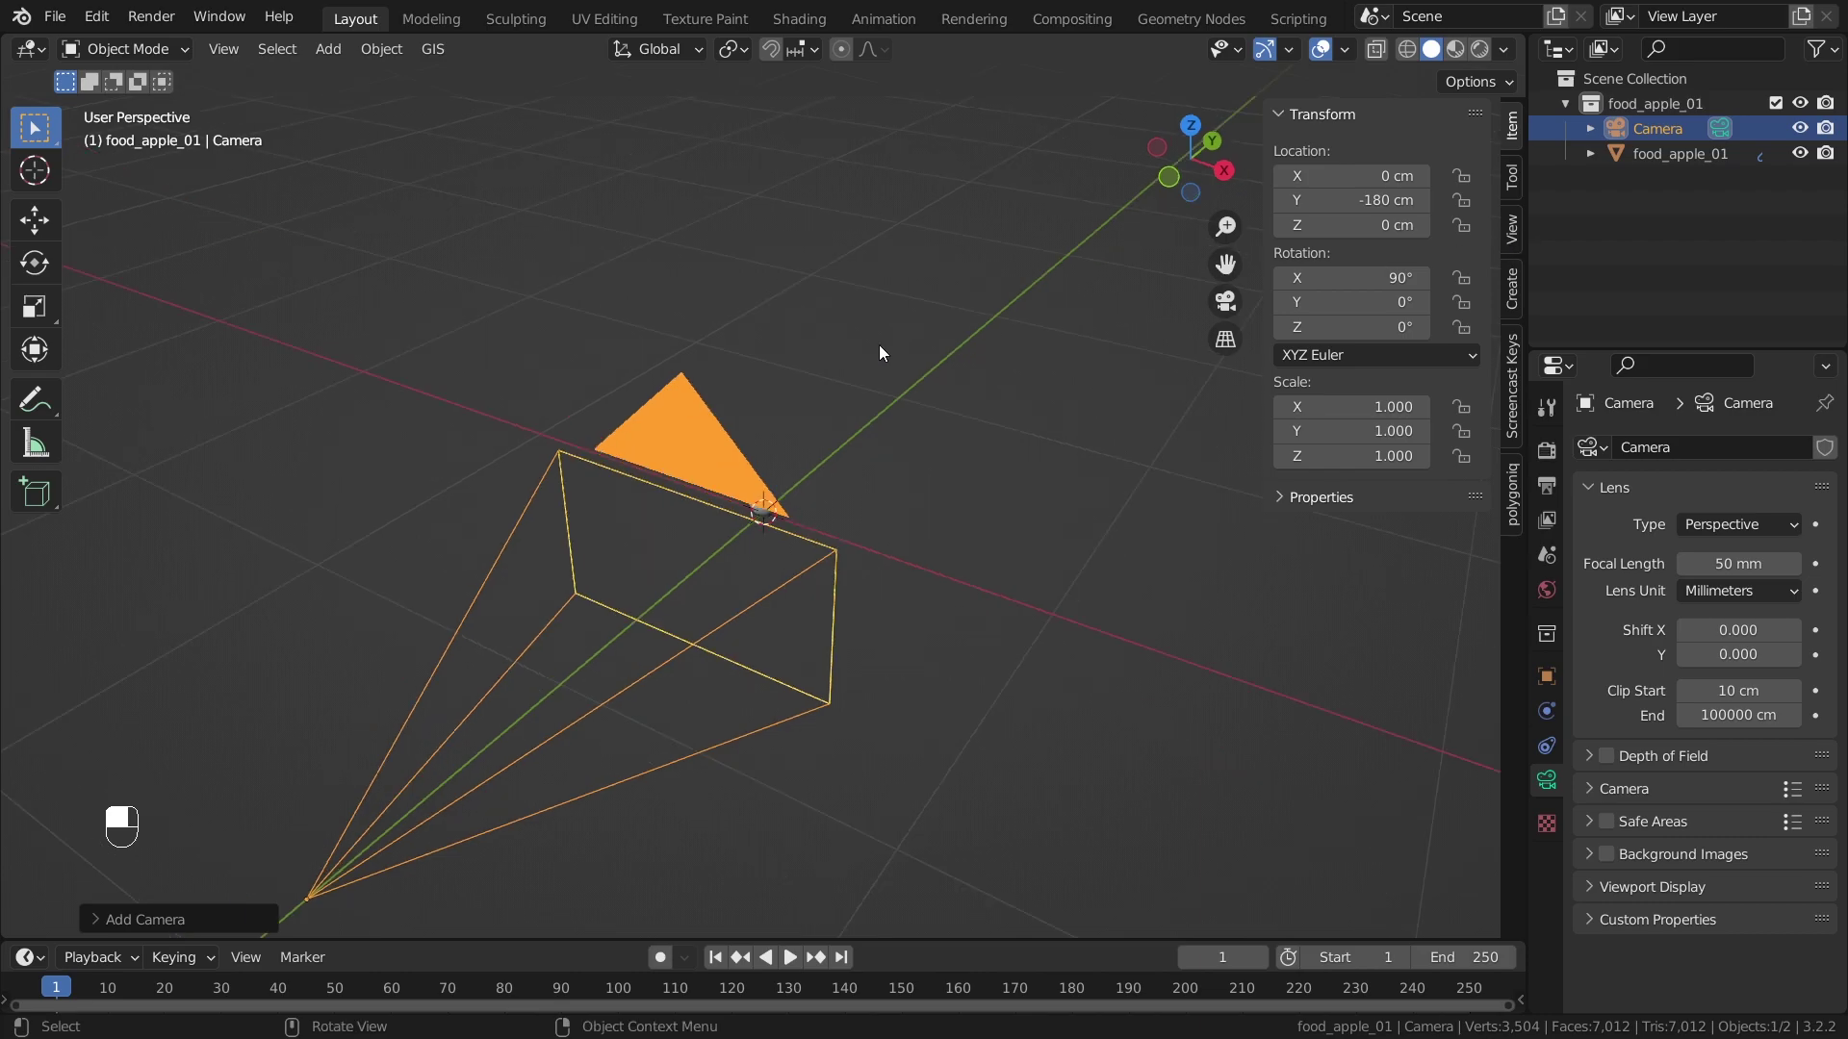
{"action": "key", "text": "KP_0"}
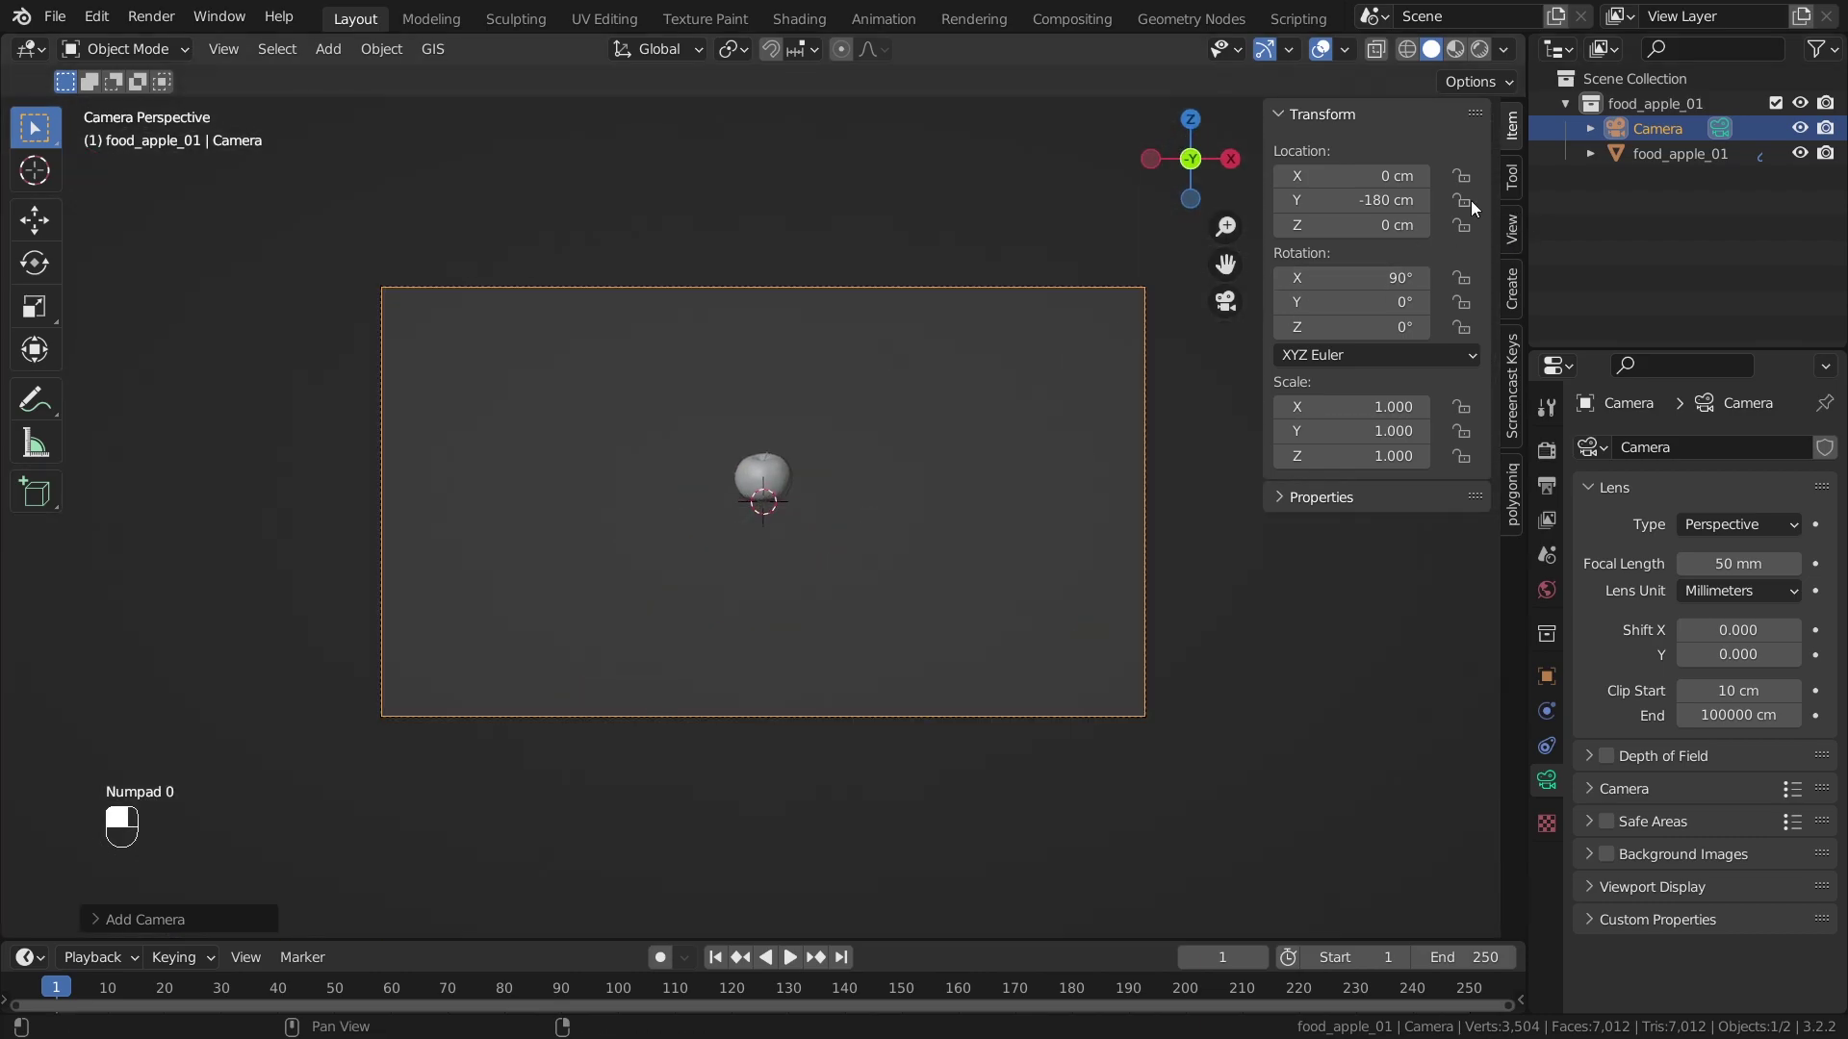
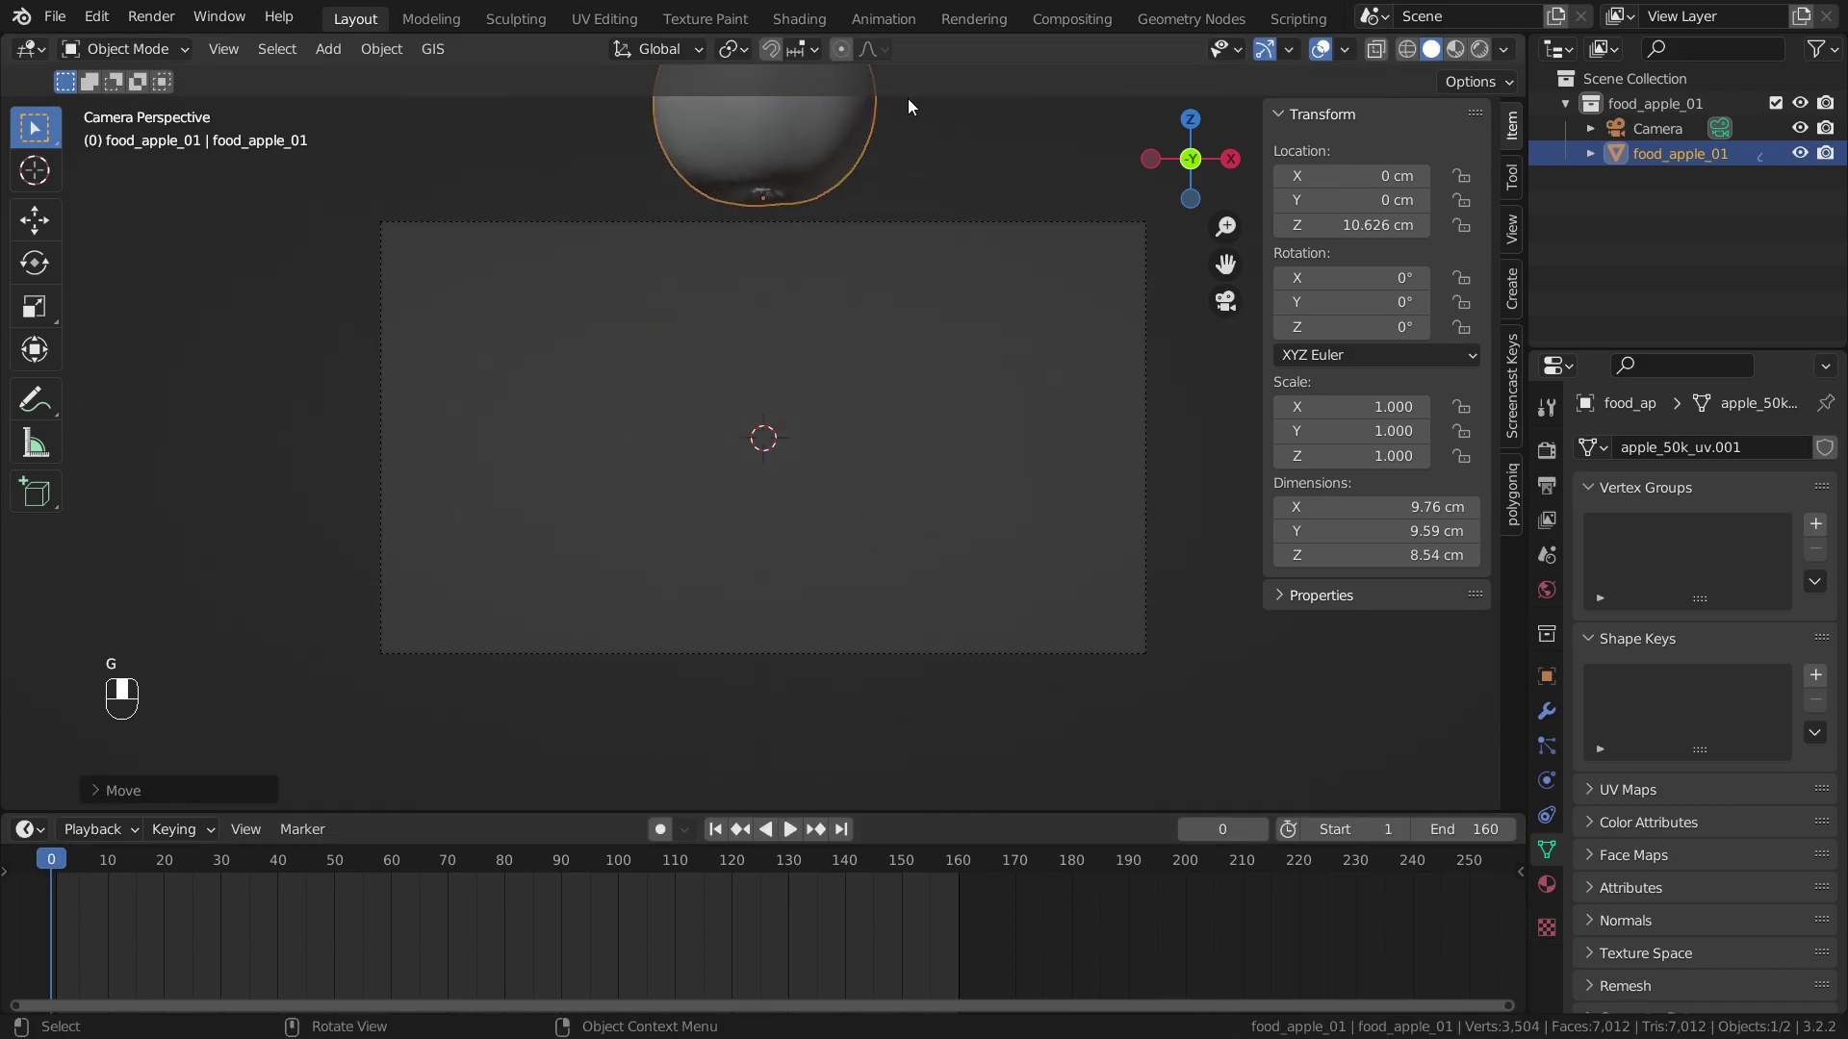
- Key the apple's location raised at Z 10.626 cm on frame 0 and resting at Z −3.41 cm on frame 20, then play the drop
{"action": "key", "text": "i"}
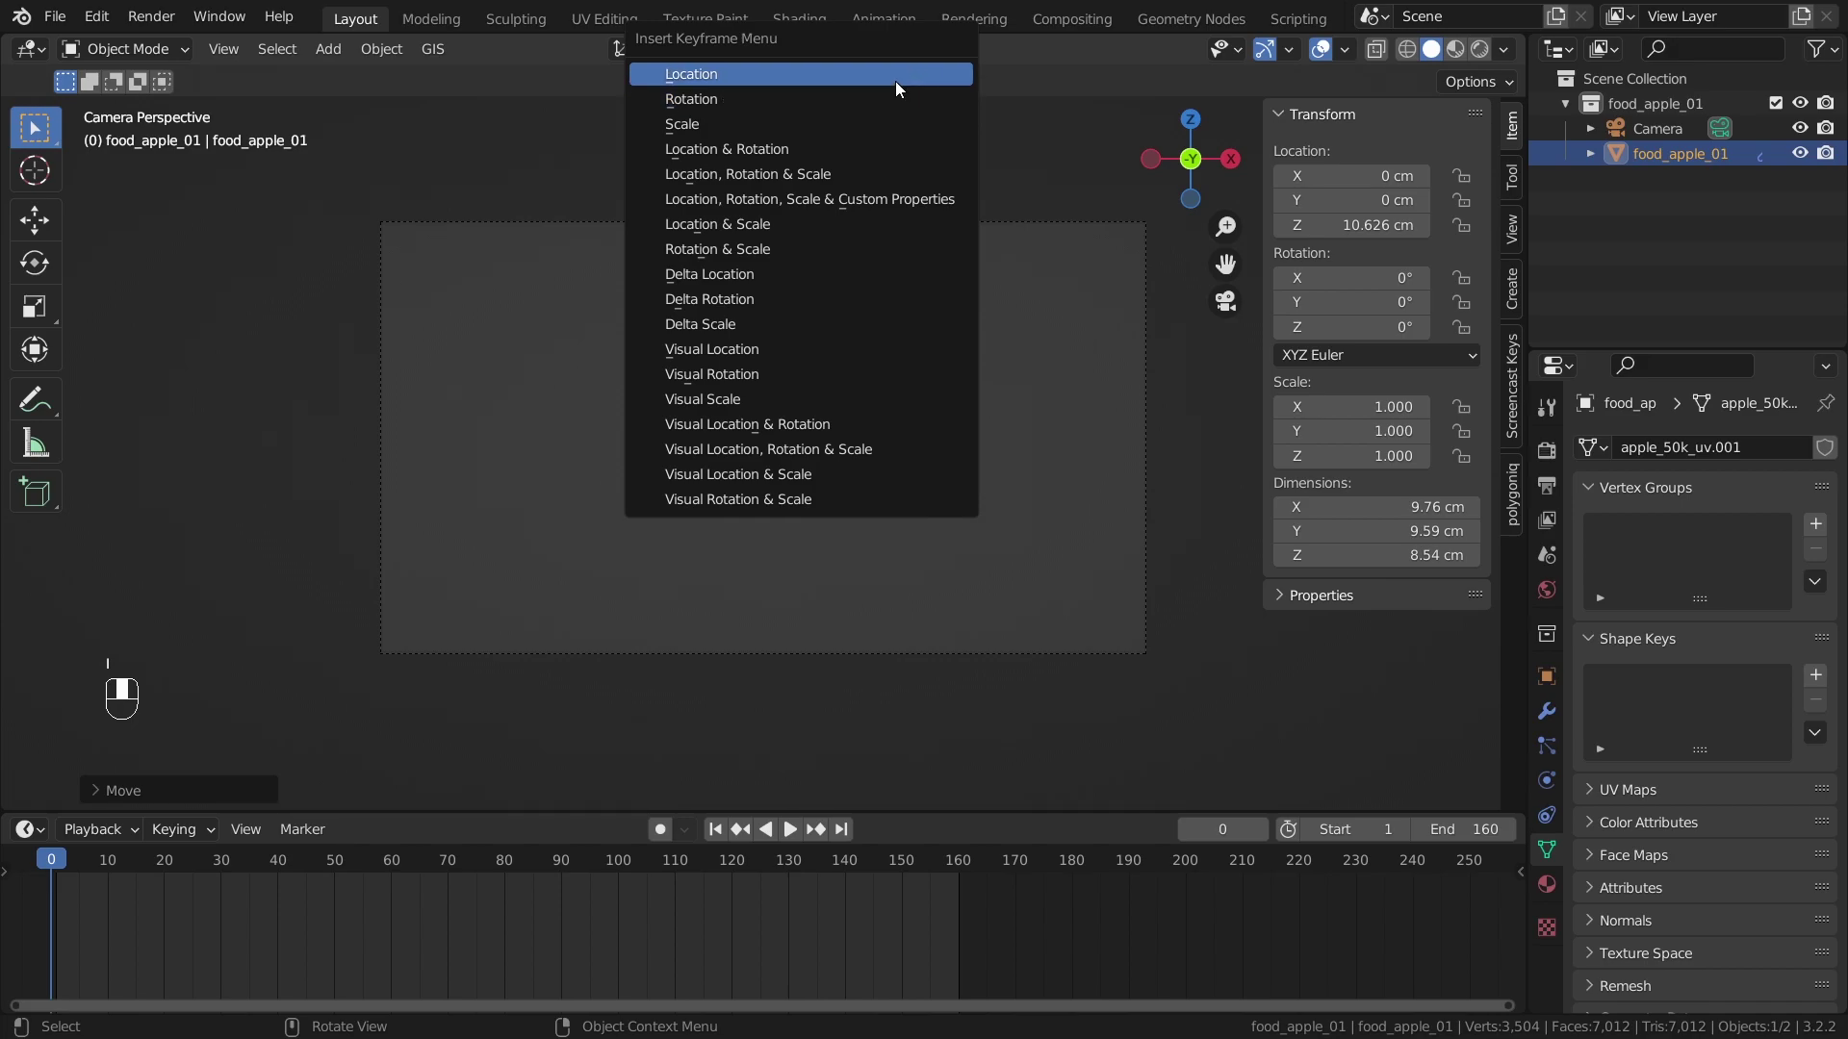
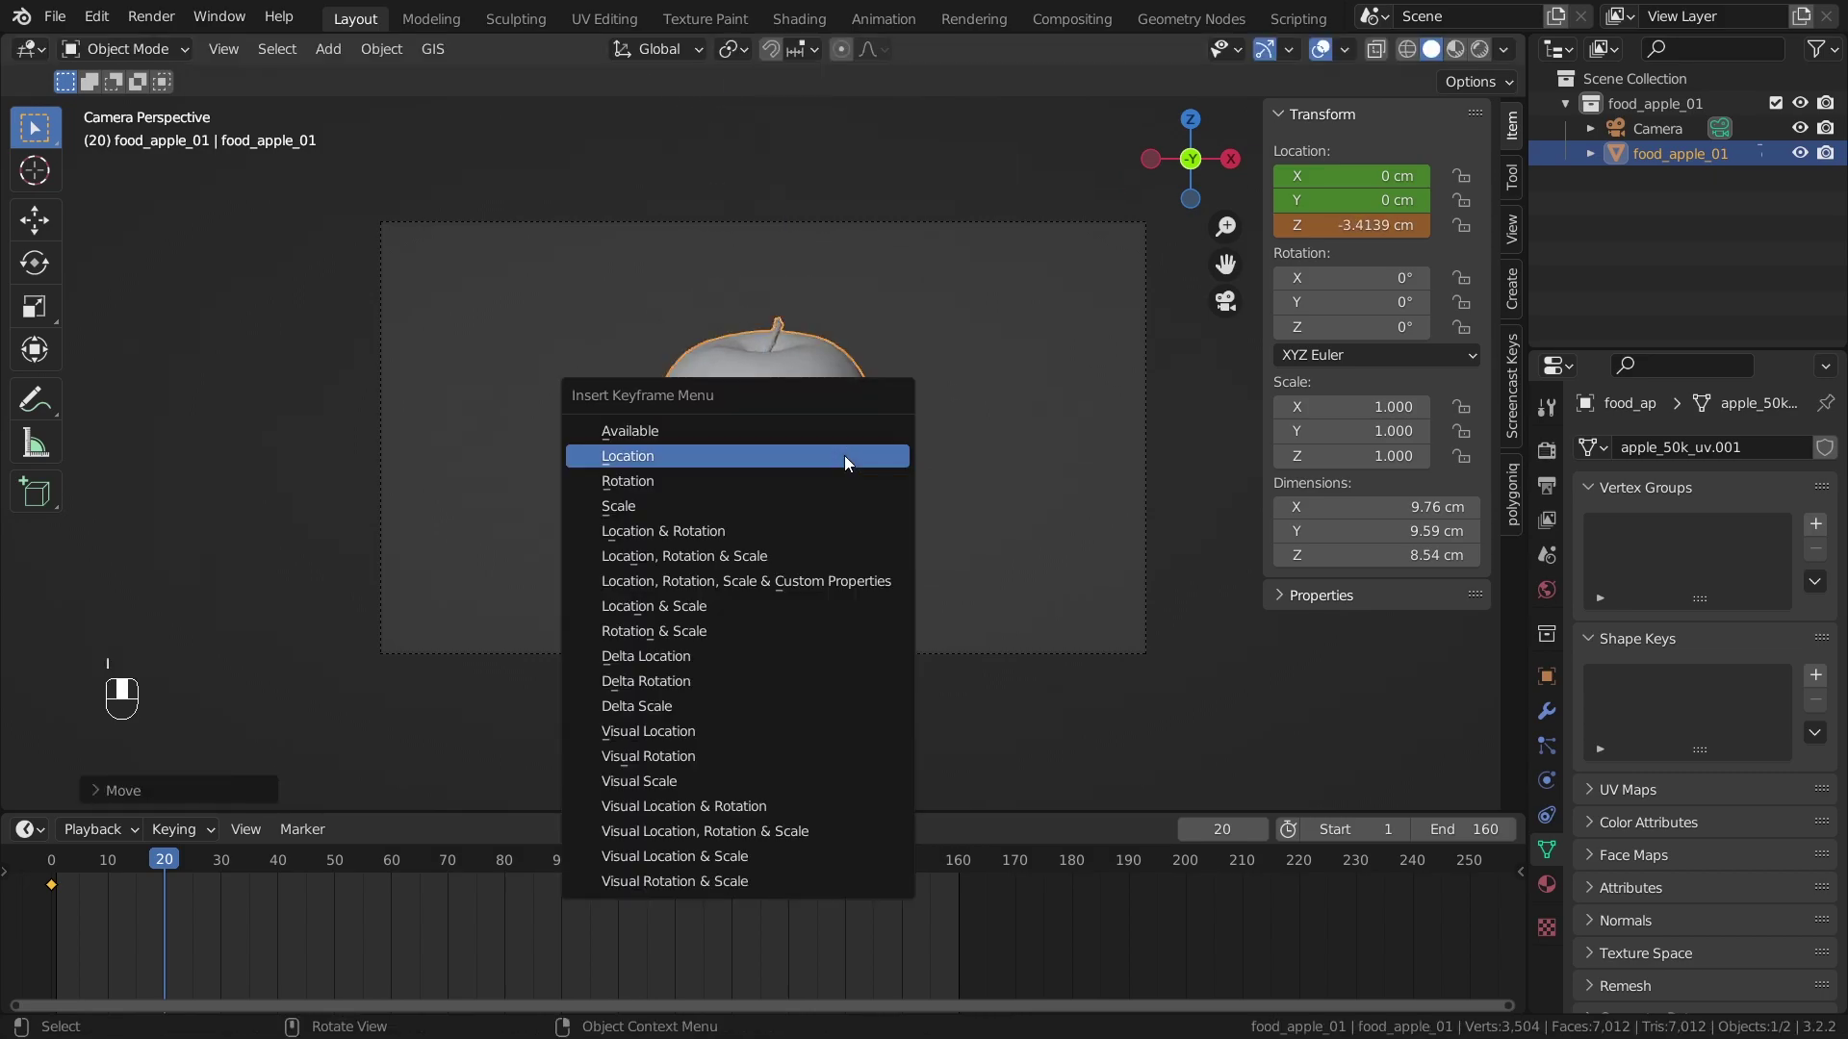
{"action": "key", "text": "i"}
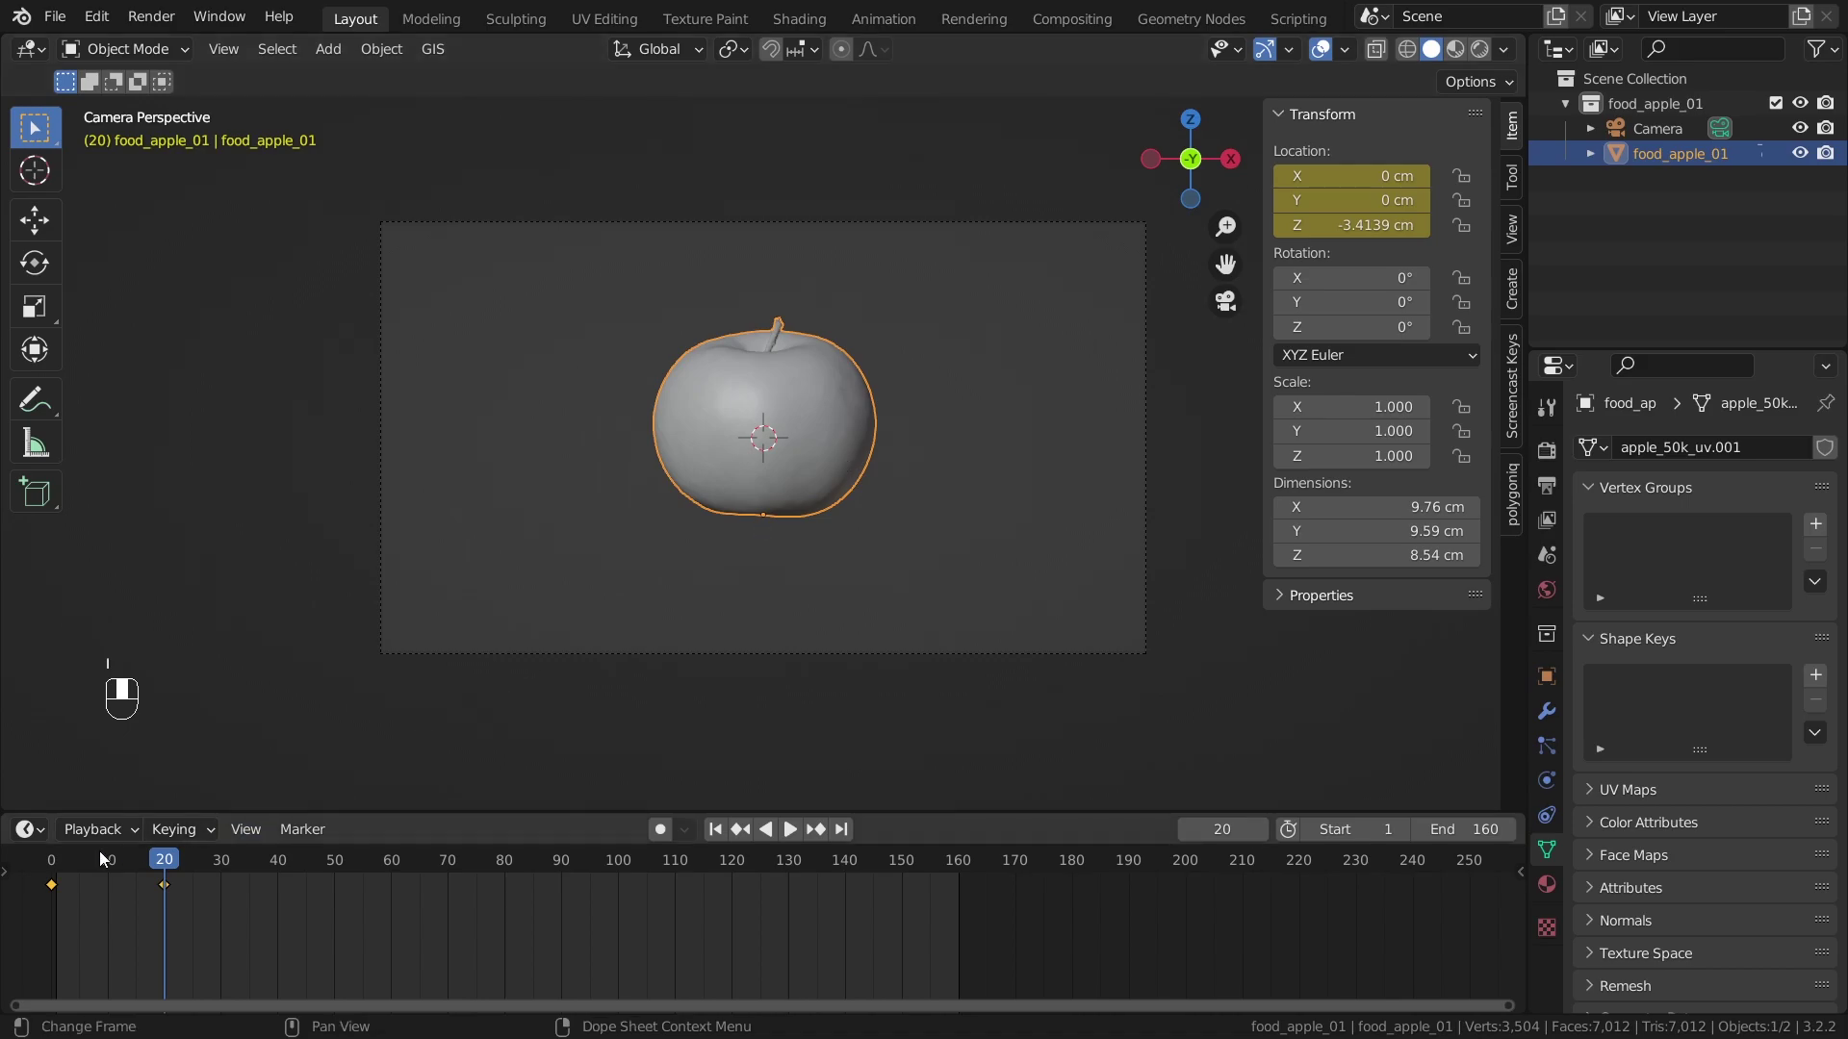
{"action": "key", "text": "space"}
{"action": "left_click_drag", "start_coordinate": [76, 866], "coordinate": [119, 876]}
{"action": "key", "text": "space"}
{"action": "key", "text": "space"}
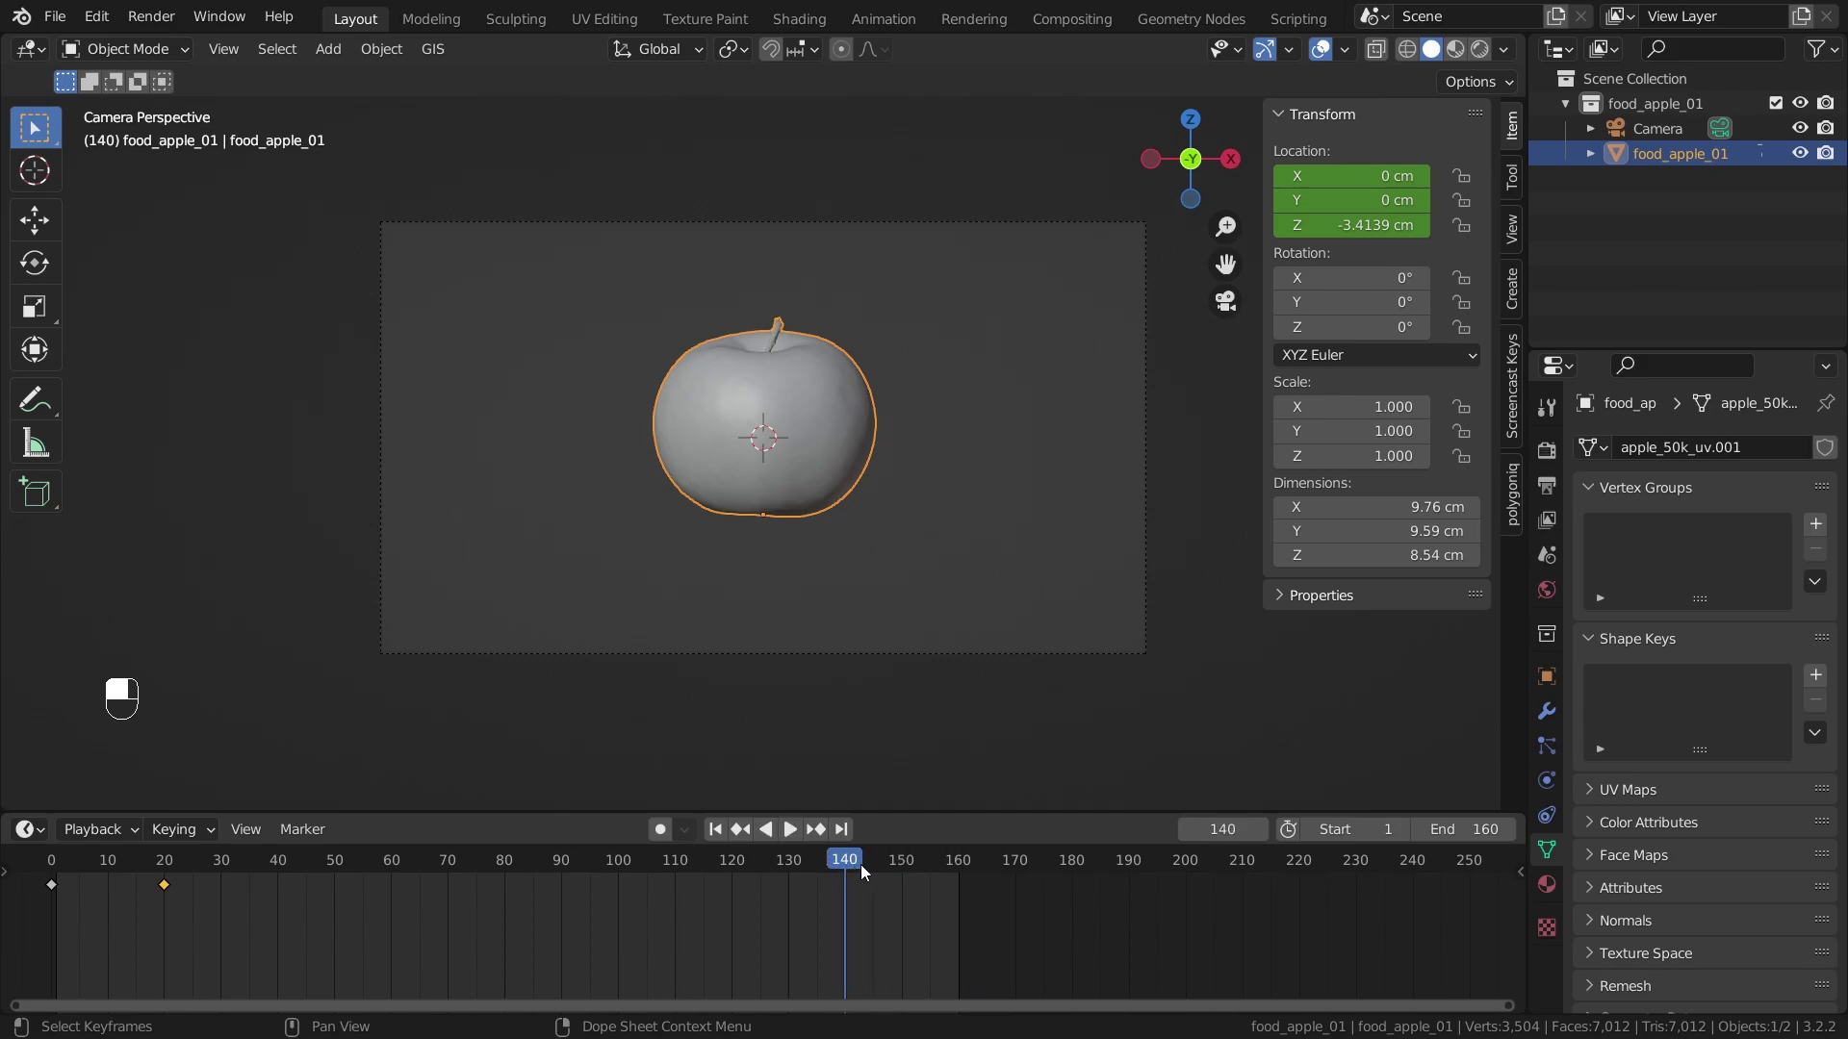
- Copy the resting location key to frame 140 so the apple holds its position
{"action": "left_click_drag", "start_coordinate": [275, 919], "coordinate": [228, 917]}
{"action": "left_click_drag", "start_coordinate": [159, 882], "coordinate": [92, 918]}
{"action": "key", "text": "ctrl+c"}
{"action": "key", "text": "ctrl+v"}
- Copy the raised Z 10.626 cm key to frame 160 so the apple rises at the end, and play it back
{"action": "left_click_drag", "start_coordinate": [56, 852], "coordinate": [41, 880]}
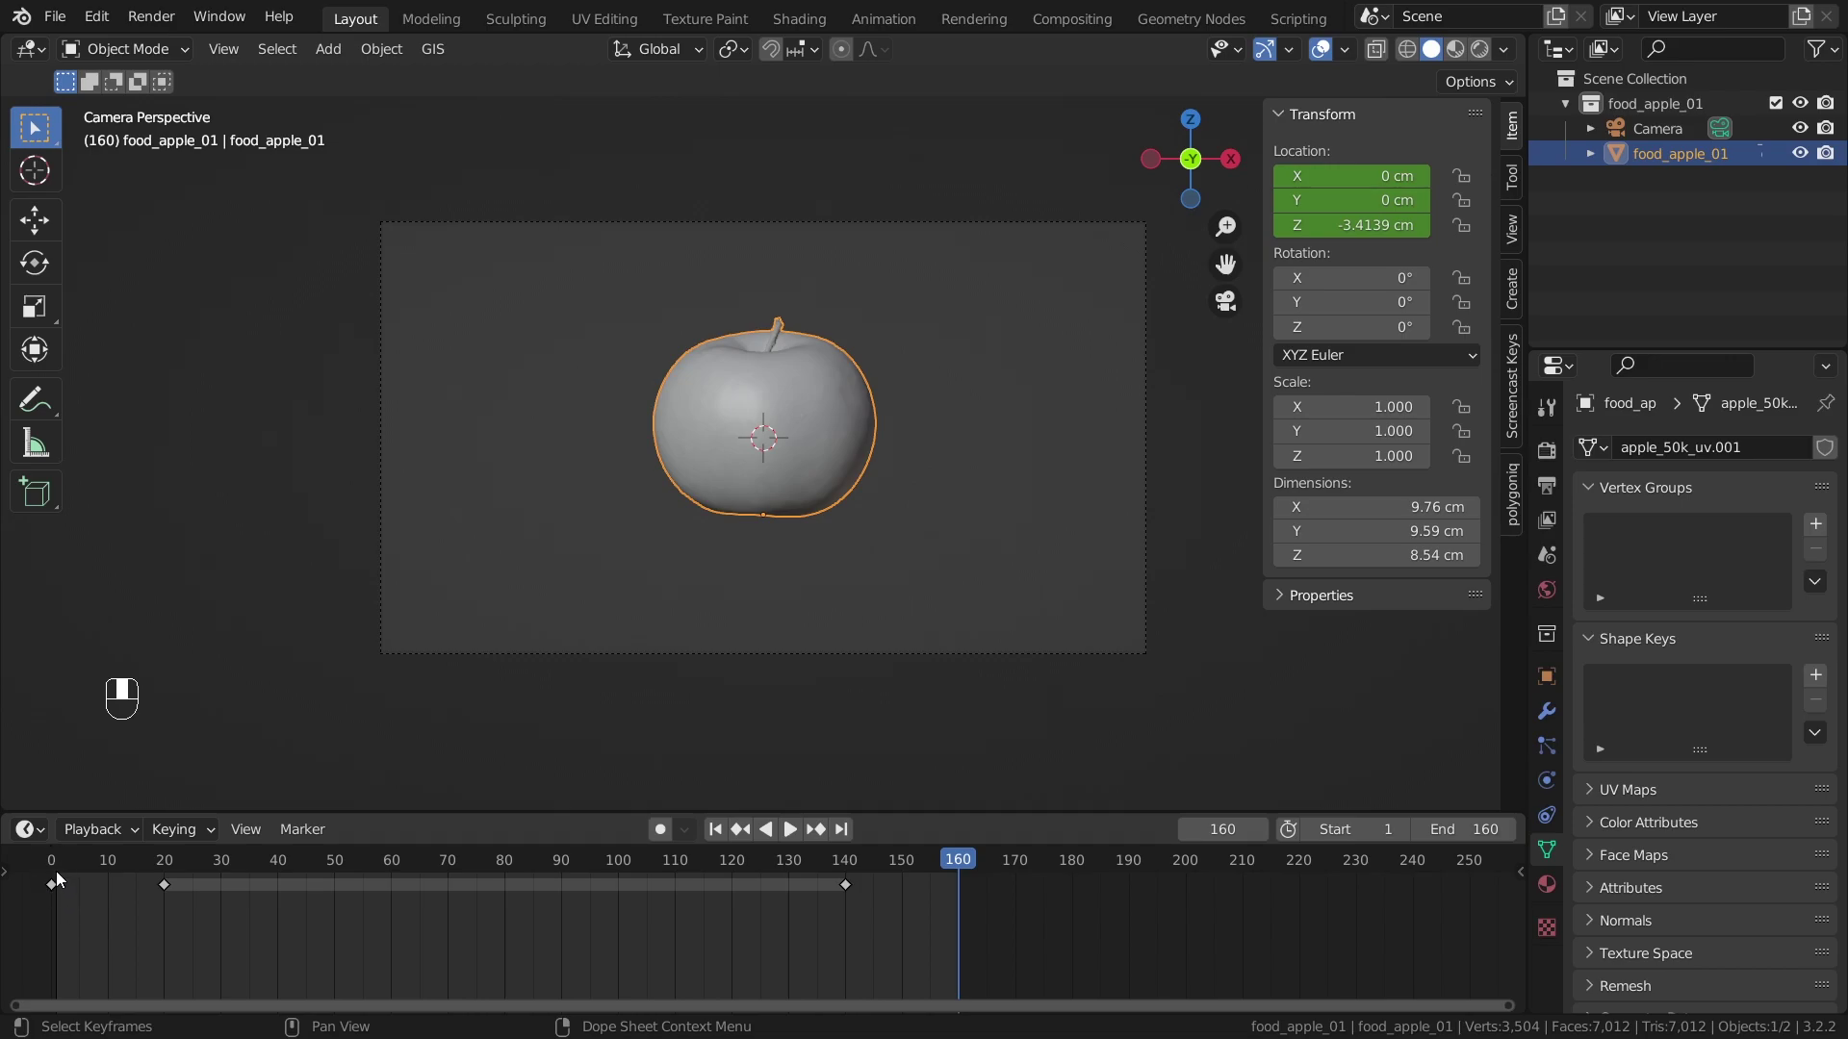
{"action": "left_click_drag", "start_coordinate": [83, 916], "coordinate": [100, 918]}
{"action": "key", "text": "ctrl+c"}
{"action": "key", "text": "ctrl+v"}
{"action": "key", "text": "space"}
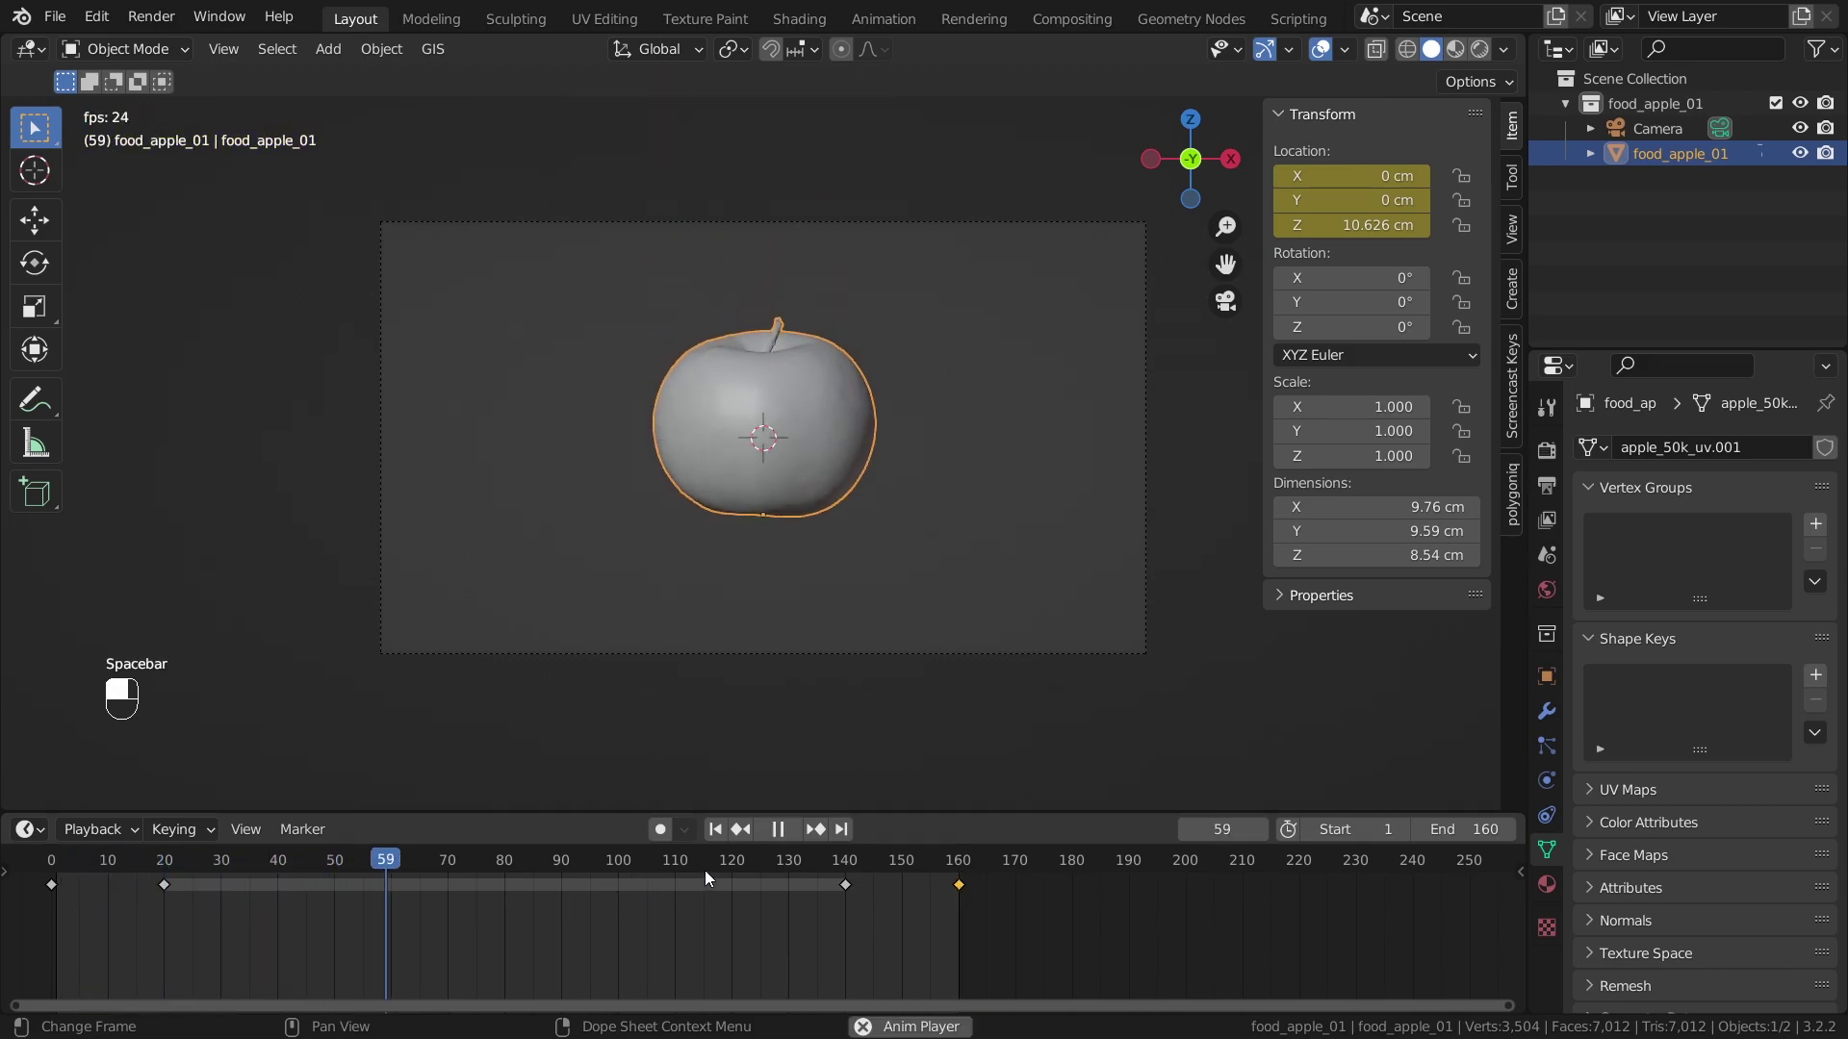
{"action": "key", "text": "space"}
{"action": "key", "text": "space"}
{"action": "key", "text": "space"}
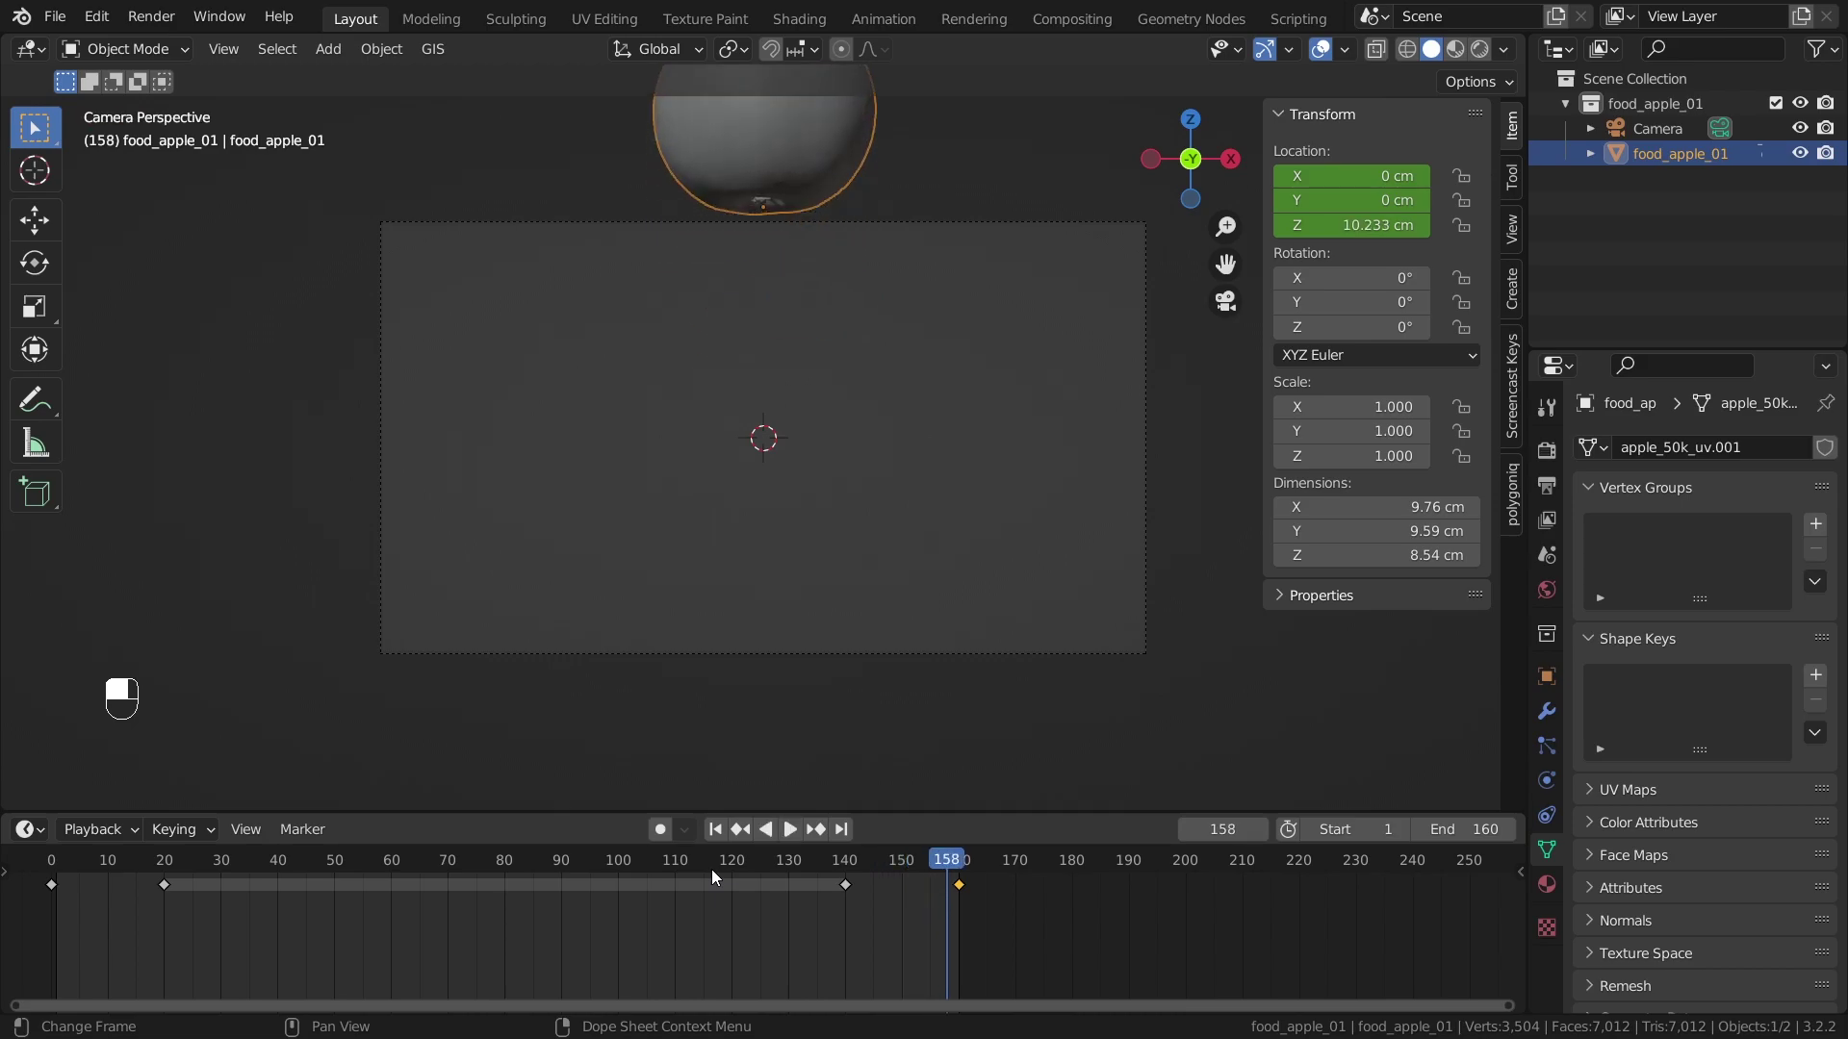
- Key the apple's rotation at frame 20 and a full 360° Z rotation at frame 140
{"action": "left_click_drag", "start_coordinate": [237, 871], "coordinate": [478, 729]}
{"action": "key", "text": "i"}
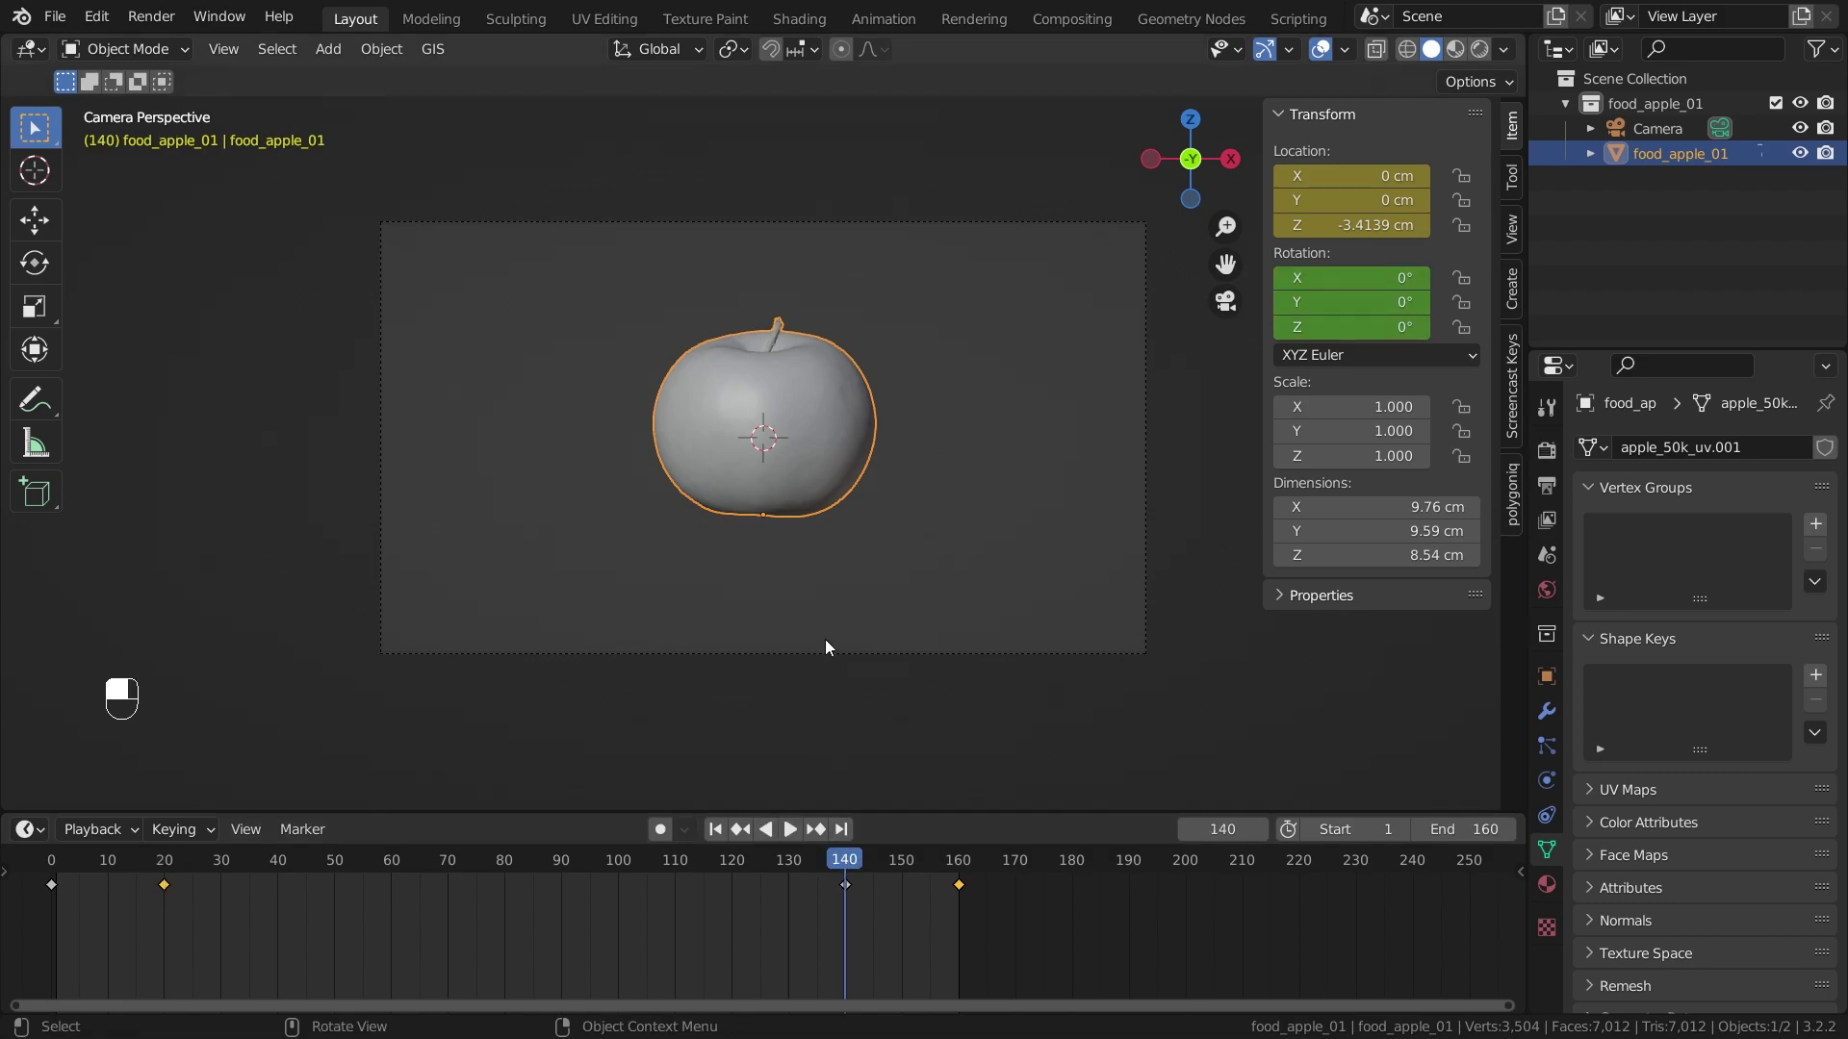
{"action": "key", "text": "i"}
{"action": "key", "text": "r"}
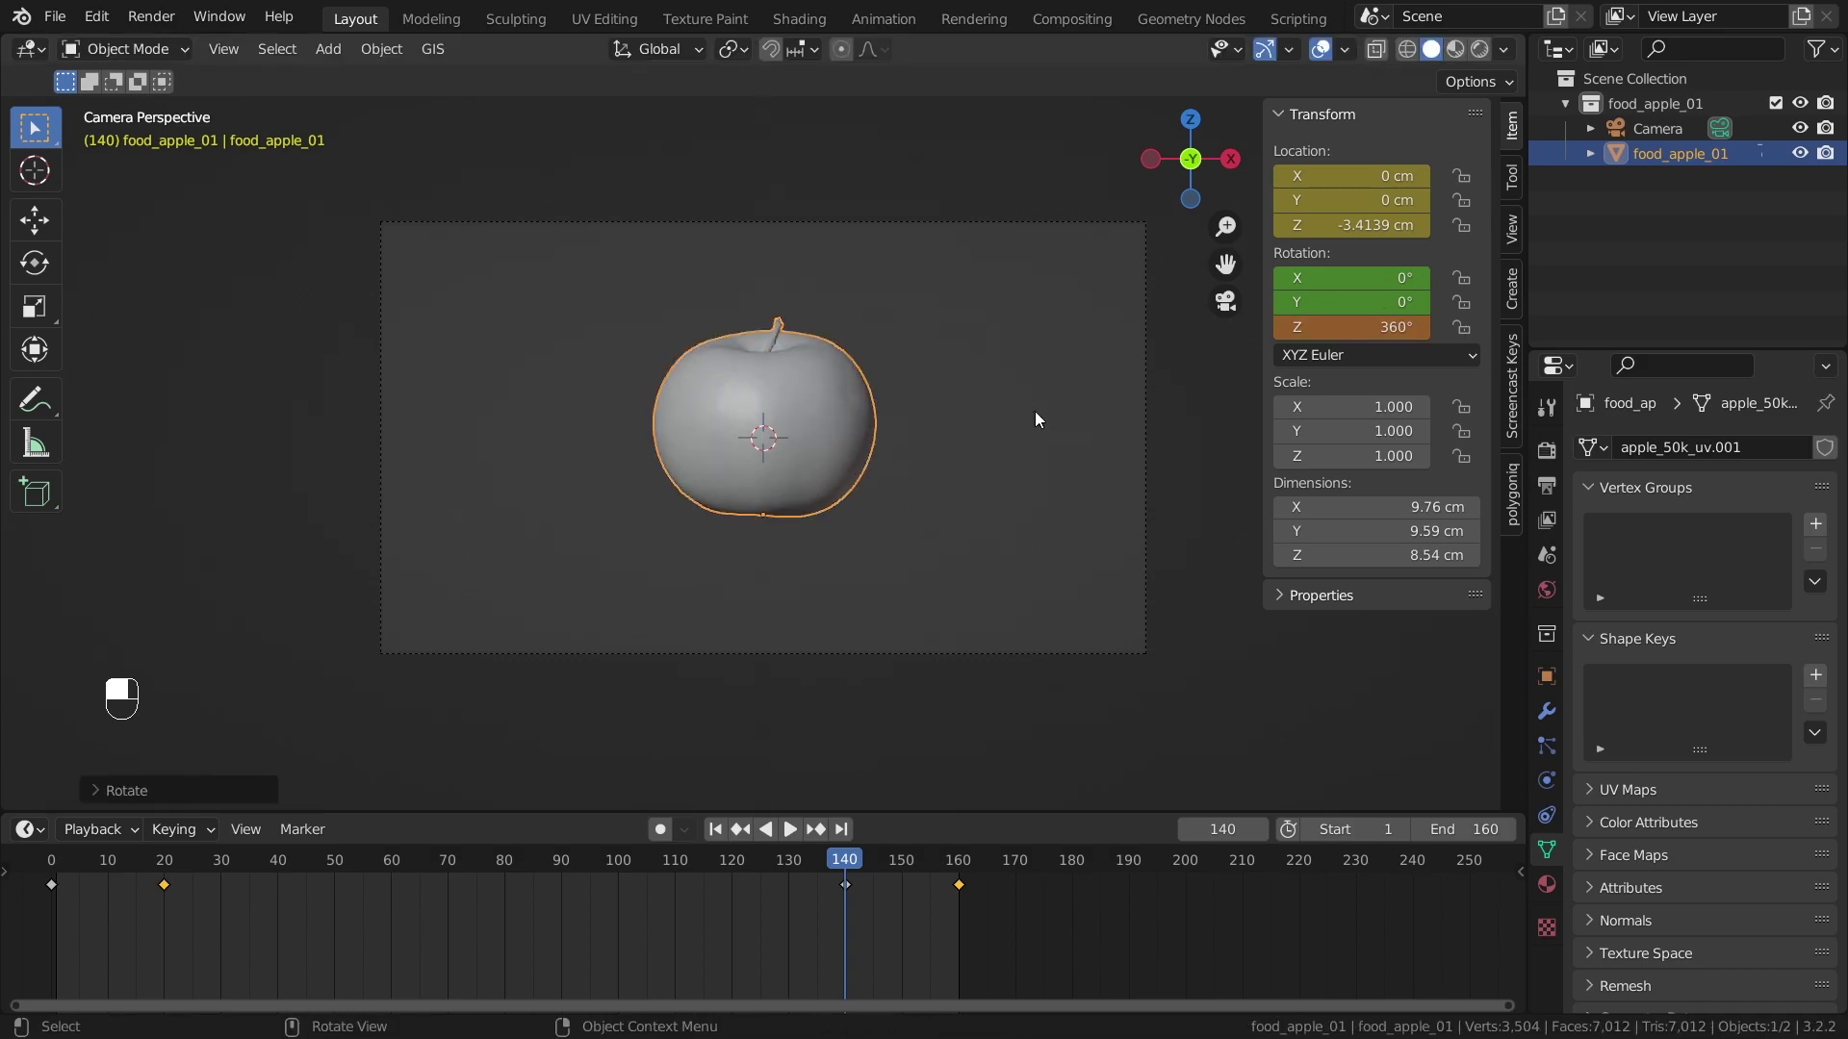
{"action": "key", "text": "i"}
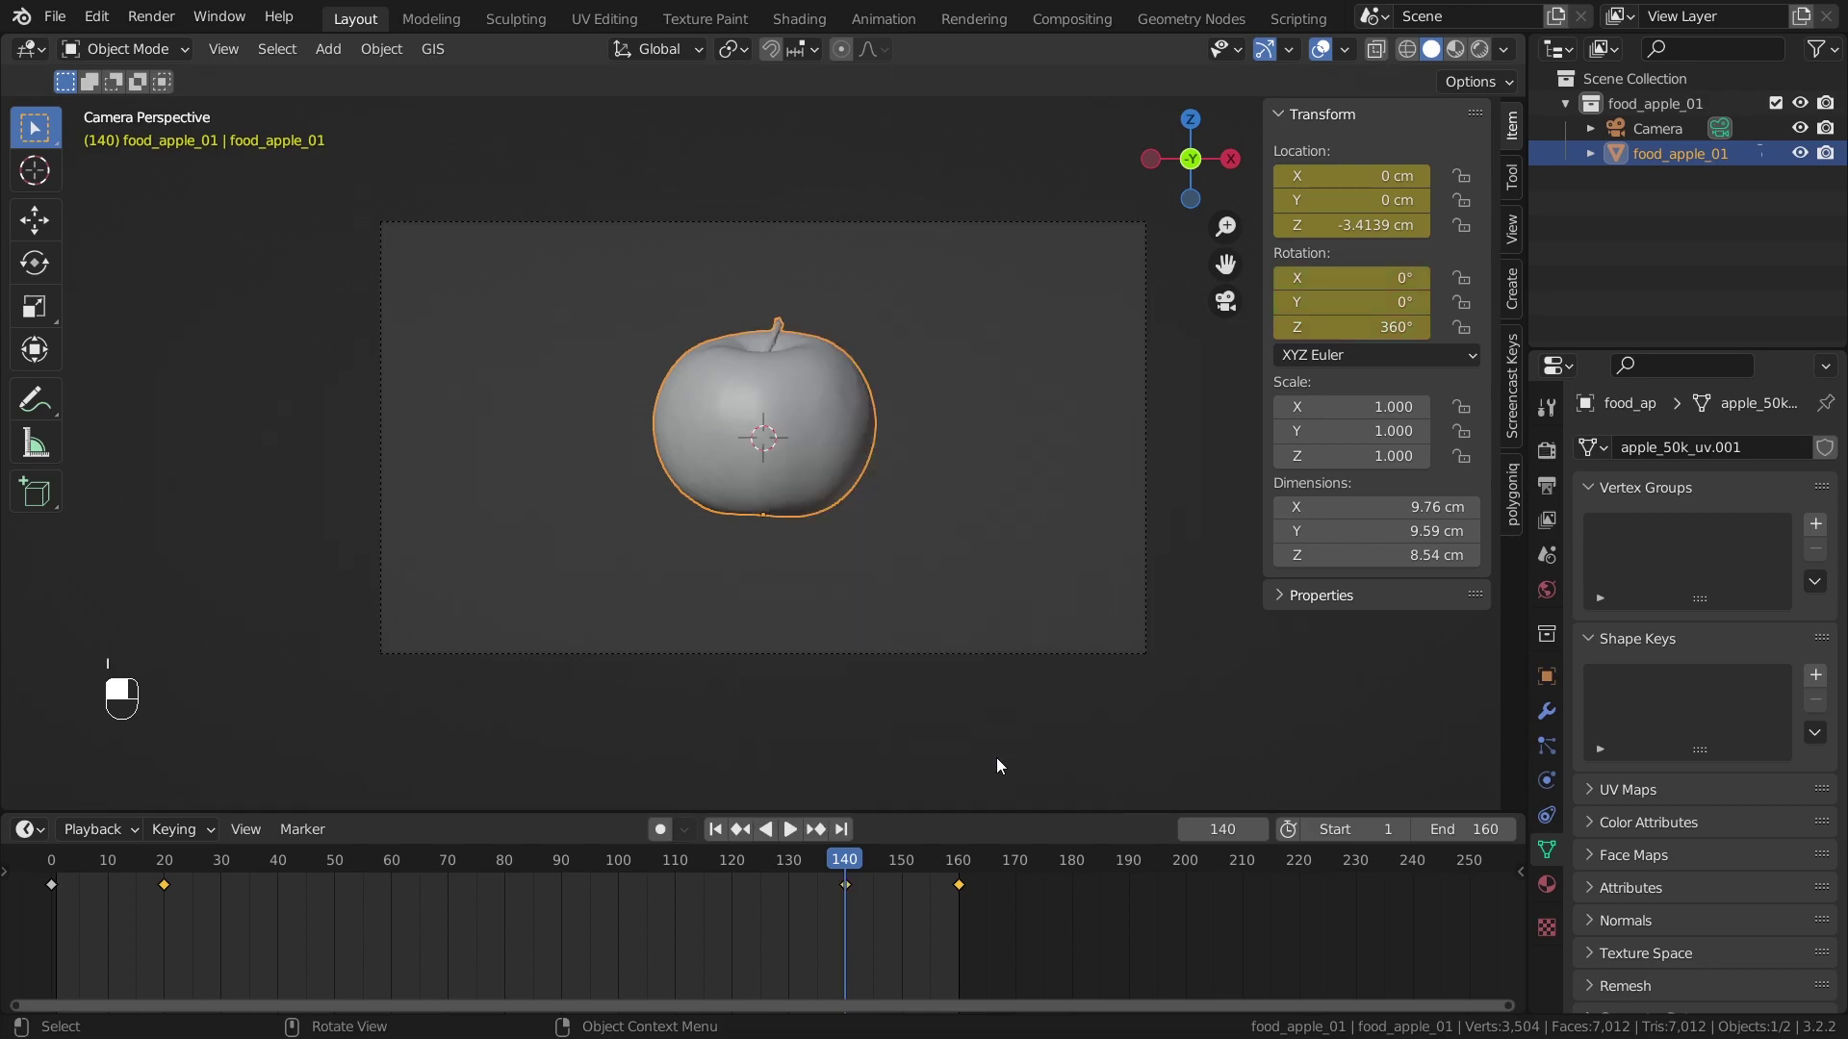
- Play the animation repeatedly to review the apple spinning while it drops and rises
{"action": "key", "text": "space"}
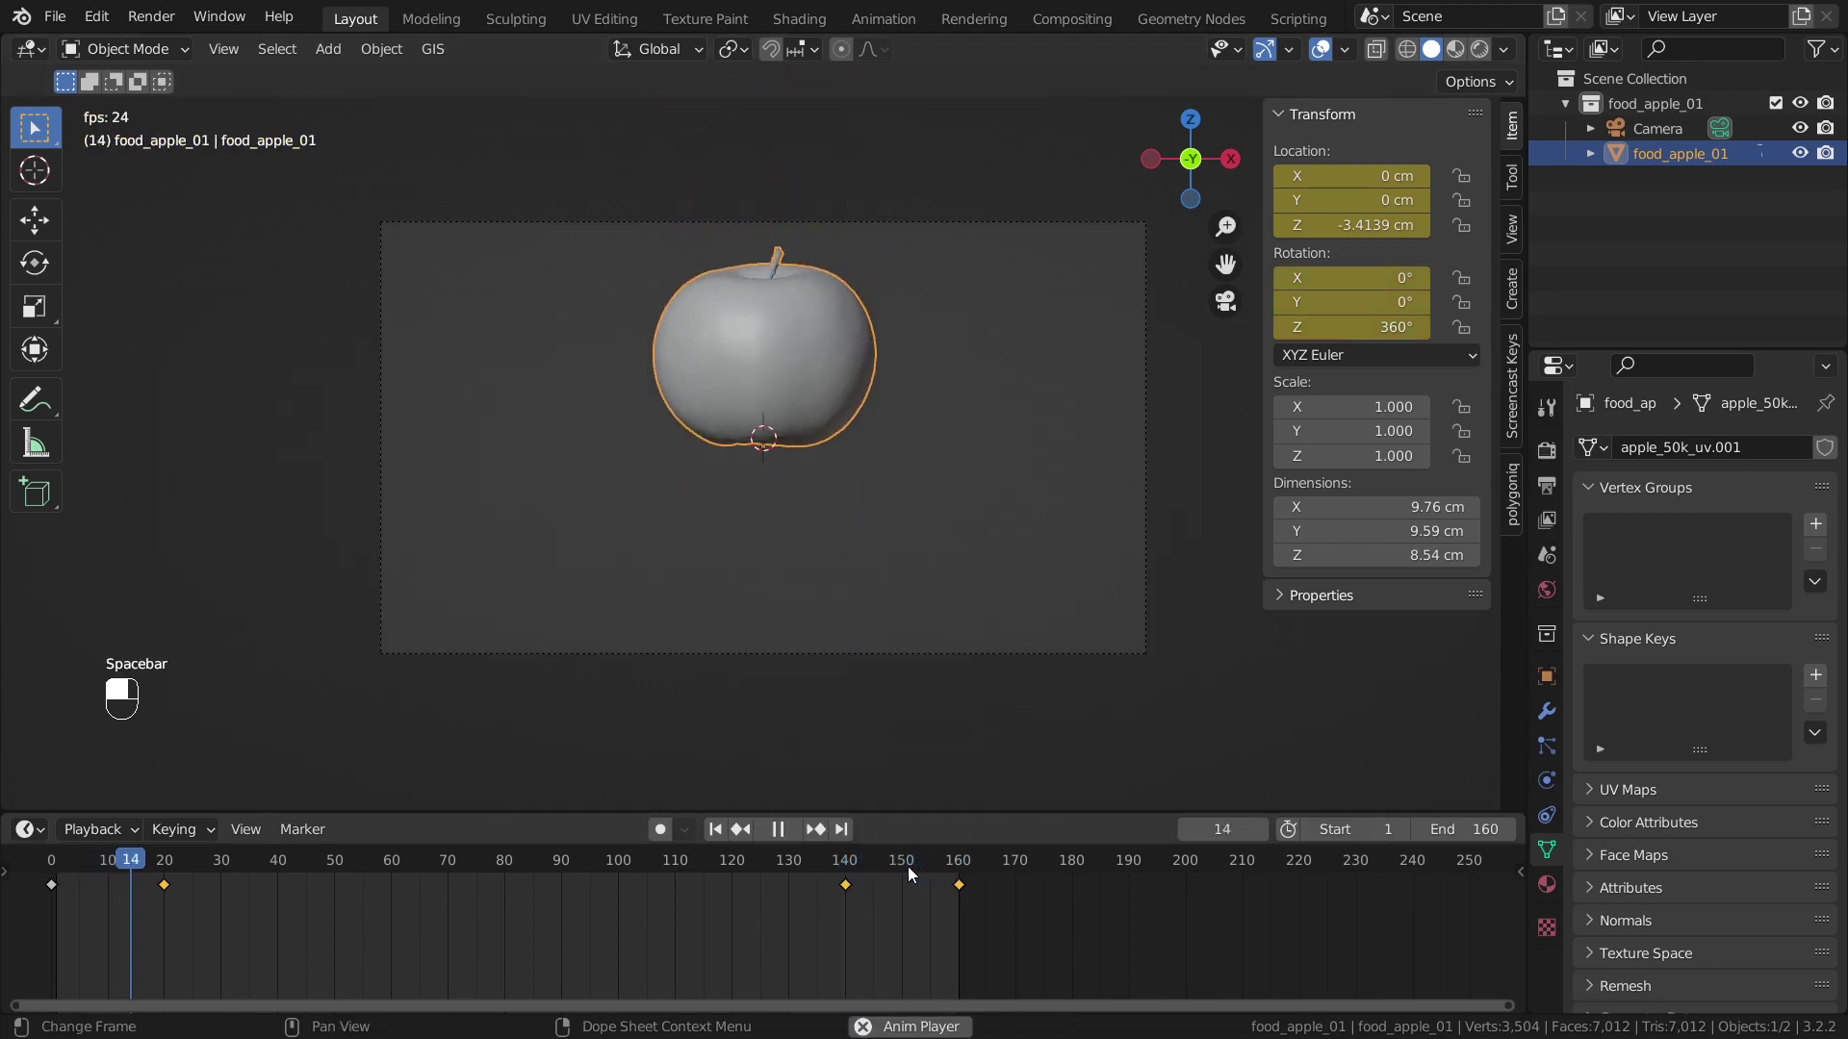
{"action": "left_click", "coordinate": [913, 873]}
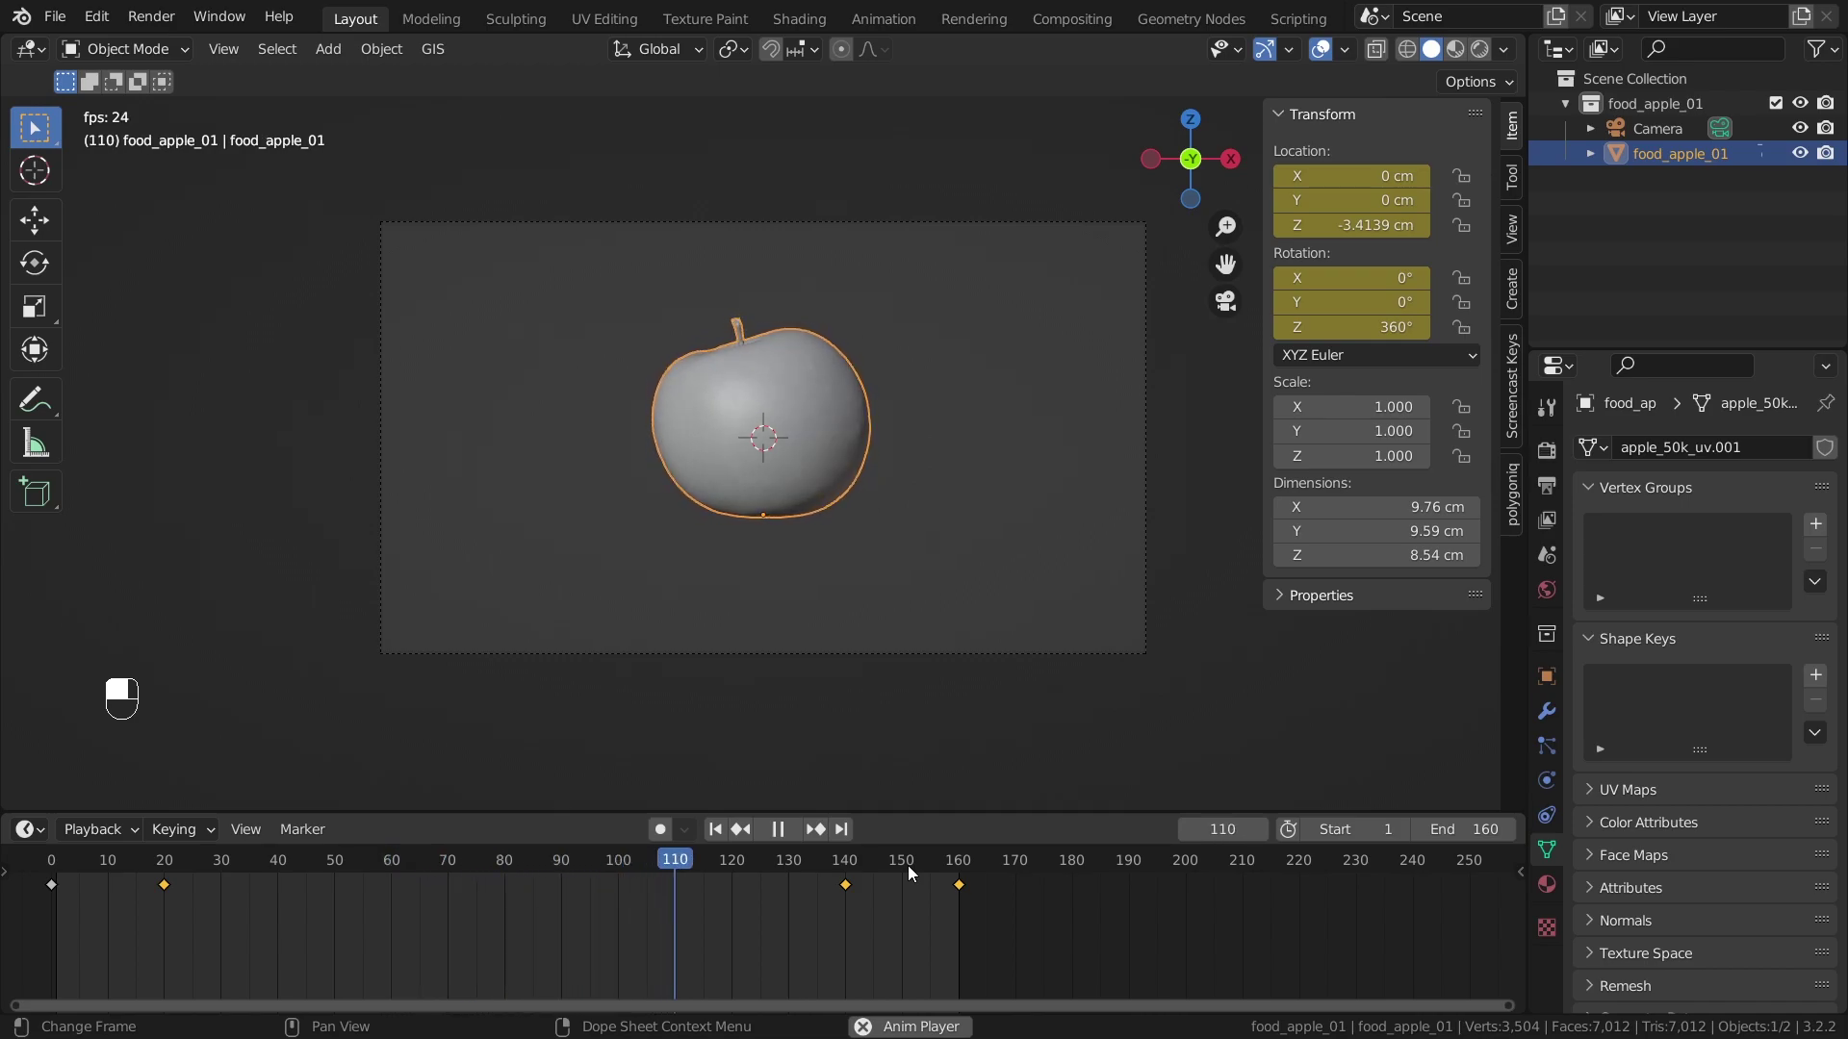
{"action": "key", "text": "space"}
{"action": "key", "text": "space"}
{"action": "key", "text": "space"}
{"action": "key", "text": "space"}
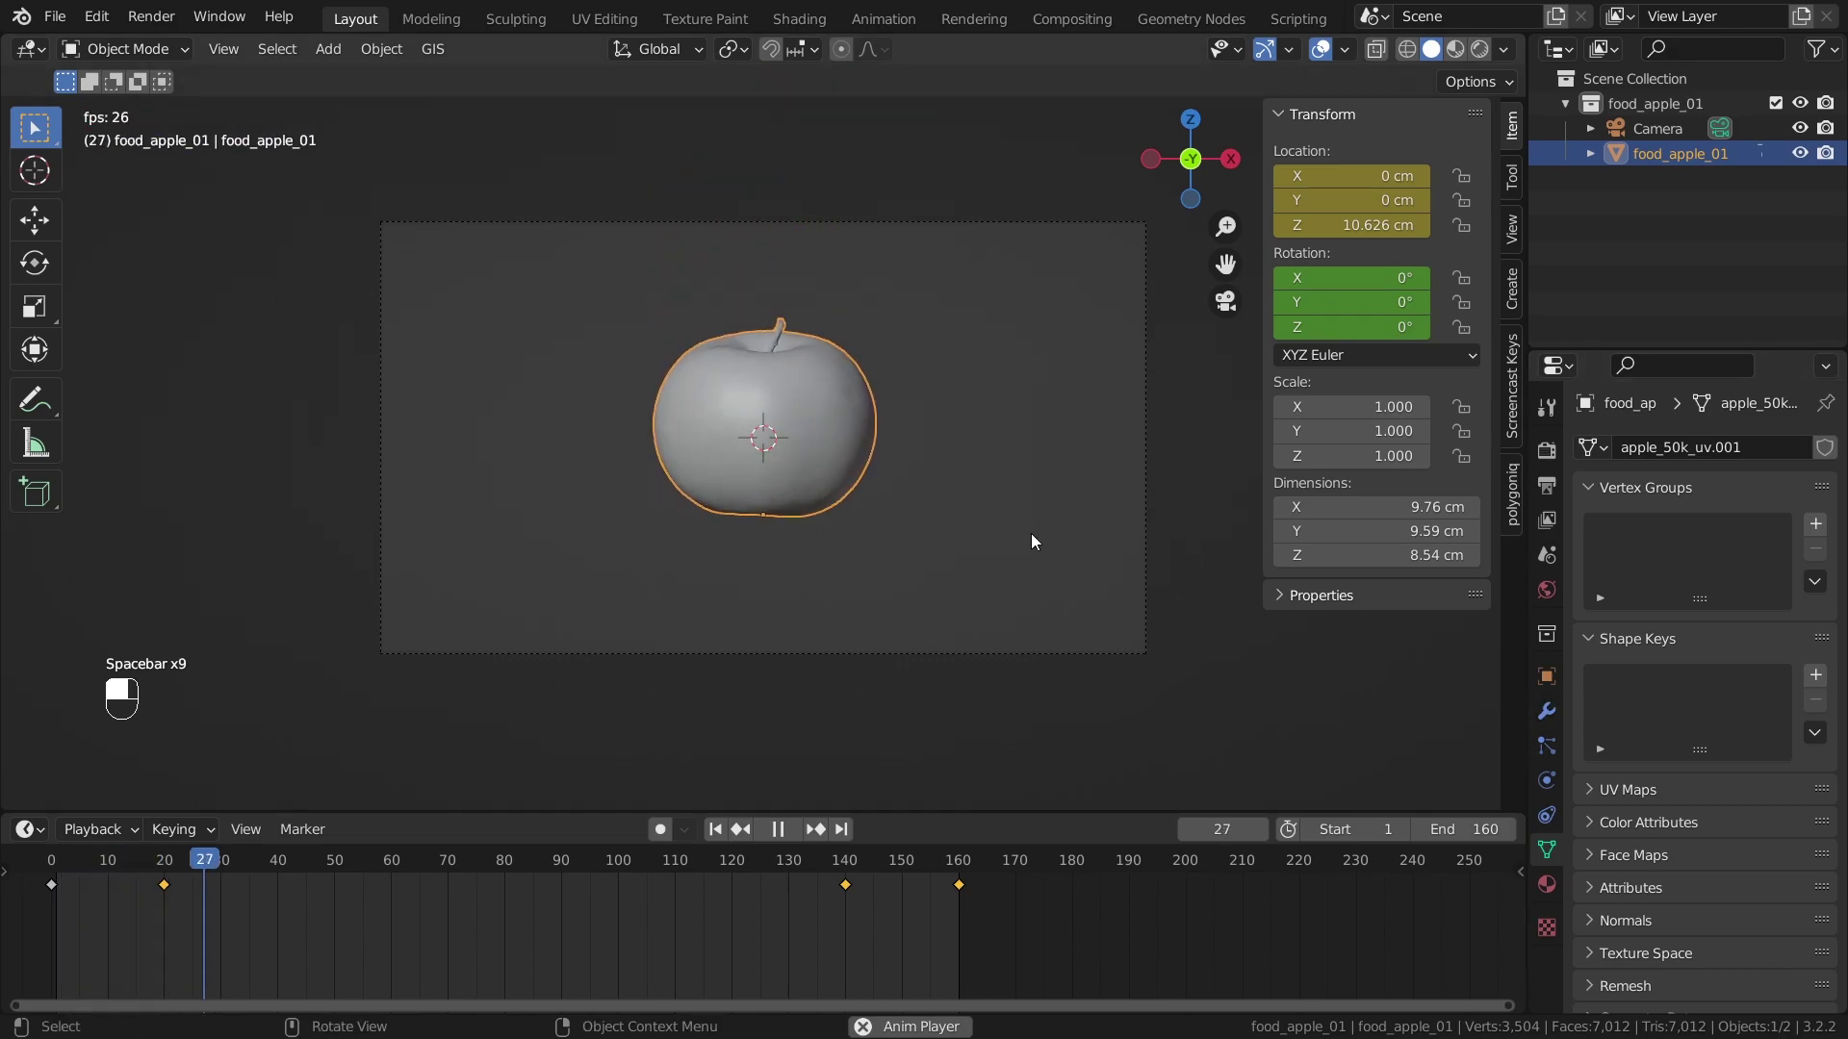
{"action": "key", "text": "space"}
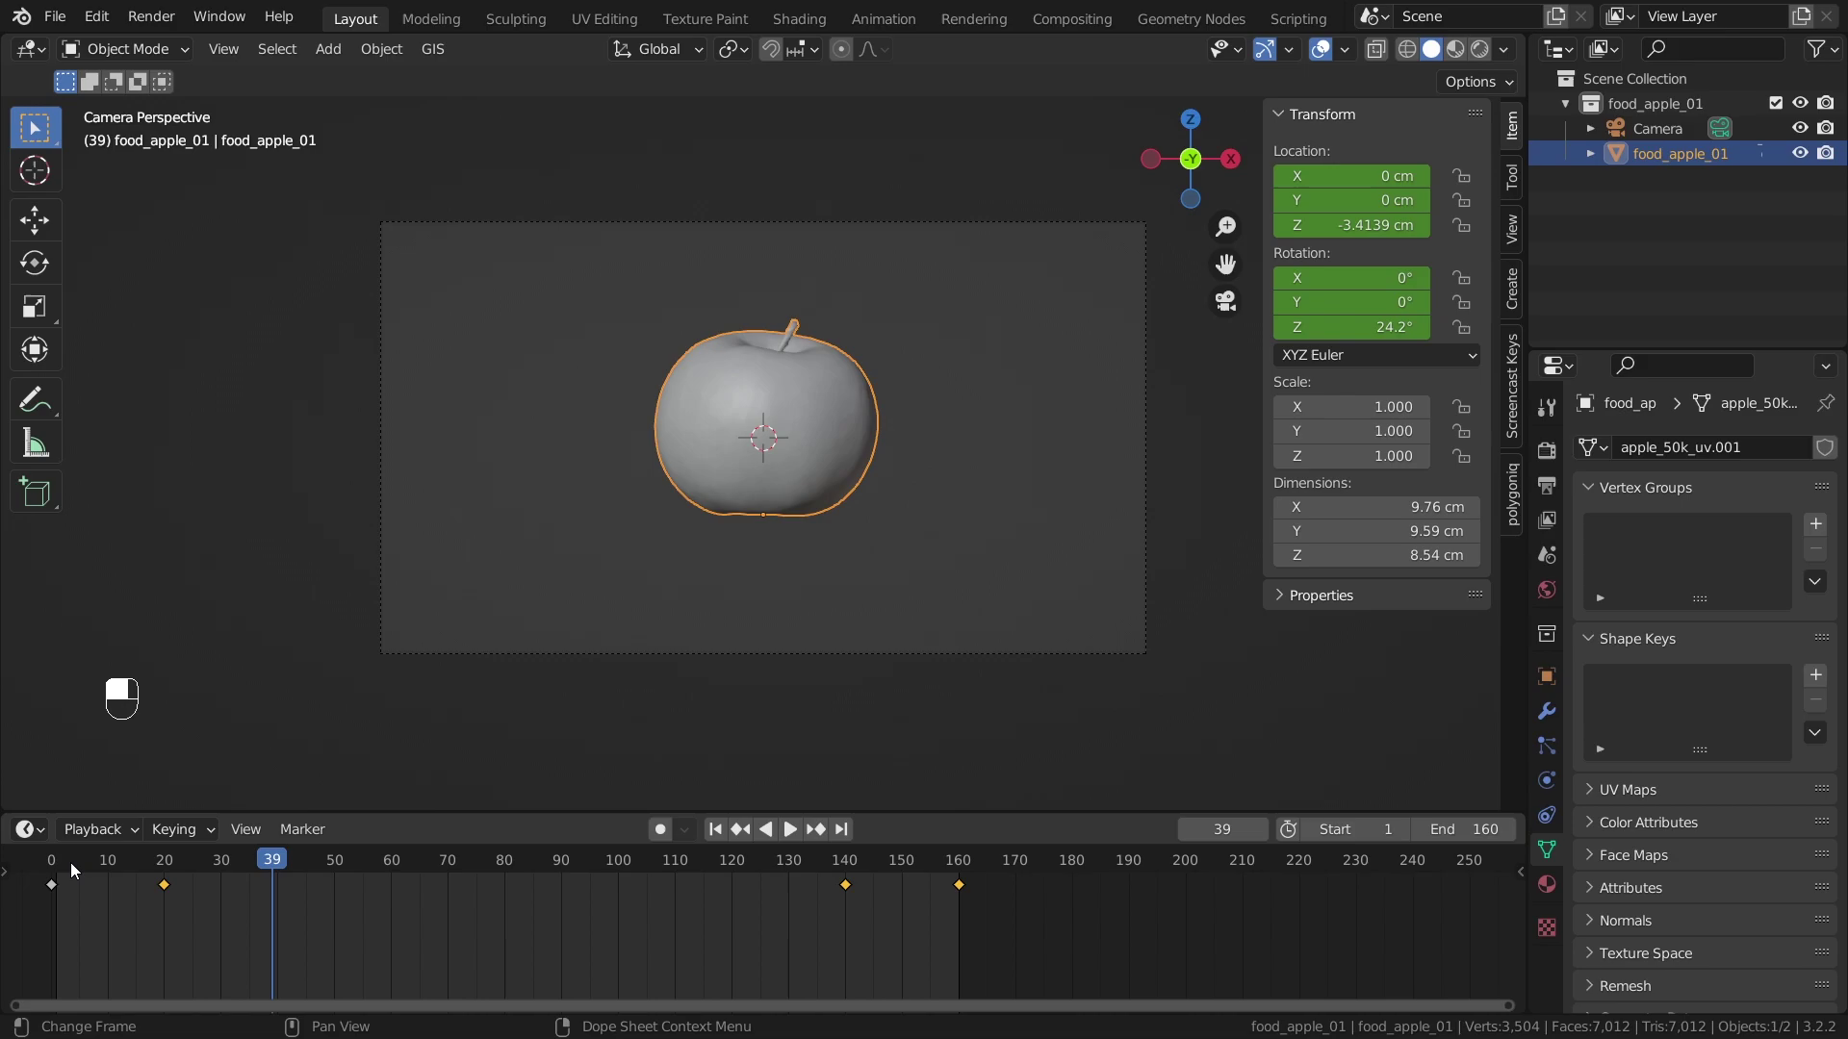
{"action": "key", "text": "space"}
{"action": "left_click_drag", "start_coordinate": [817, 363], "coordinate": [36, 834]}
{"action": "key", "text": "space"}
{"action": "key", "text": "space"}
{"action": "key", "text": "space"}
{"action": "key", "text": "space"}
{"action": "key", "text": "space"}
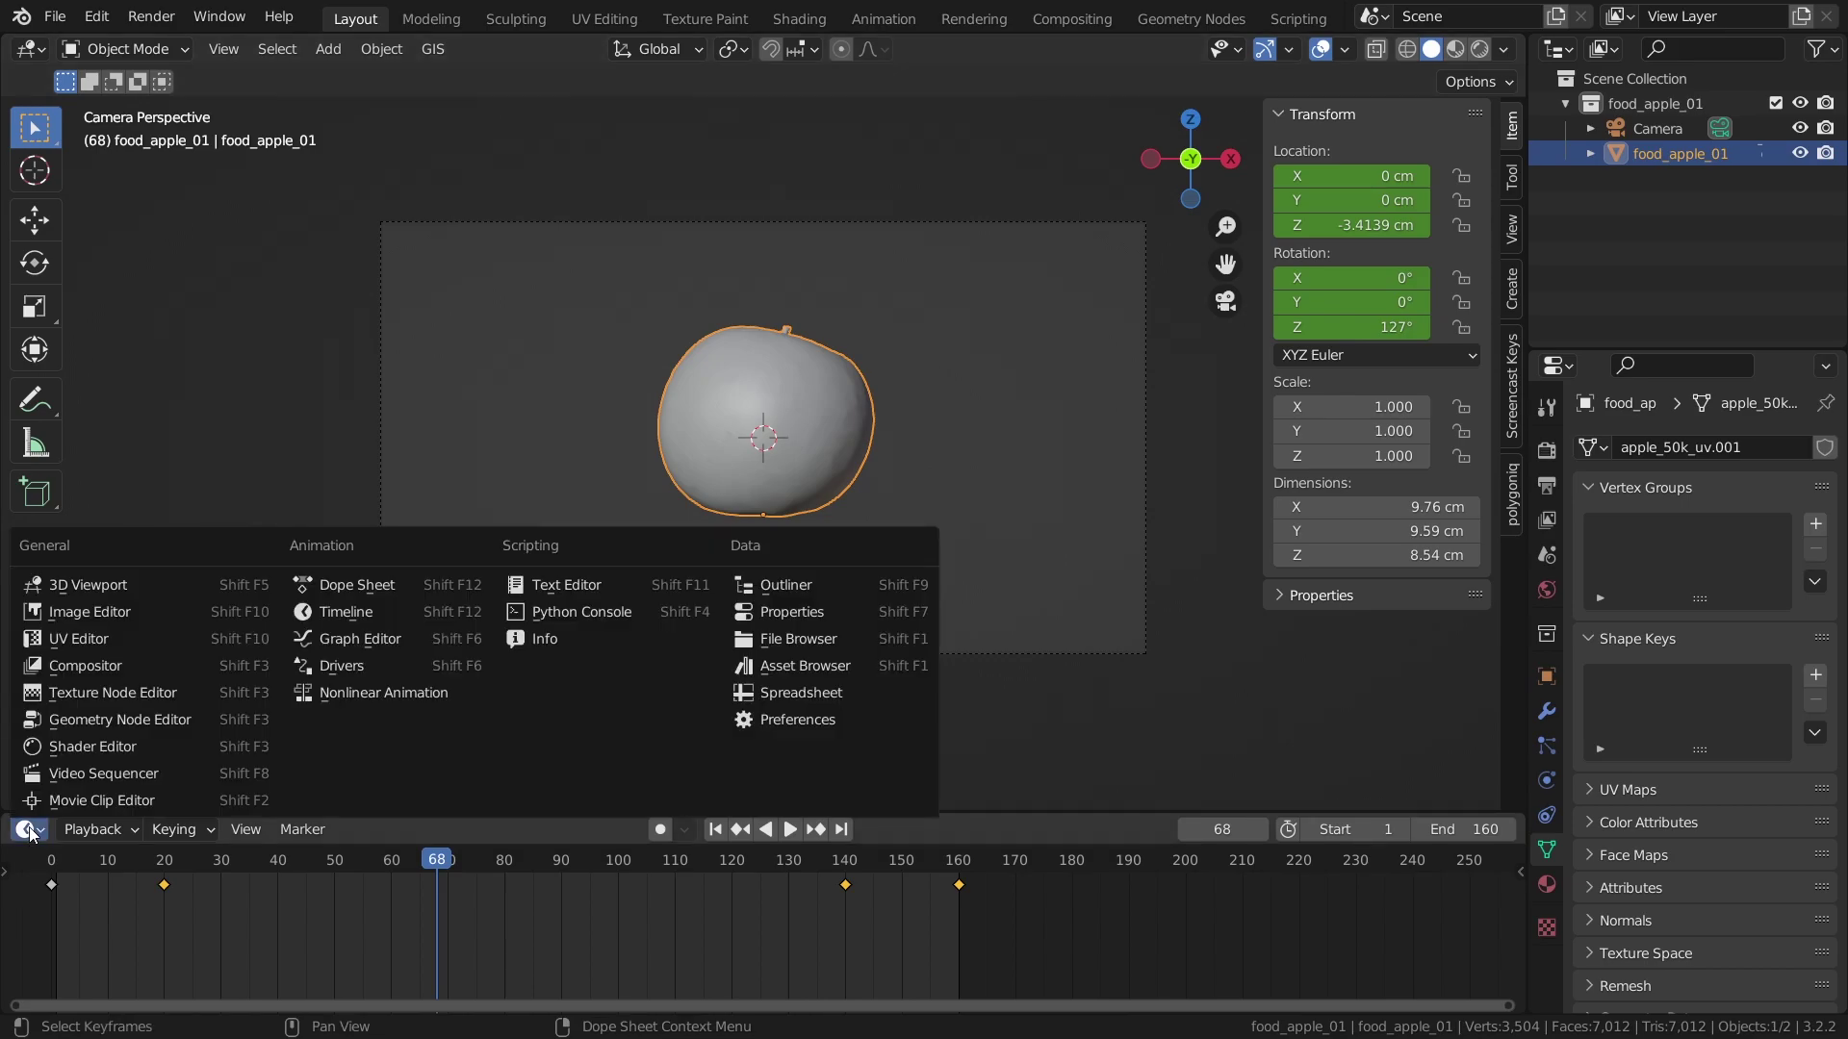
- Enlarge the animation editor area and switch it to the Graph Editor, framing the curves
{"action": "left_click_drag", "start_coordinate": [364, 641], "coordinate": [430, 803]}
{"action": "left_click_drag", "start_coordinate": [429, 802], "coordinate": [717, 688]}
{"action": "left_click", "coordinate": [718, 688]}
{"action": "middle_click", "coordinate": [718, 688]}
{"action": "left_click", "coordinate": [724, 695]}
{"action": "middle_click", "coordinate": [723, 695]}
{"action": "left_click", "coordinate": [724, 695]}
{"action": "left_click_drag", "start_coordinate": [725, 695], "coordinate": [603, 747]}
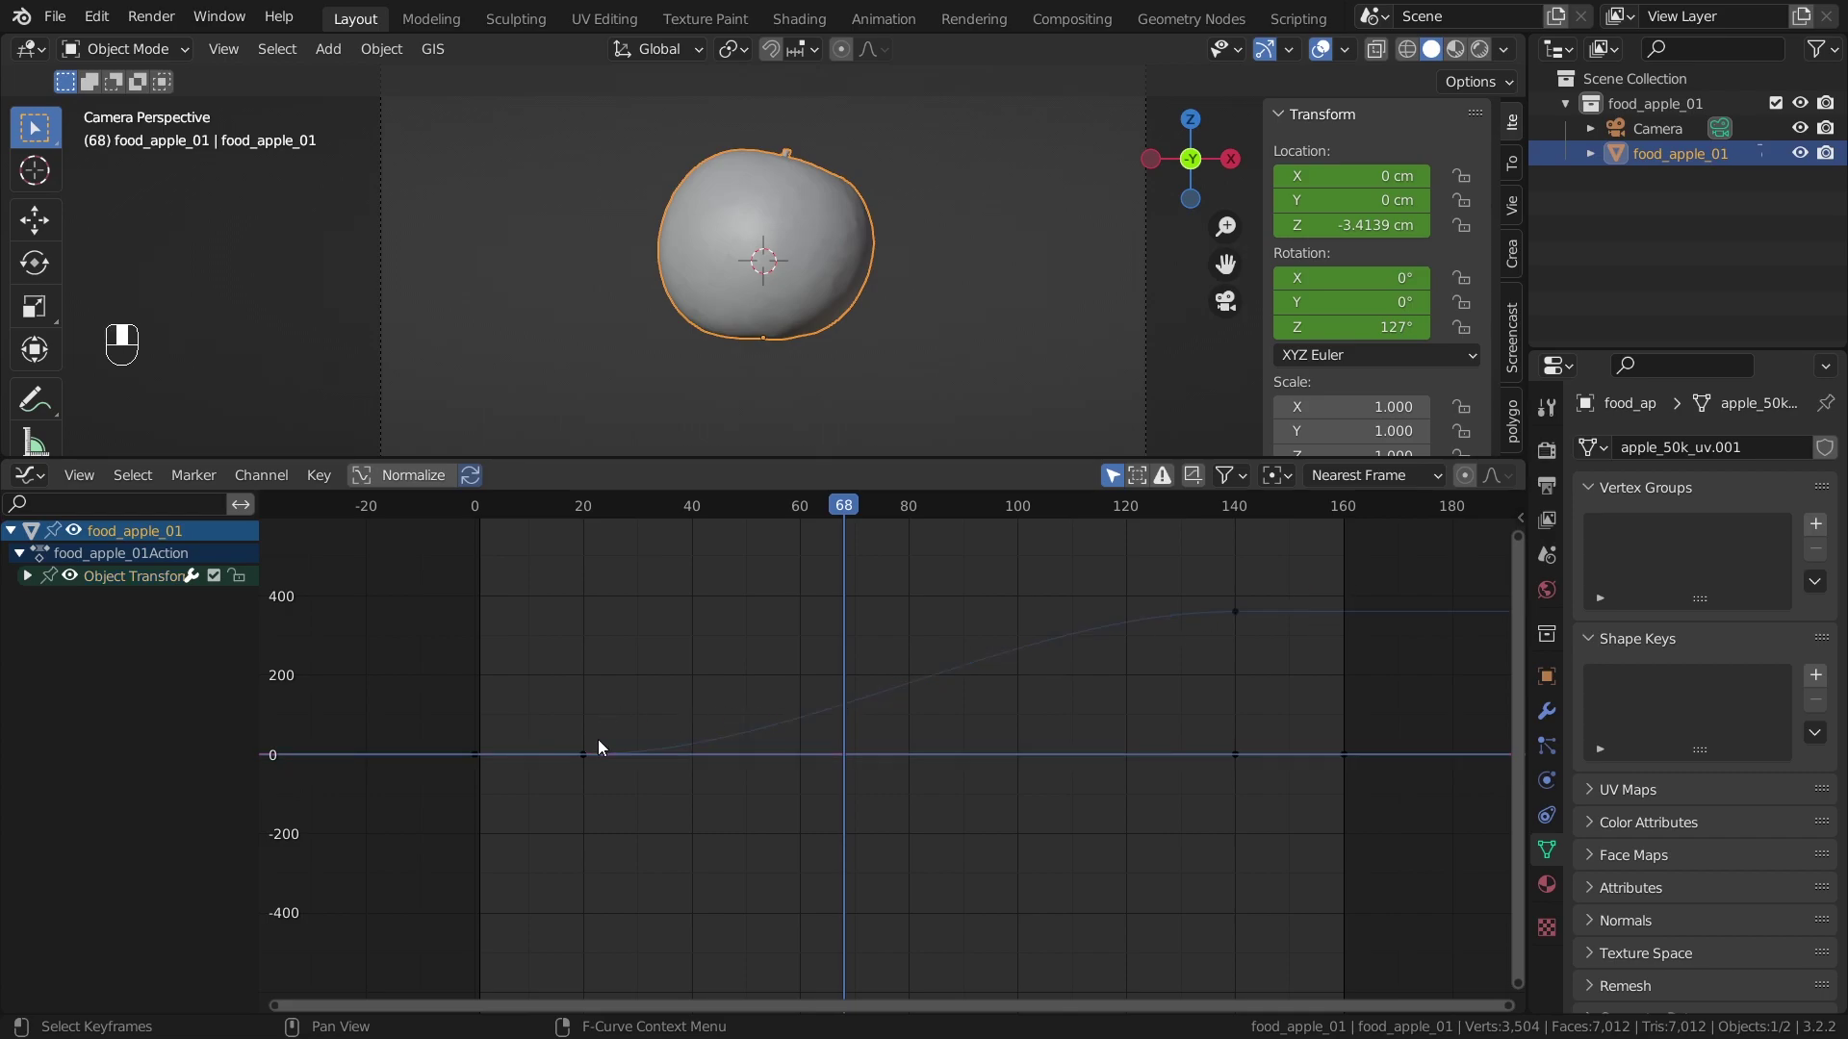
{"action": "middle_click", "coordinate": [599, 756]}
{"action": "middle_click", "coordinate": [1244, 612]}
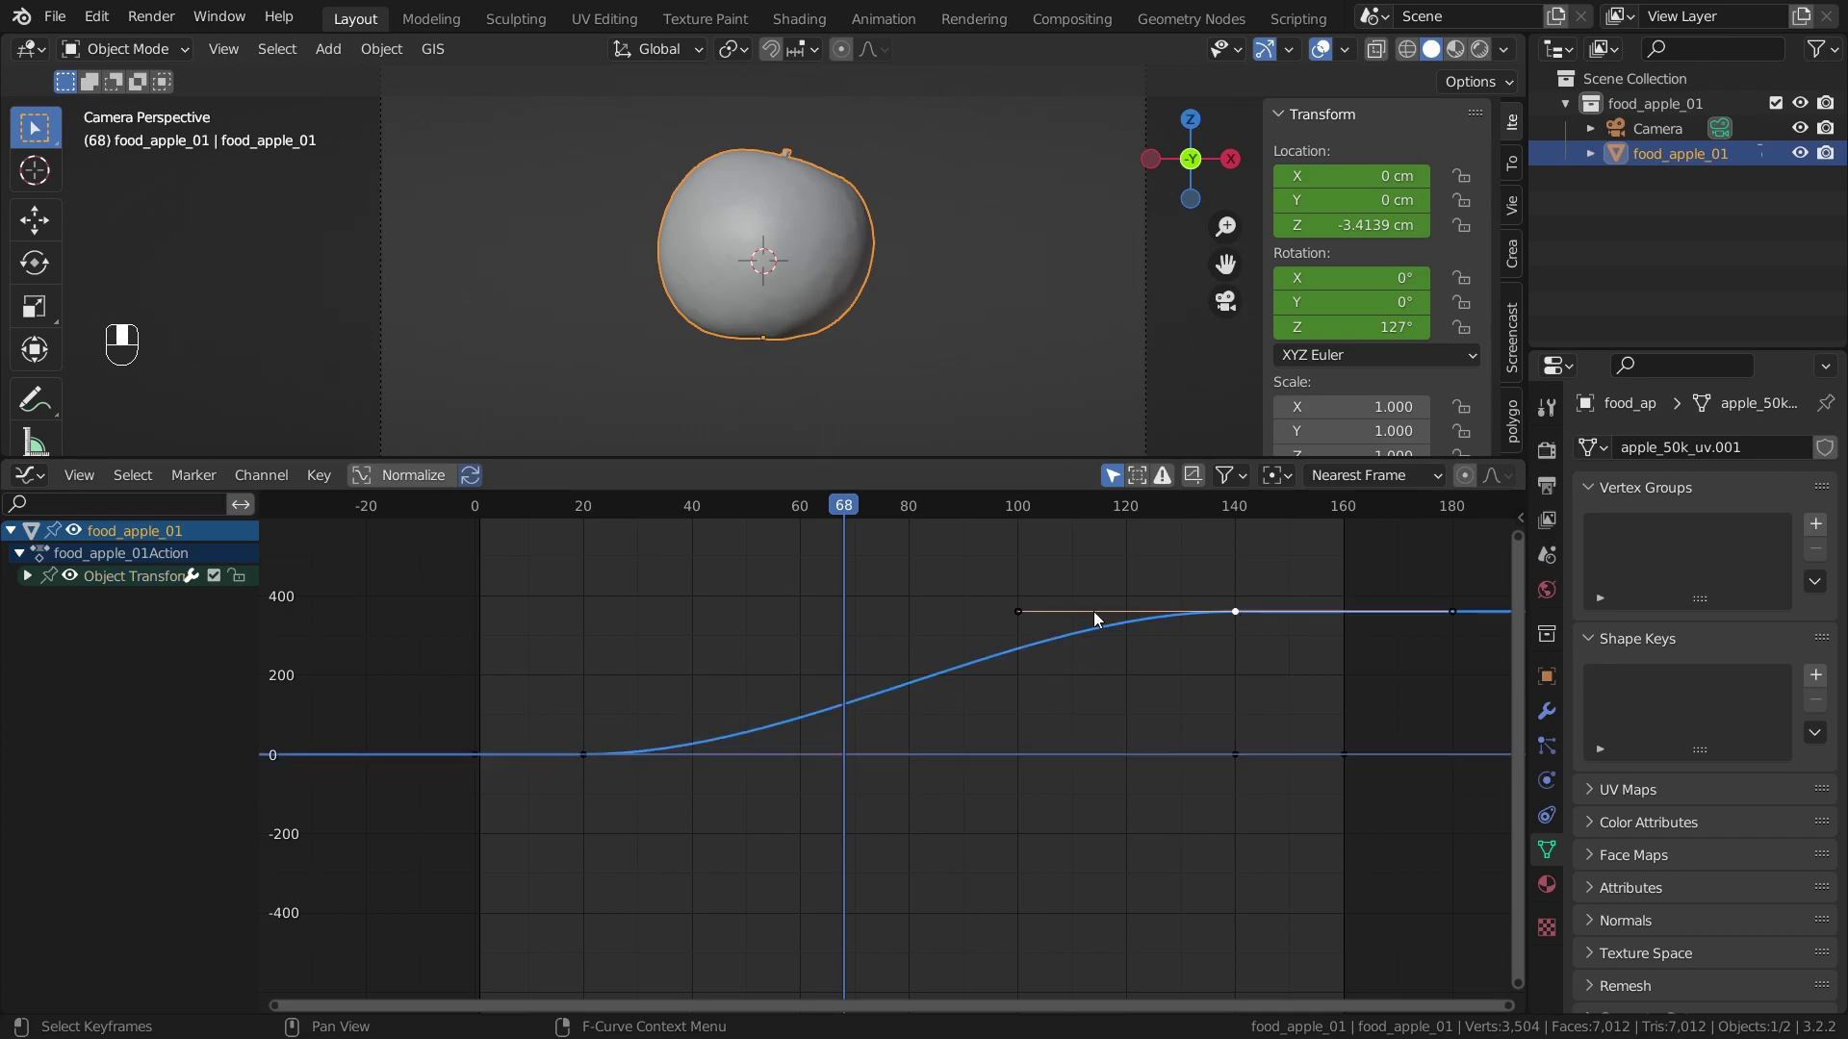
- Expand the apple's channels and hide the Z Rotation spin curve from the graph
{"action": "left_click", "coordinate": [37, 578]}
{"action": "left_click", "coordinate": [56, 715]}
{"action": "left_click", "coordinate": [56, 715]}
{"action": "double_click", "coordinate": [56, 715]}
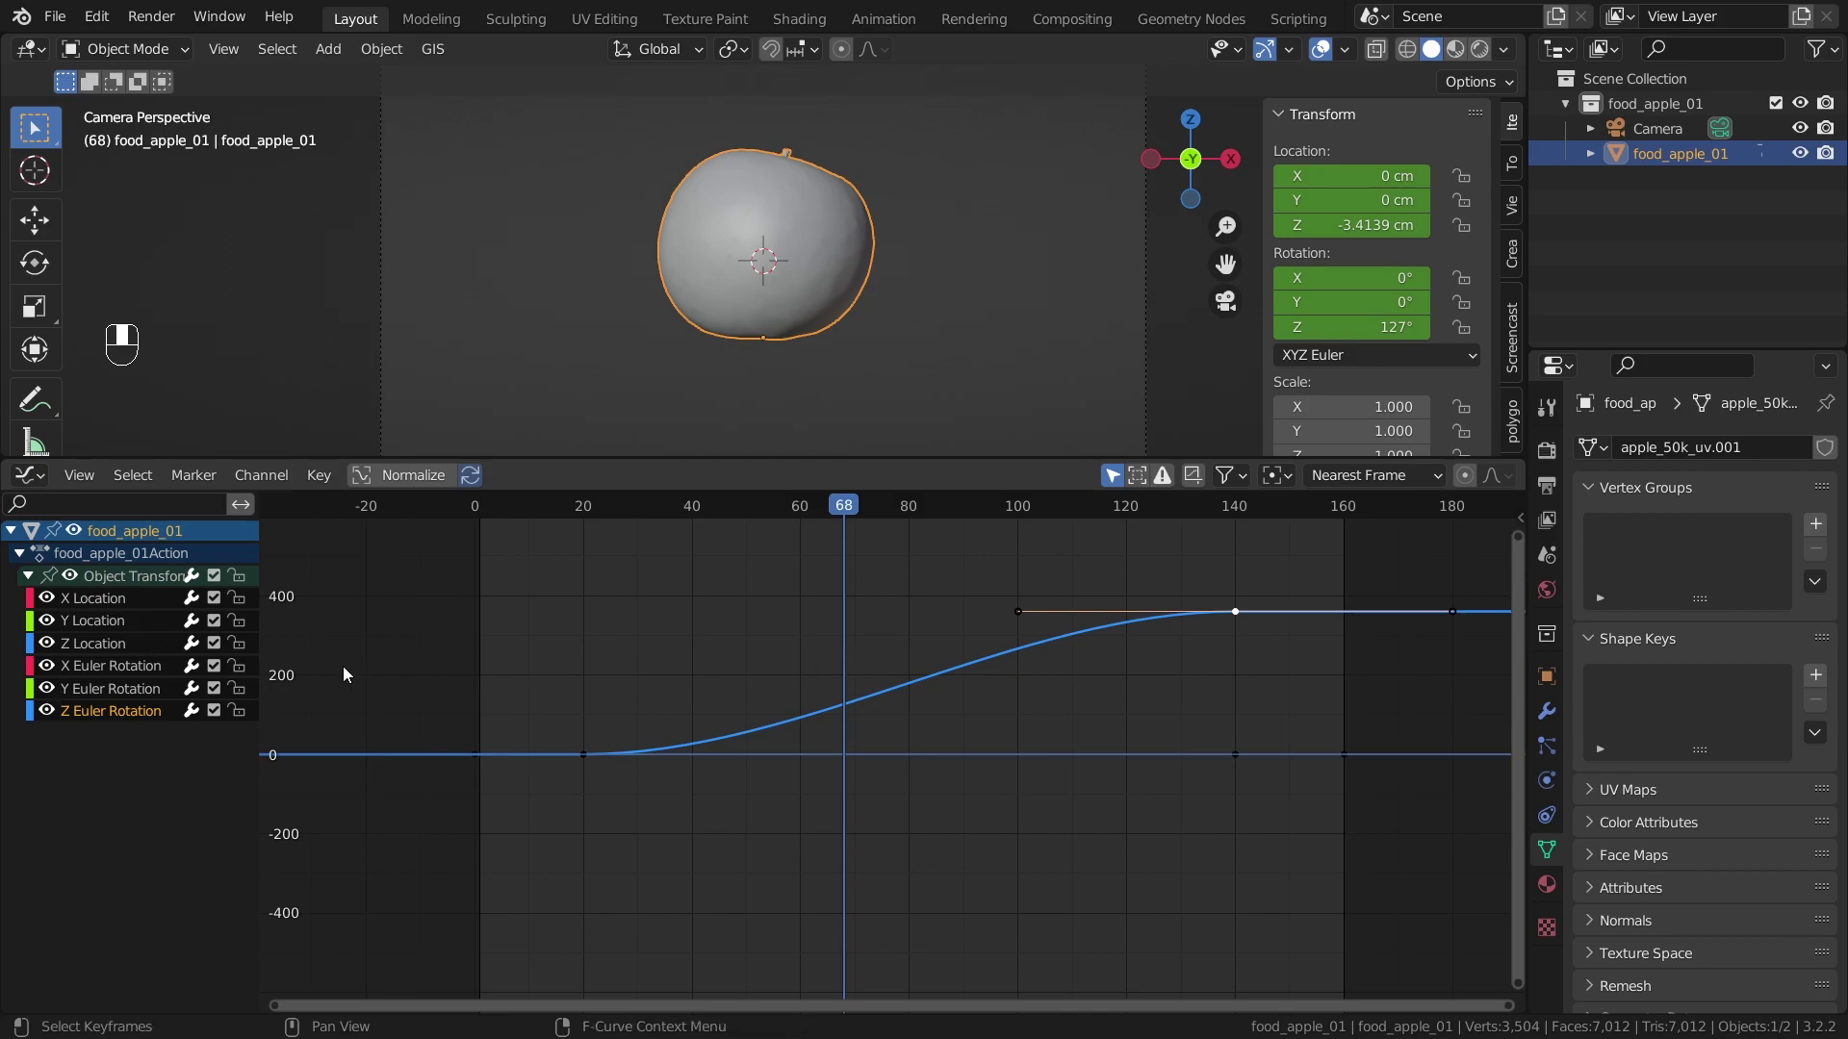
{"action": "left_click_drag", "start_coordinate": [121, 709], "coordinate": [60, 680]}
{"action": "left_click", "coordinate": [55, 676]}
{"action": "left_click", "coordinate": [55, 689]}
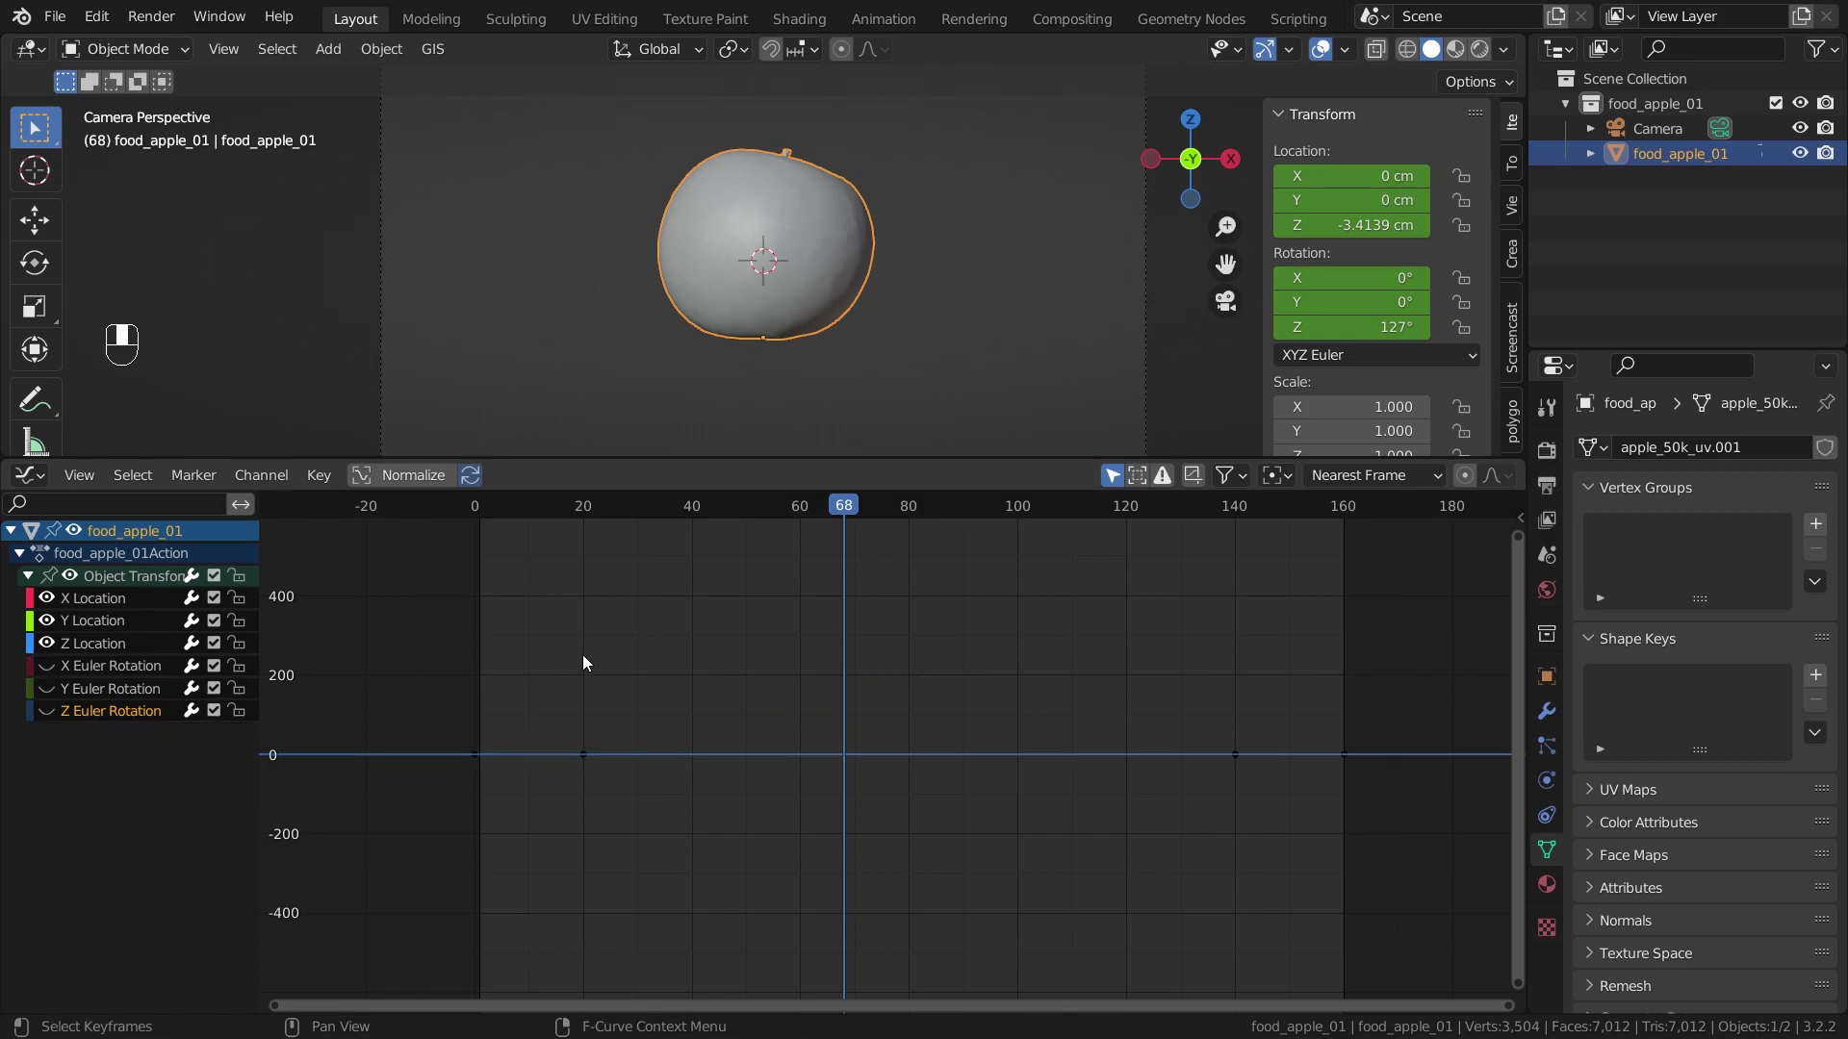
{"action": "left_click", "coordinate": [616, 657]}
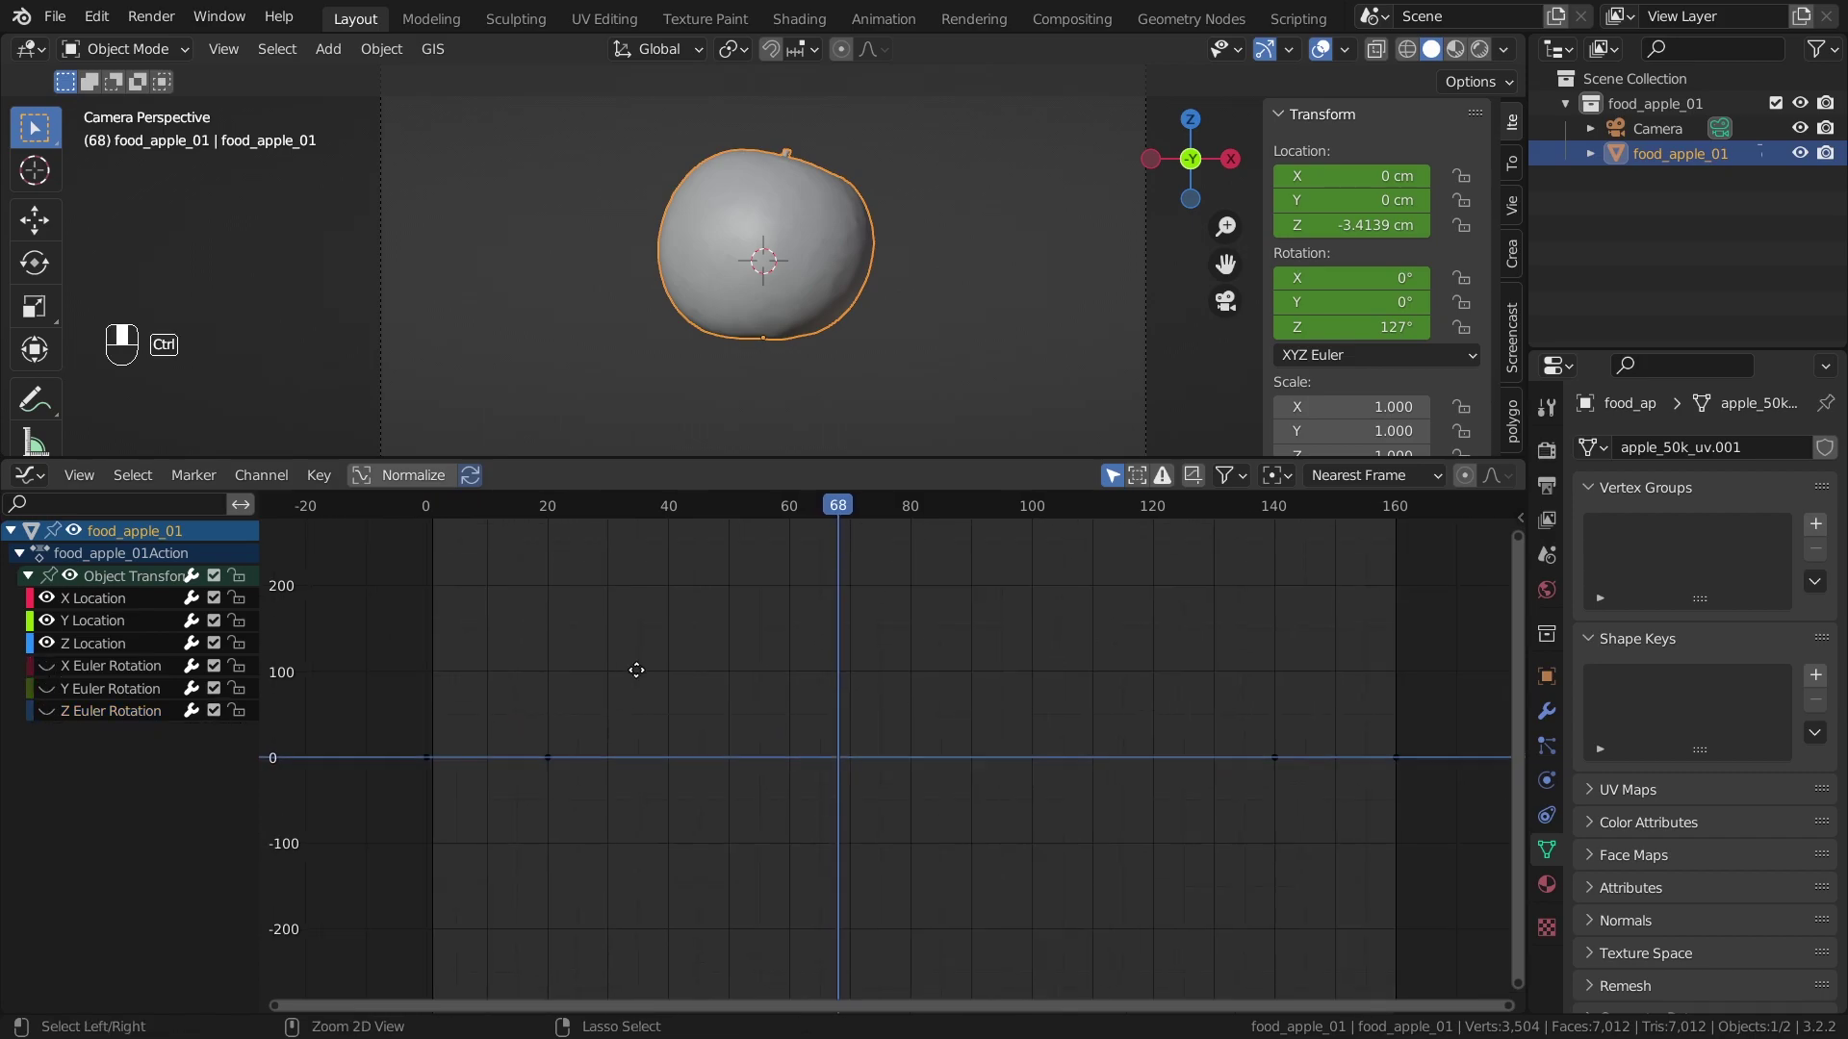
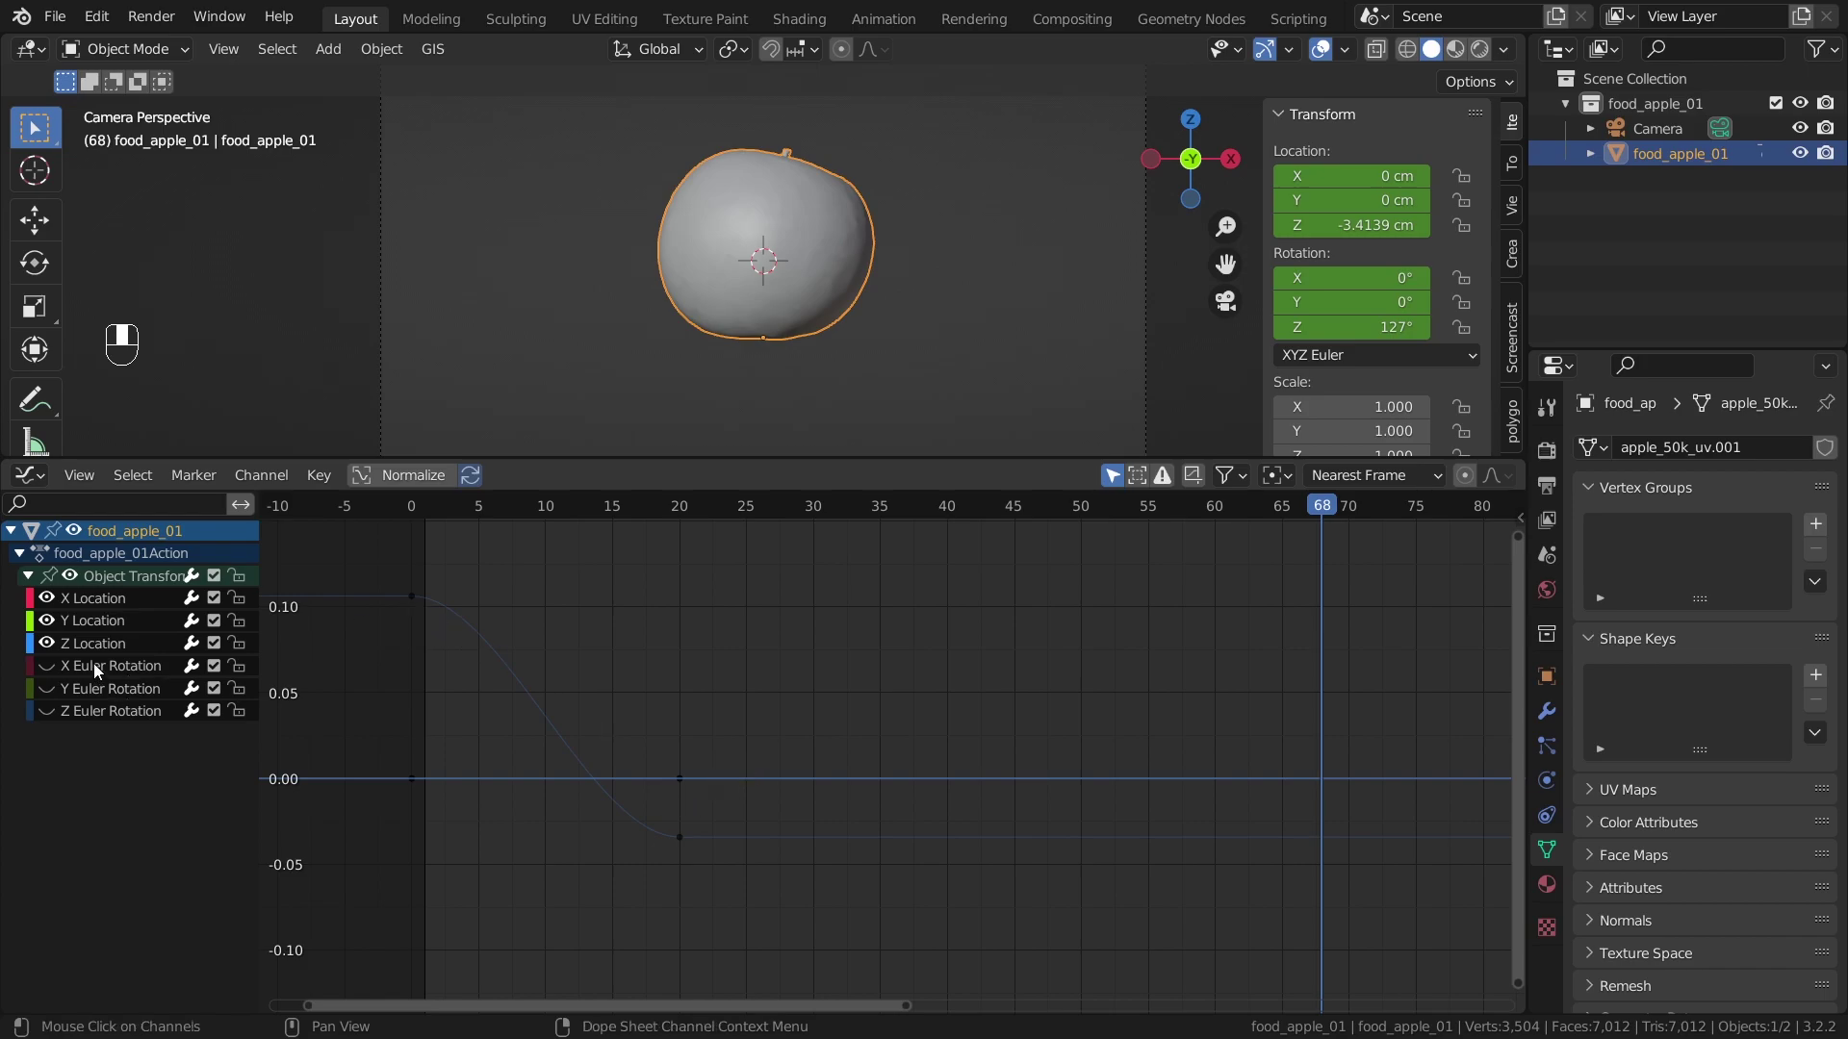
- Make the Z Location curve active, review its playback, and reveal the Graph Editor sidebar
{"action": "left_click", "coordinate": [101, 664]}
{"action": "left_click", "coordinate": [142, 653]}
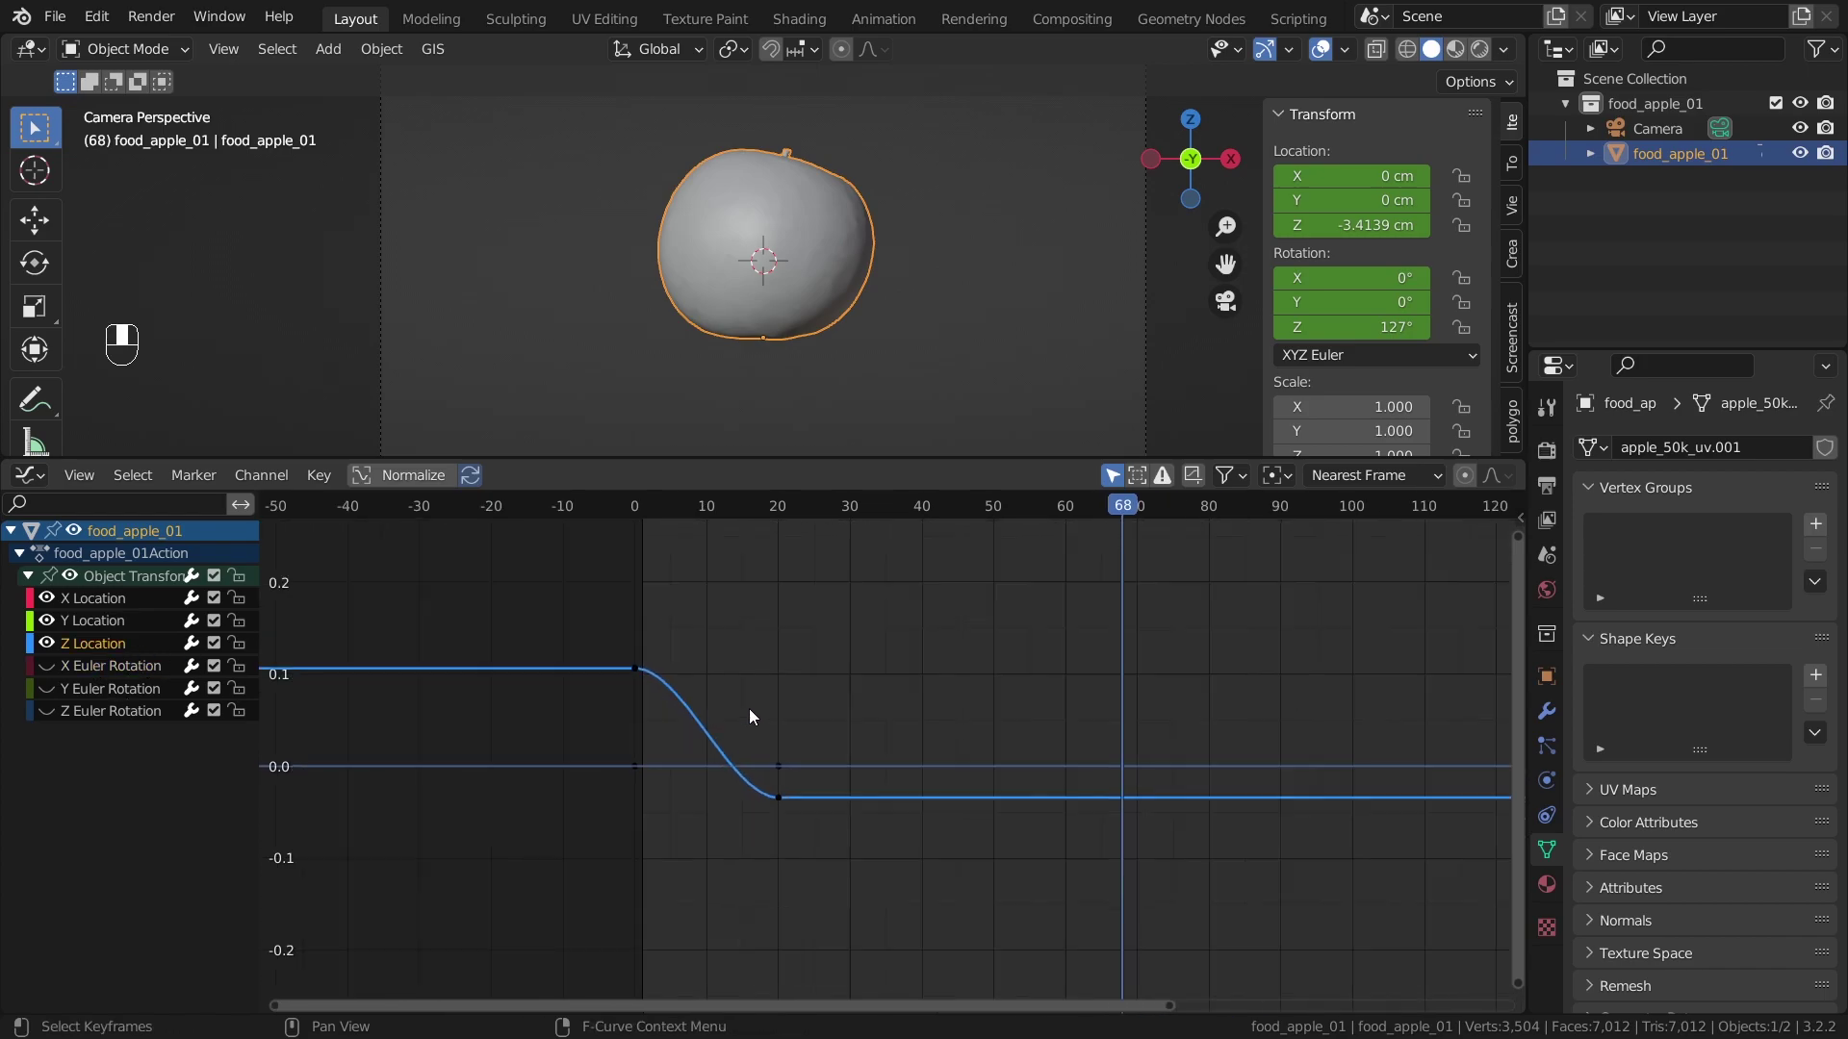
{"action": "left_click_drag", "start_coordinate": [444, 522], "coordinate": [447, 744]}
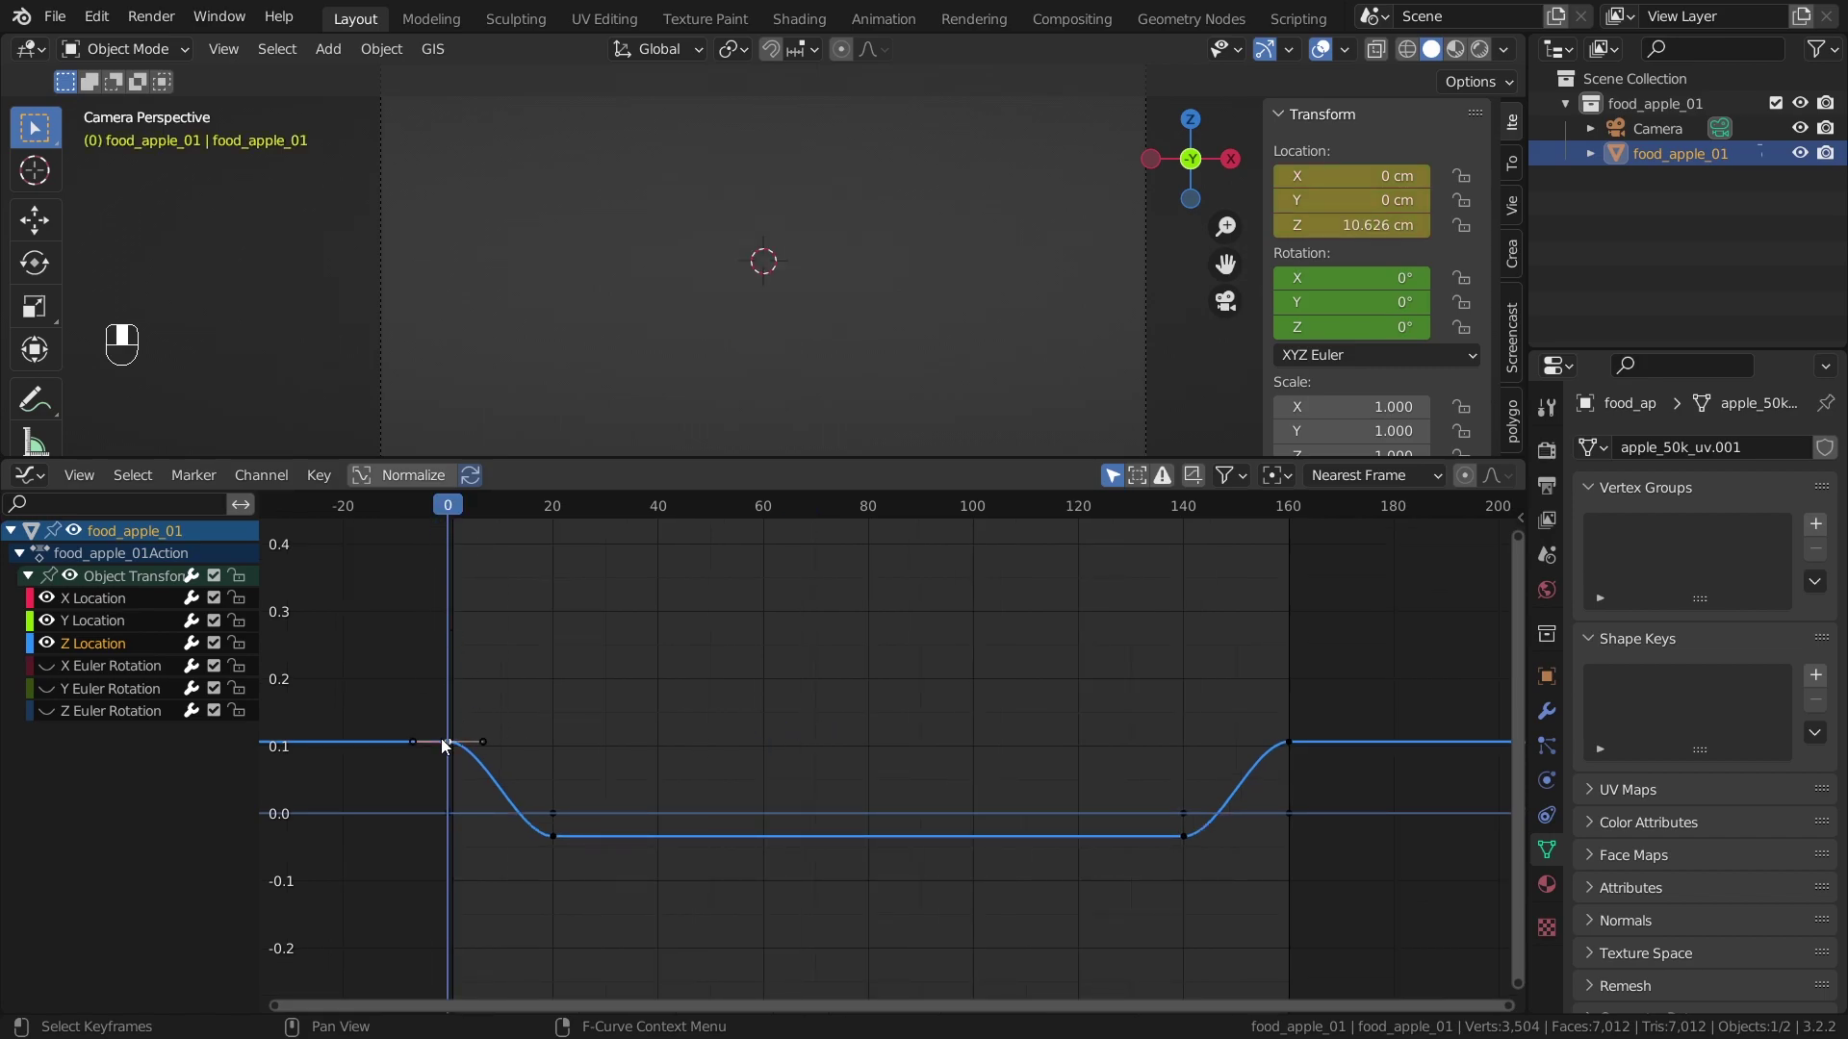
{"action": "key", "text": "space"}
{"action": "key", "text": "space"}
{"action": "key", "text": "space"}
{"action": "key", "text": "space"}
{"action": "key", "text": "space"}
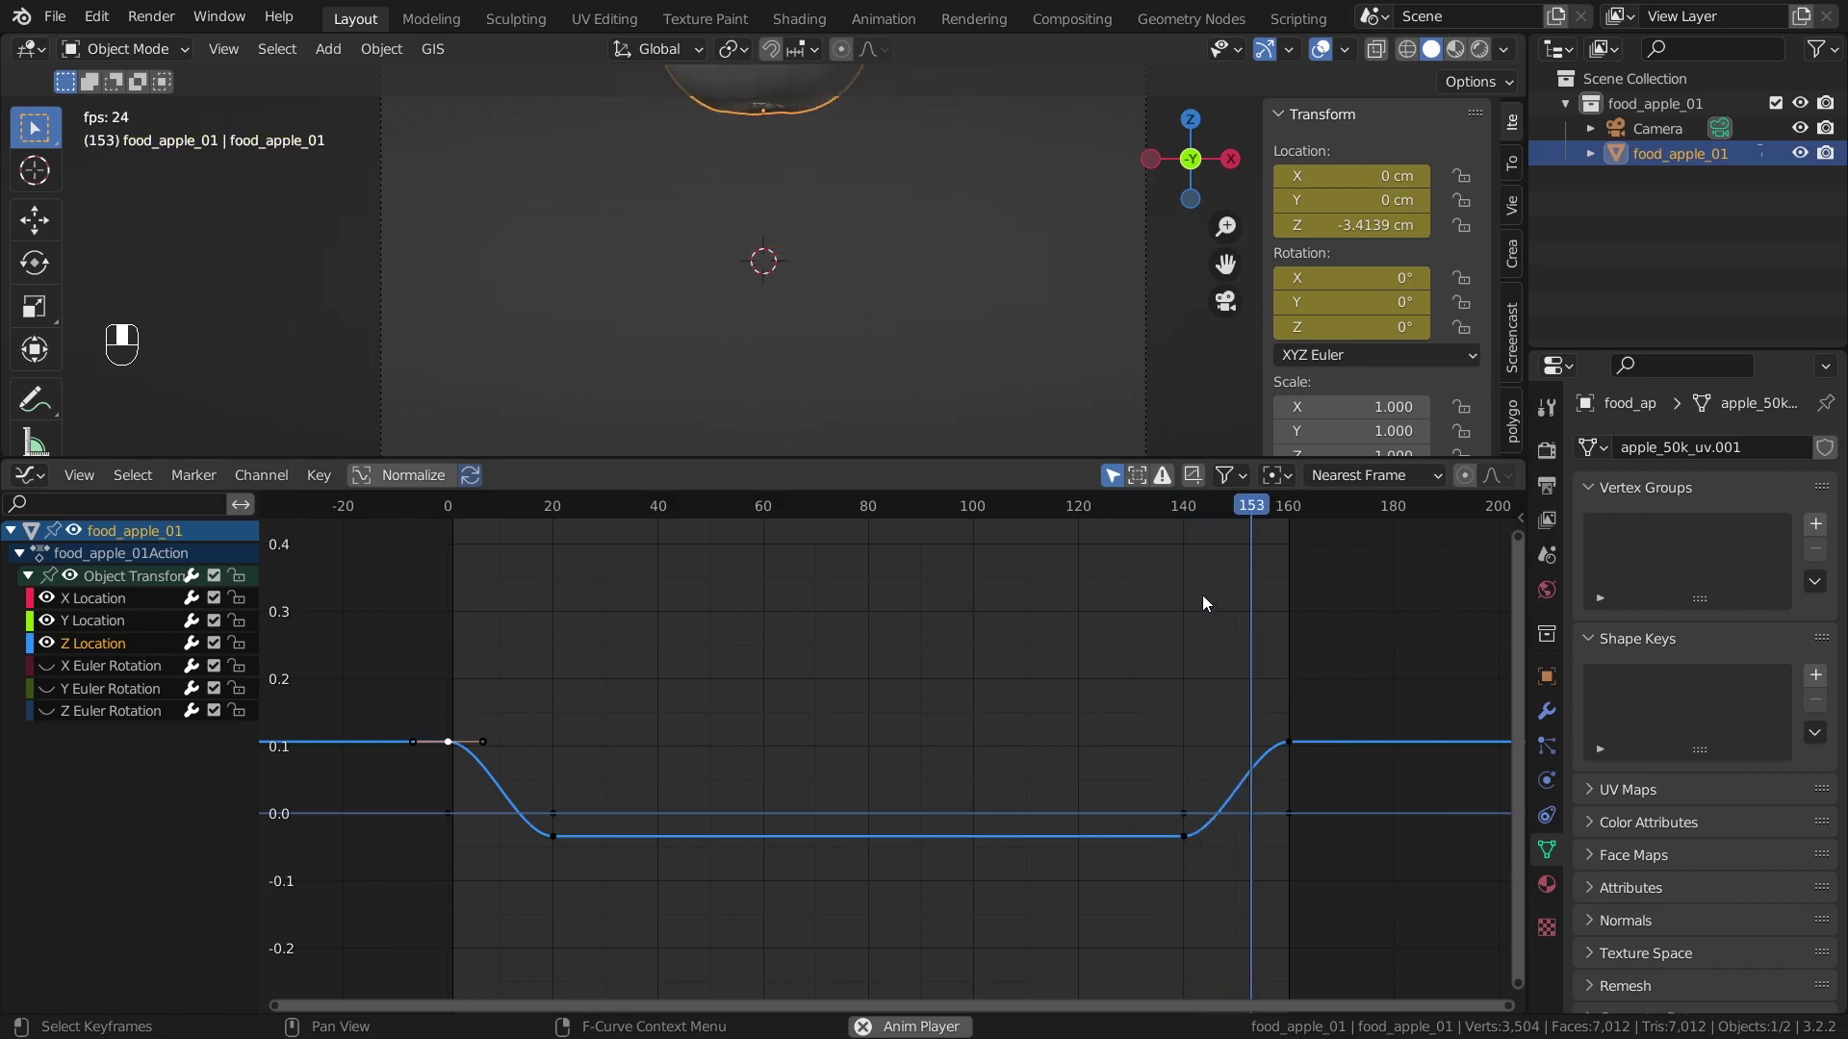
{"action": "key", "text": "space"}
{"action": "left_click_drag", "start_coordinate": [456, 518], "coordinate": [1515, 613]}
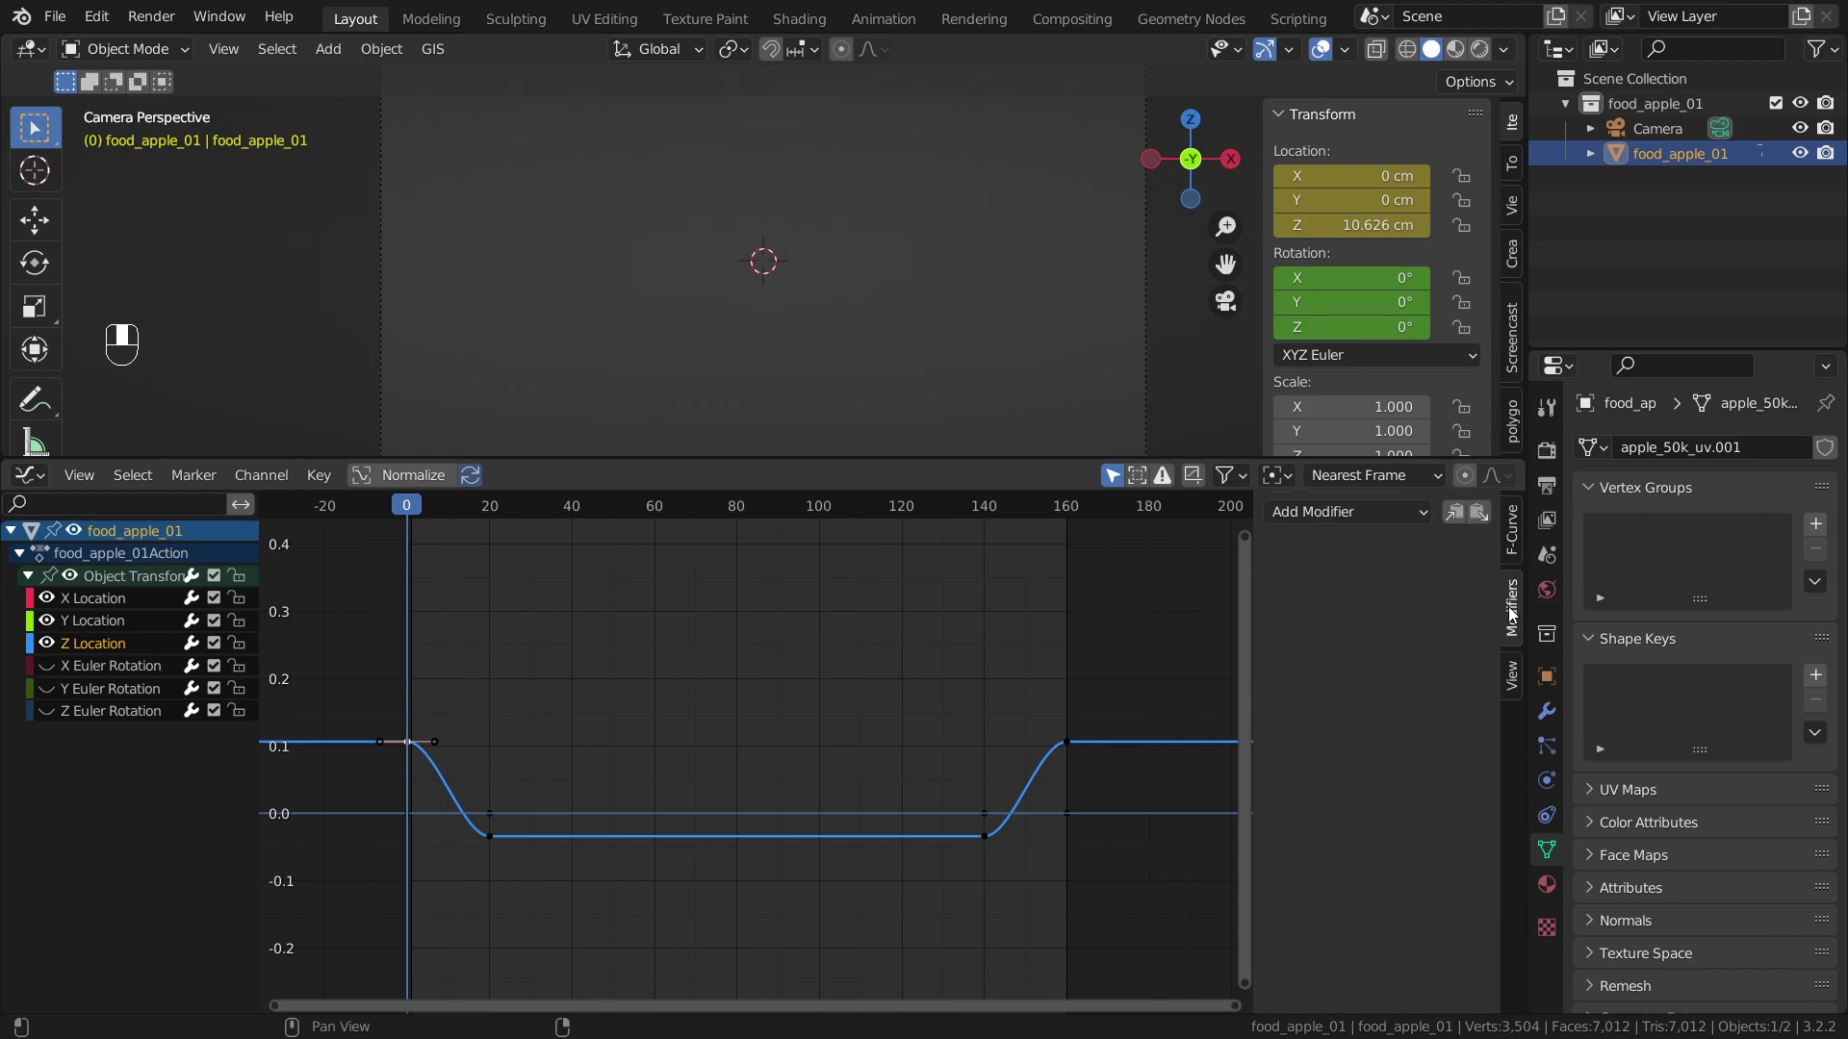
- Add a Noise modifier to the Z Location curve and play the jittery result
{"action": "left_click_drag", "start_coordinate": [1353, 525], "coordinate": [716, 235]}
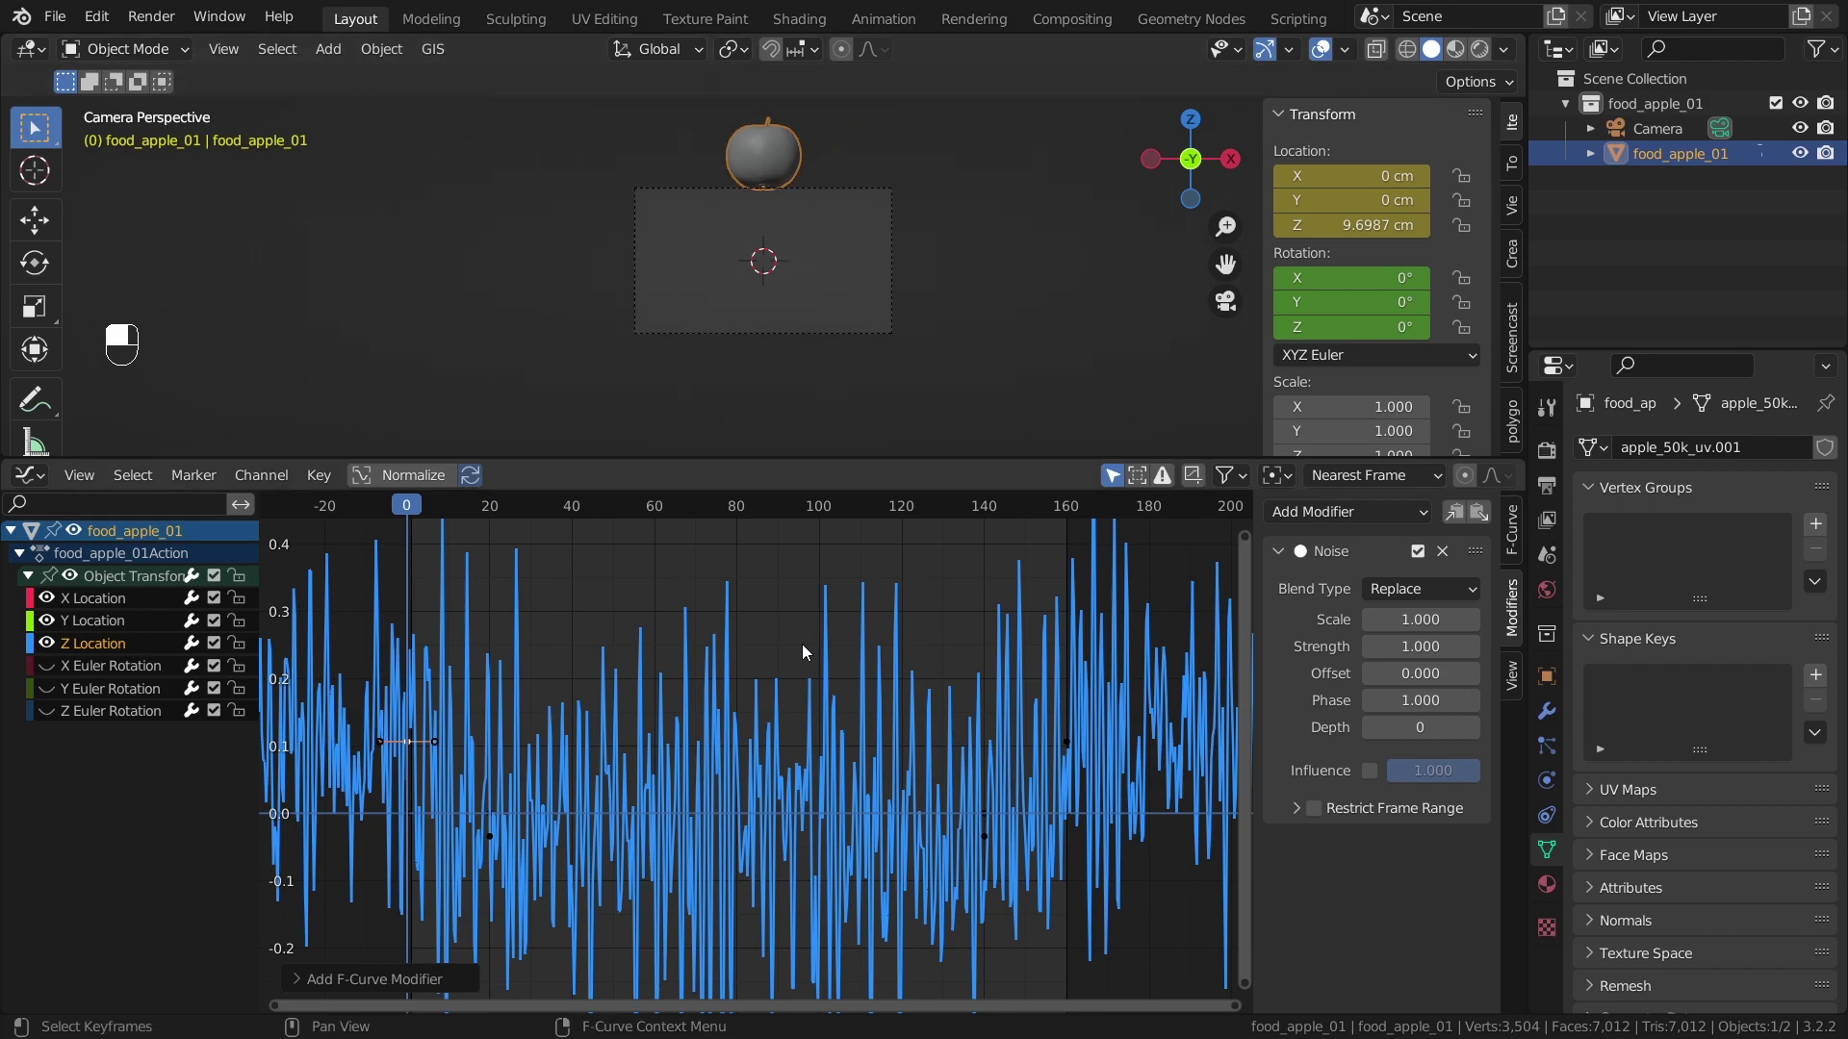
{"action": "key", "text": "space"}
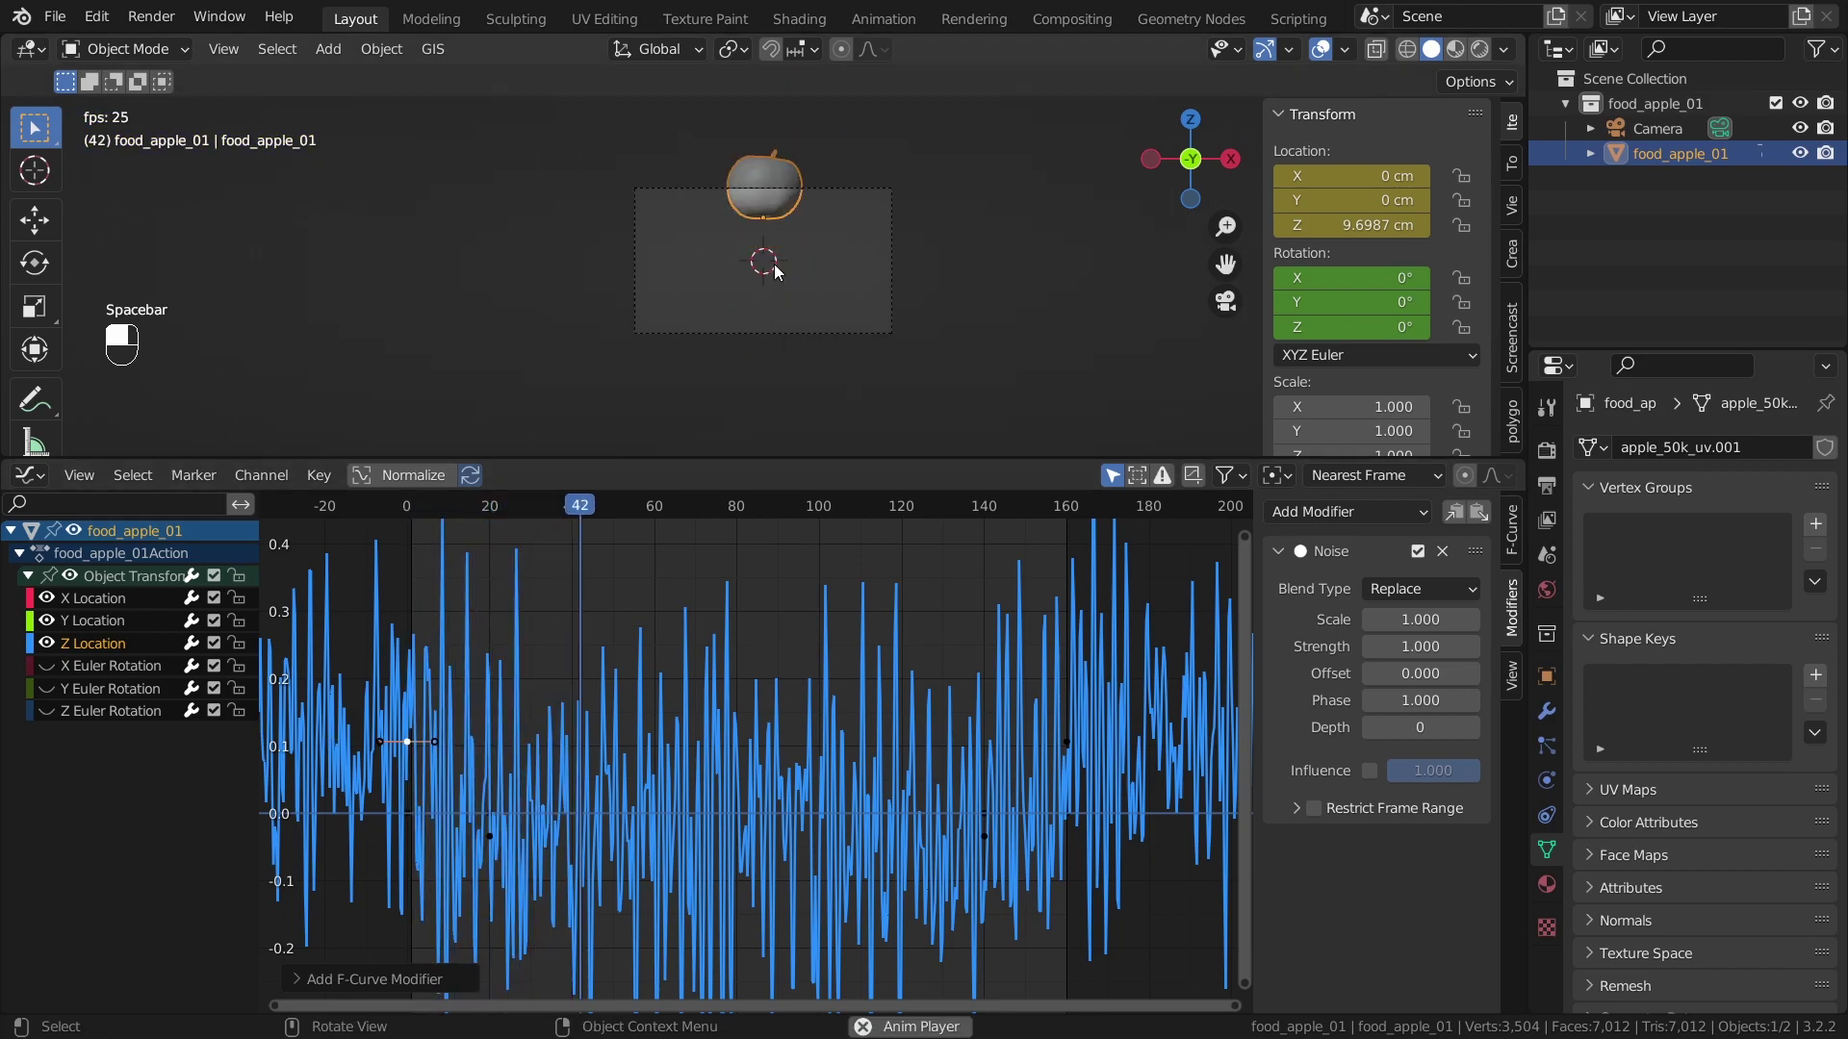
{"action": "key", "text": "space"}
{"action": "key", "text": "space"}
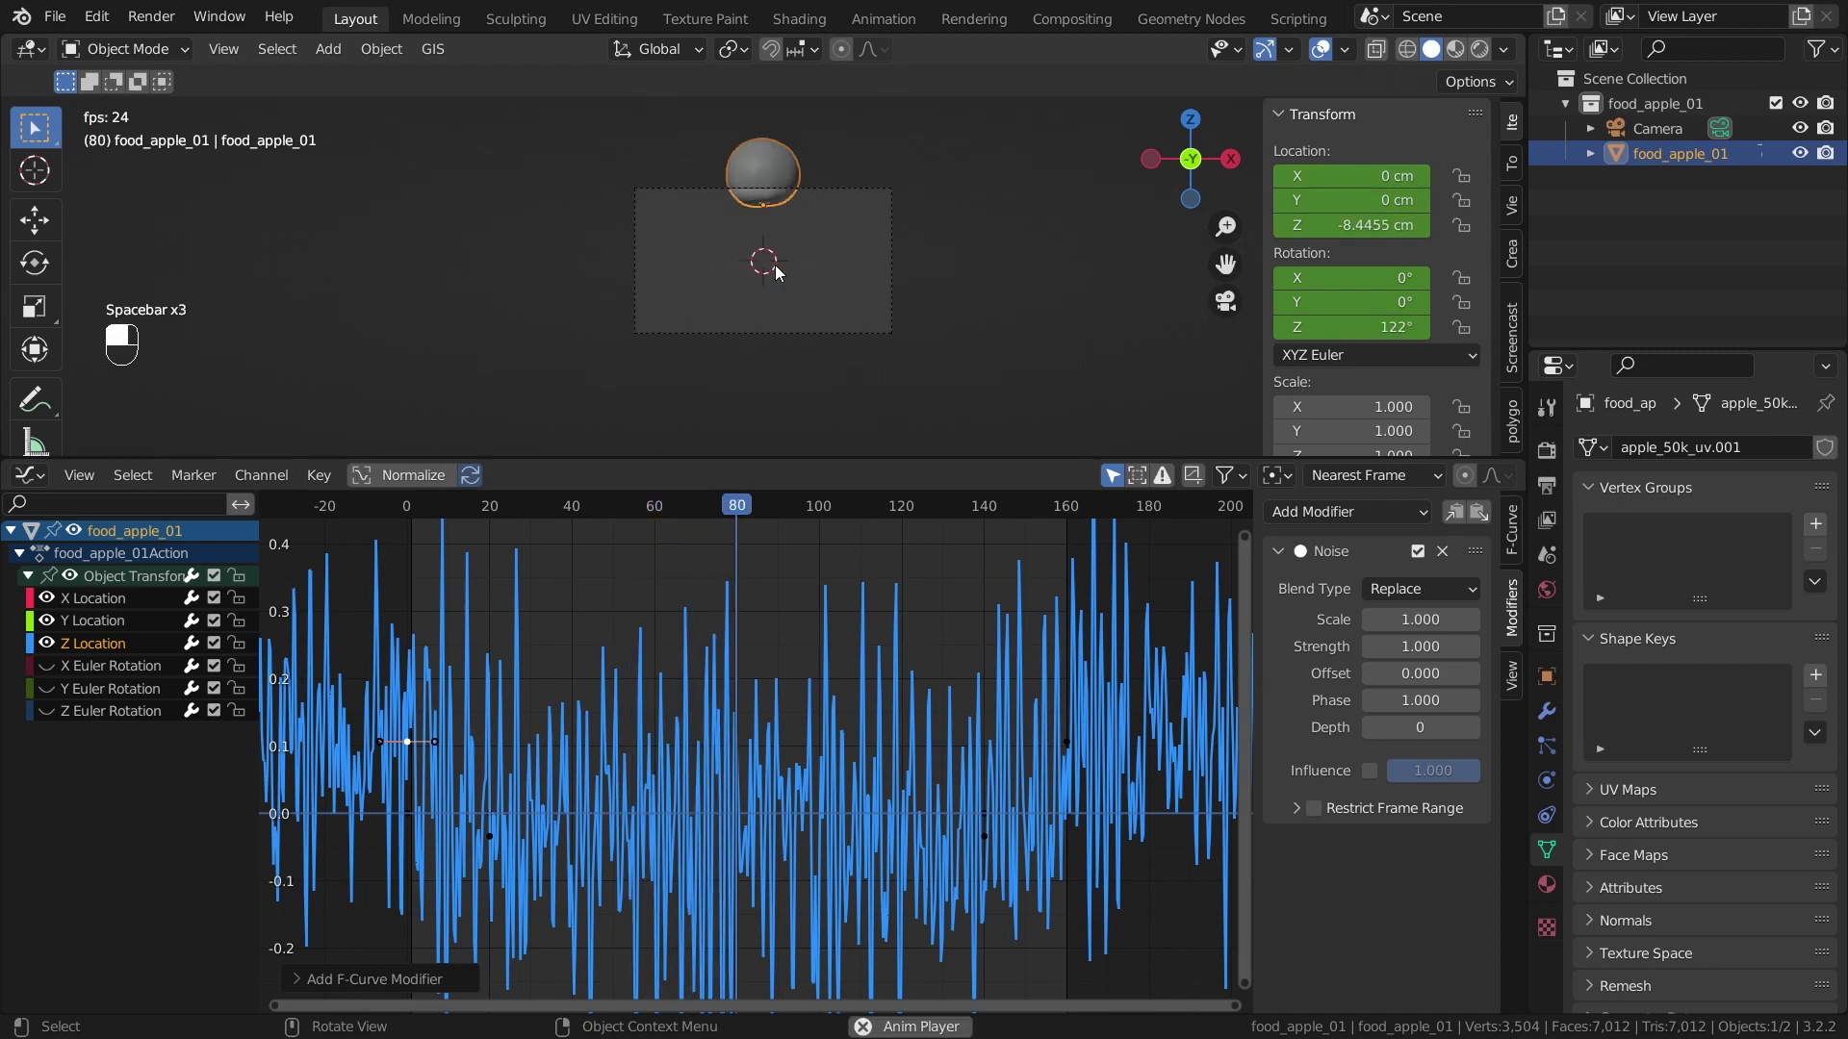
{"action": "key", "text": "space"}
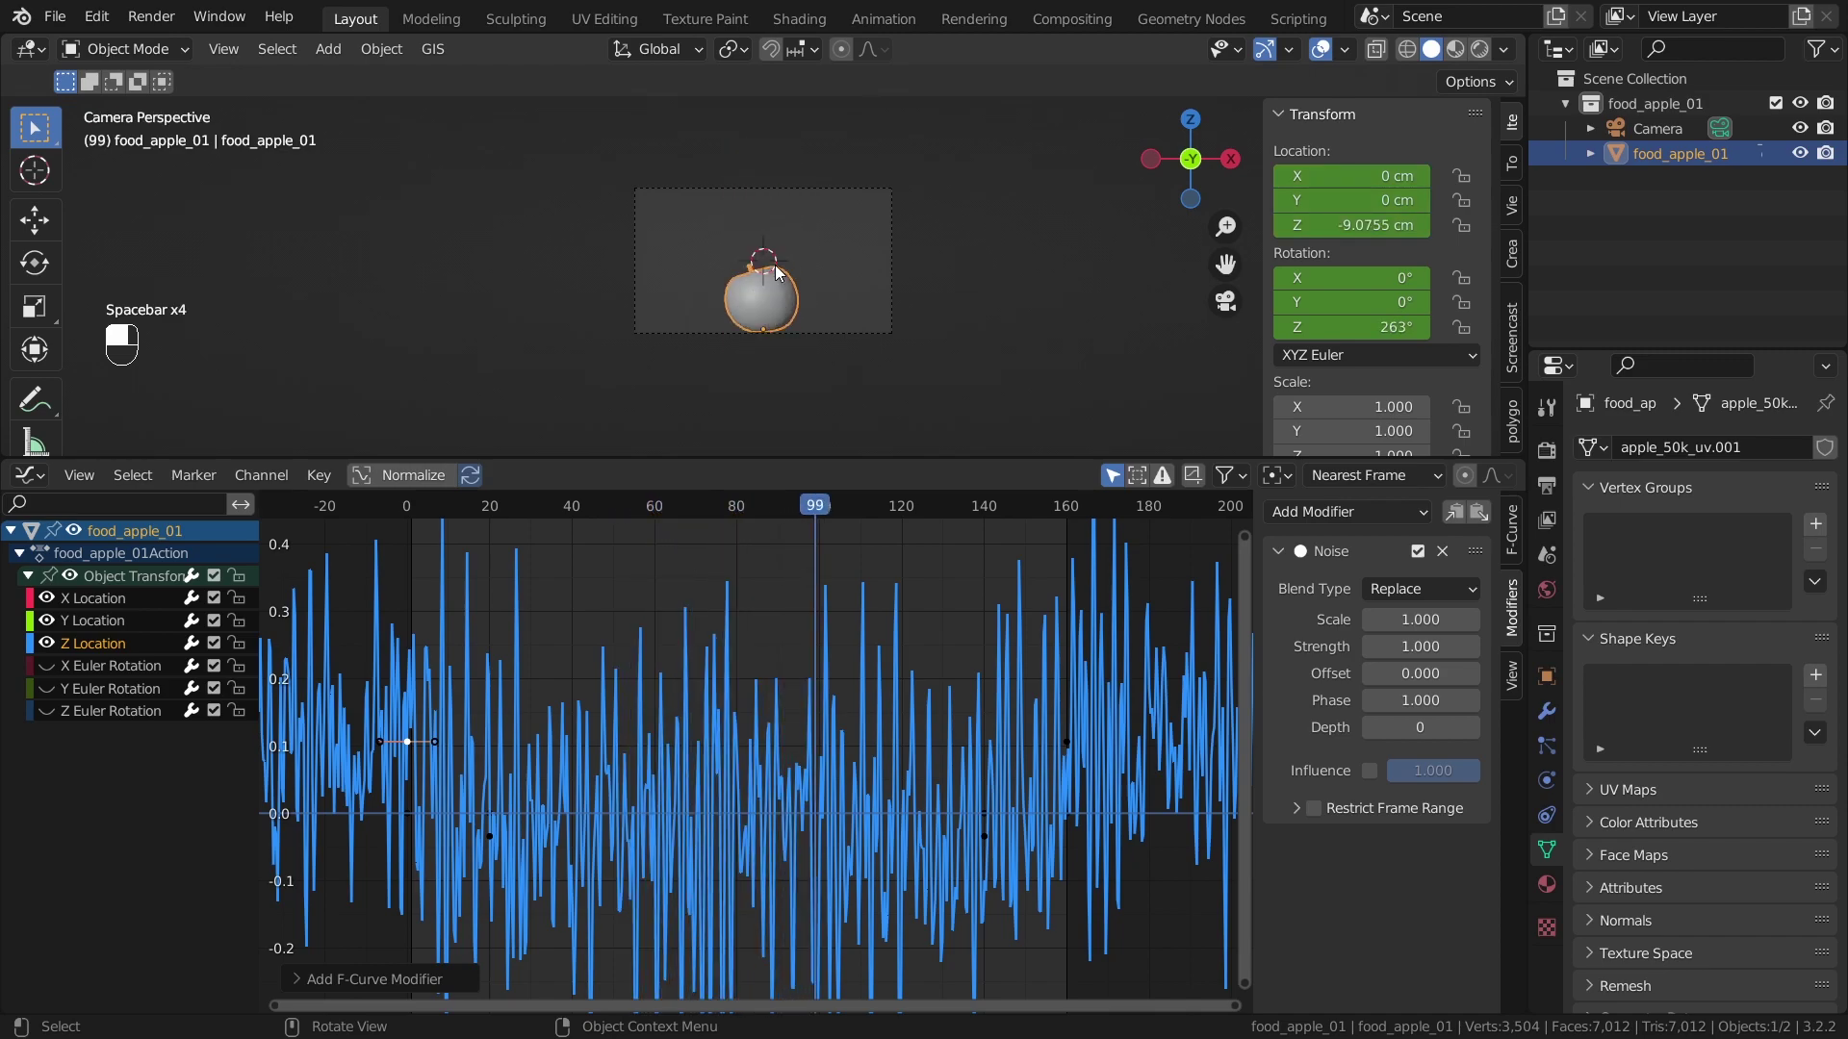
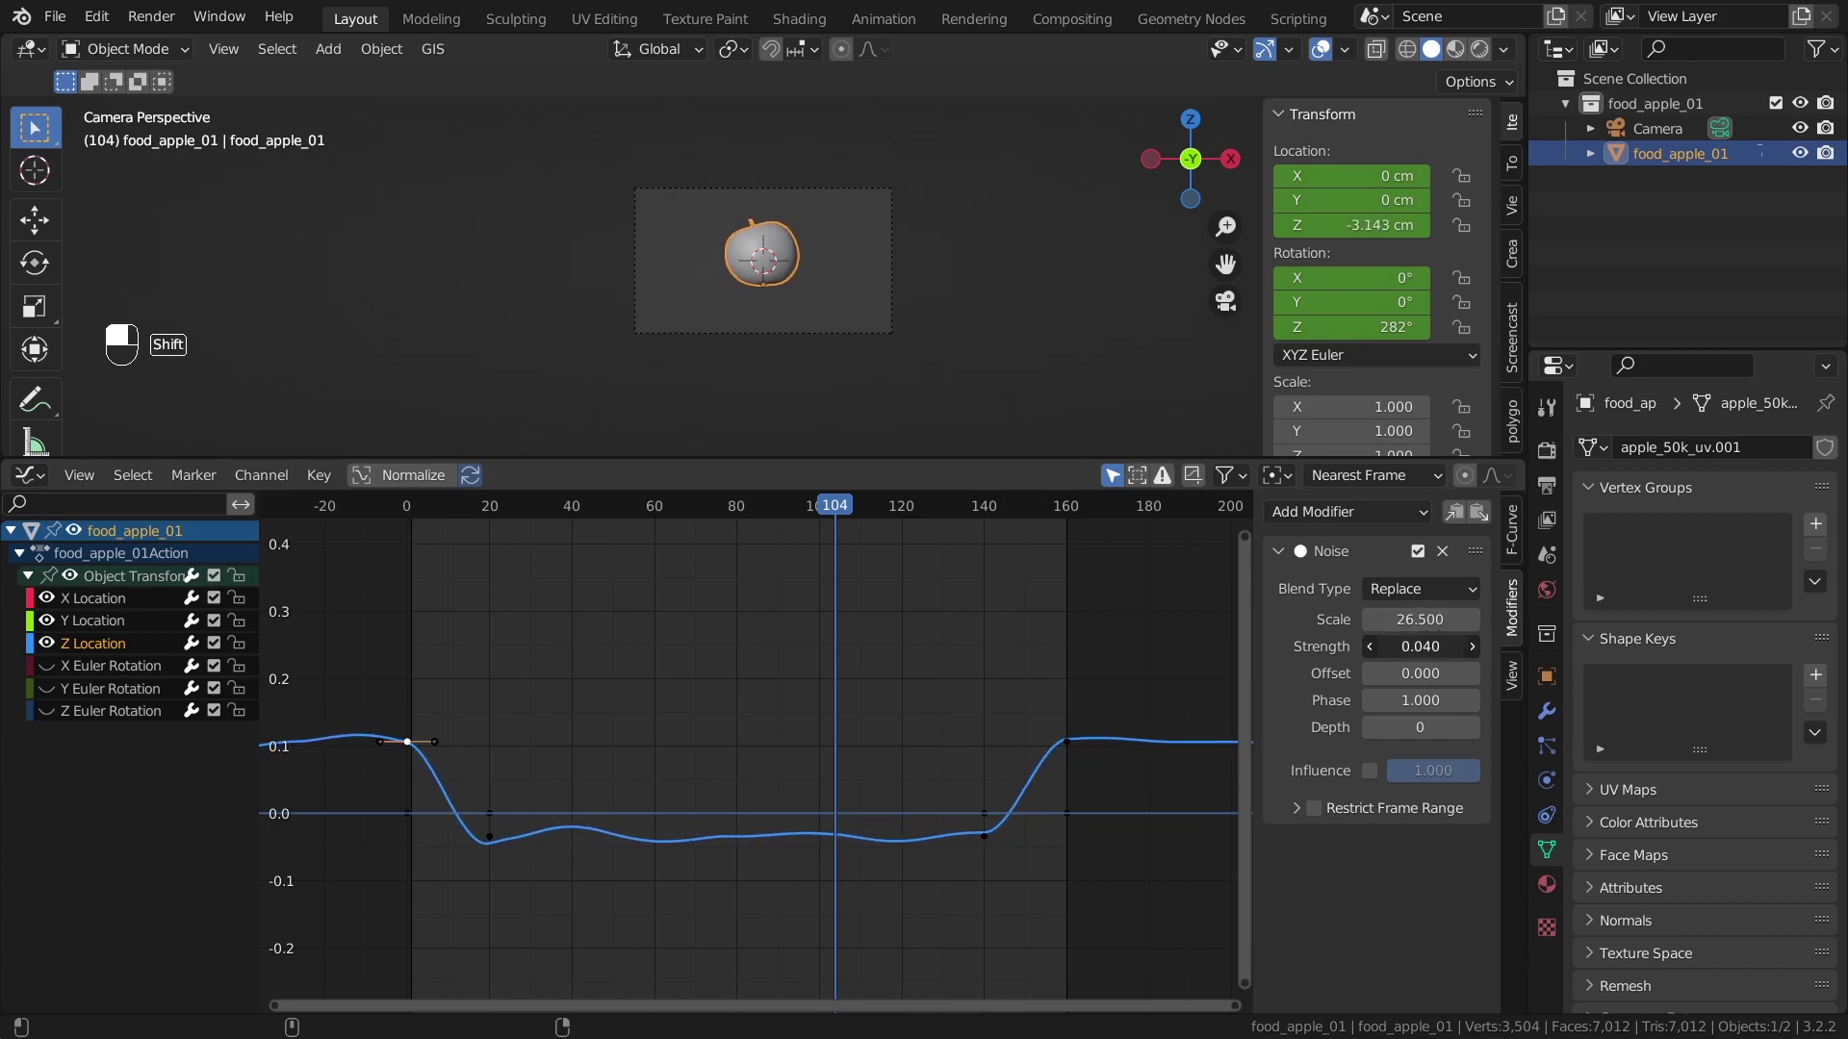
- Play the animation several times to check the gentle wobble with scale 26.5 and strength 0.01
{"action": "key", "text": "space"}
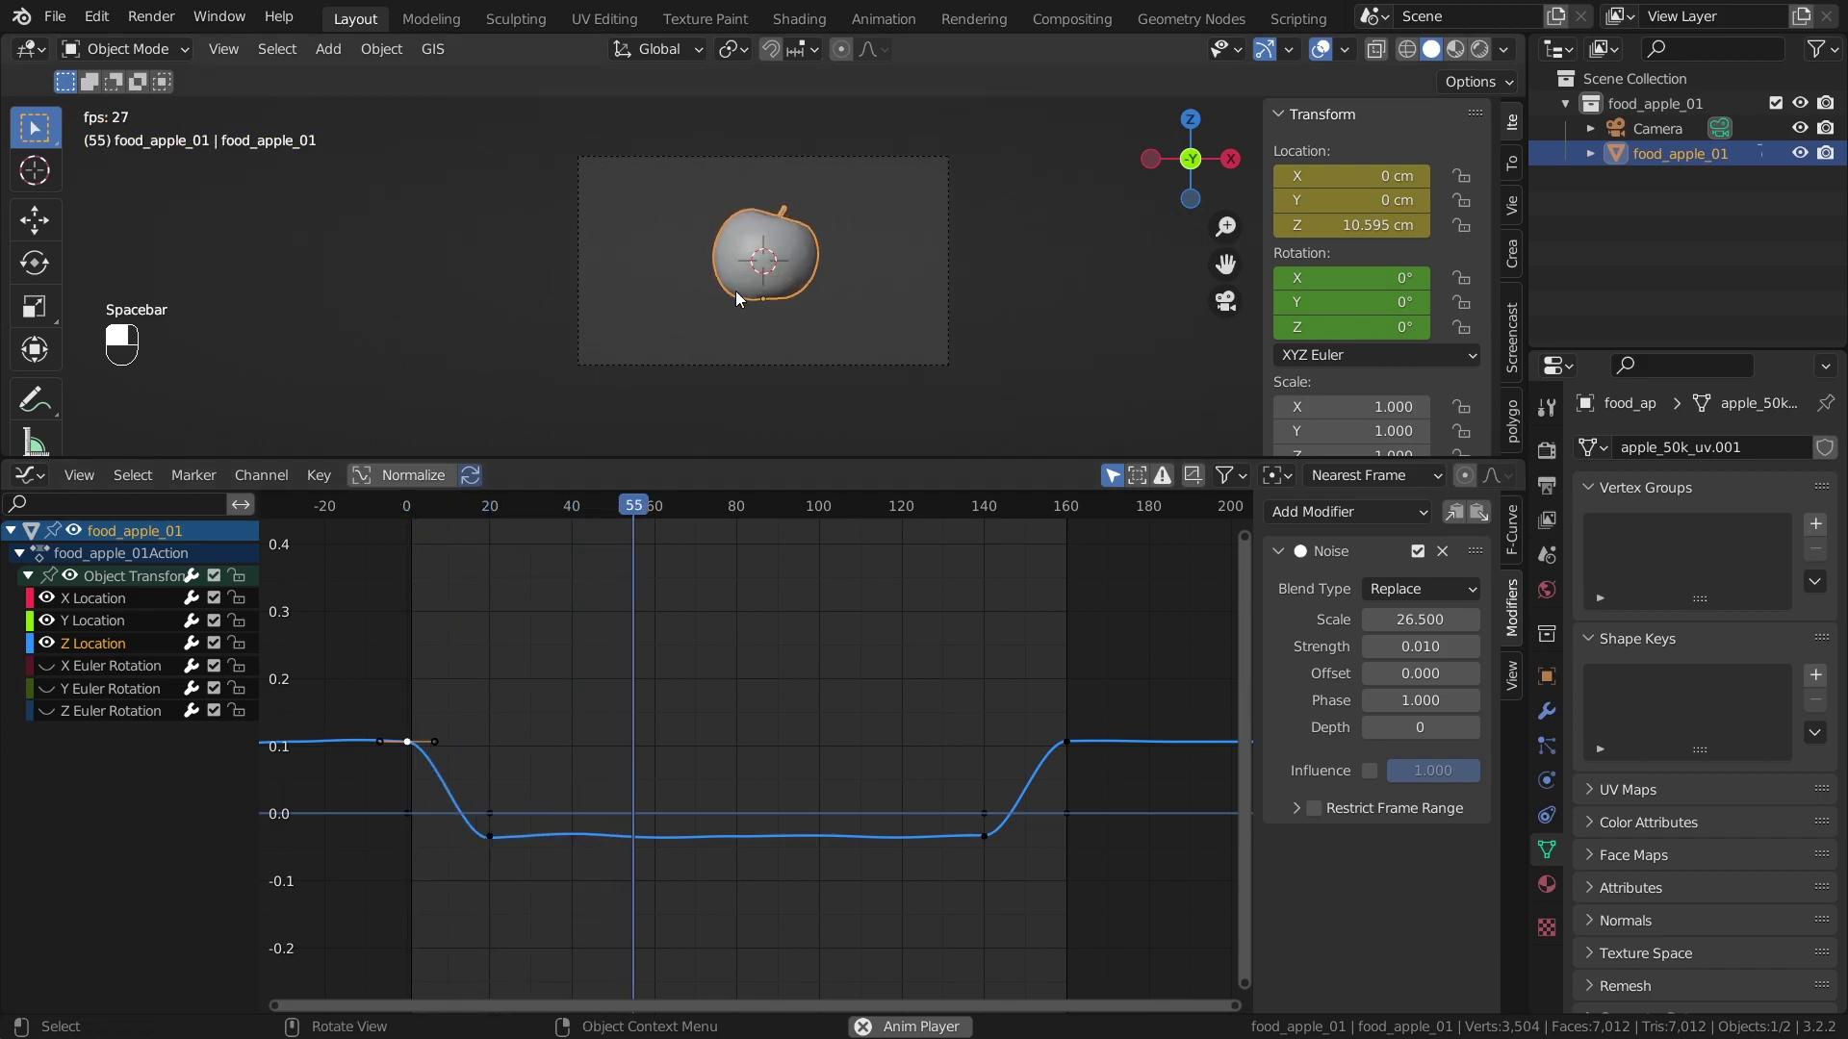
{"action": "key", "text": "space"}
{"action": "key", "text": "space"}
{"action": "key", "text": "space"}
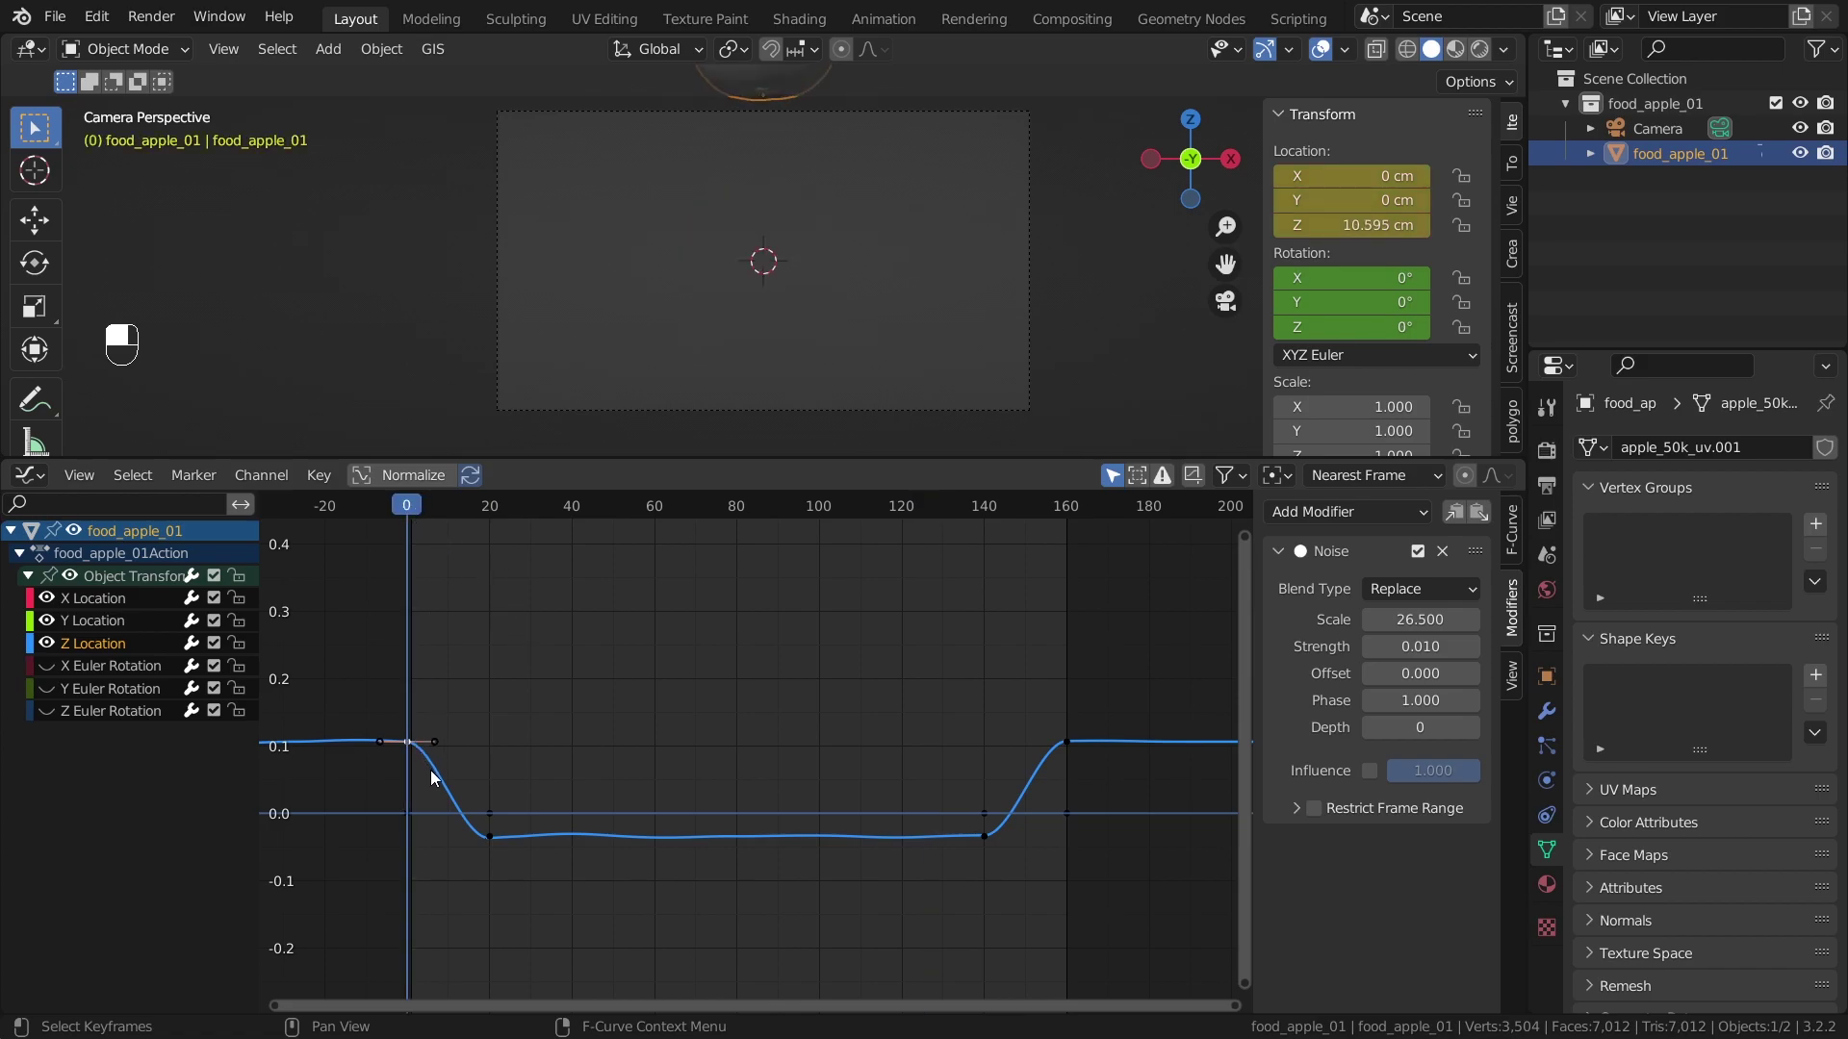
{"action": "key", "text": "space"}
{"action": "key", "text": "space"}
- Restrict the Noise modifier to frames 20–140 with blend in 2.2 and blend out 7.4
{"action": "key", "text": "space"}
{"action": "key", "text": "space"}
{"action": "left_click_drag", "start_coordinate": [492, 545], "coordinate": [1321, 818]}
{"action": "left_click_drag", "start_coordinate": [1321, 818], "coordinate": [1302, 815]}
{"action": "left_click_drag", "start_coordinate": [1302, 815], "coordinate": [416, 842]}
{"action": "key", "text": "space"}
{"action": "key", "text": "space"}
- Set the noise scale to 12.5 with strength 0.02
{"action": "left_click_drag", "start_coordinate": [416, 842], "coordinate": [768, 791]}
{"action": "left_click_drag", "start_coordinate": [768, 791], "coordinate": [717, 793]}
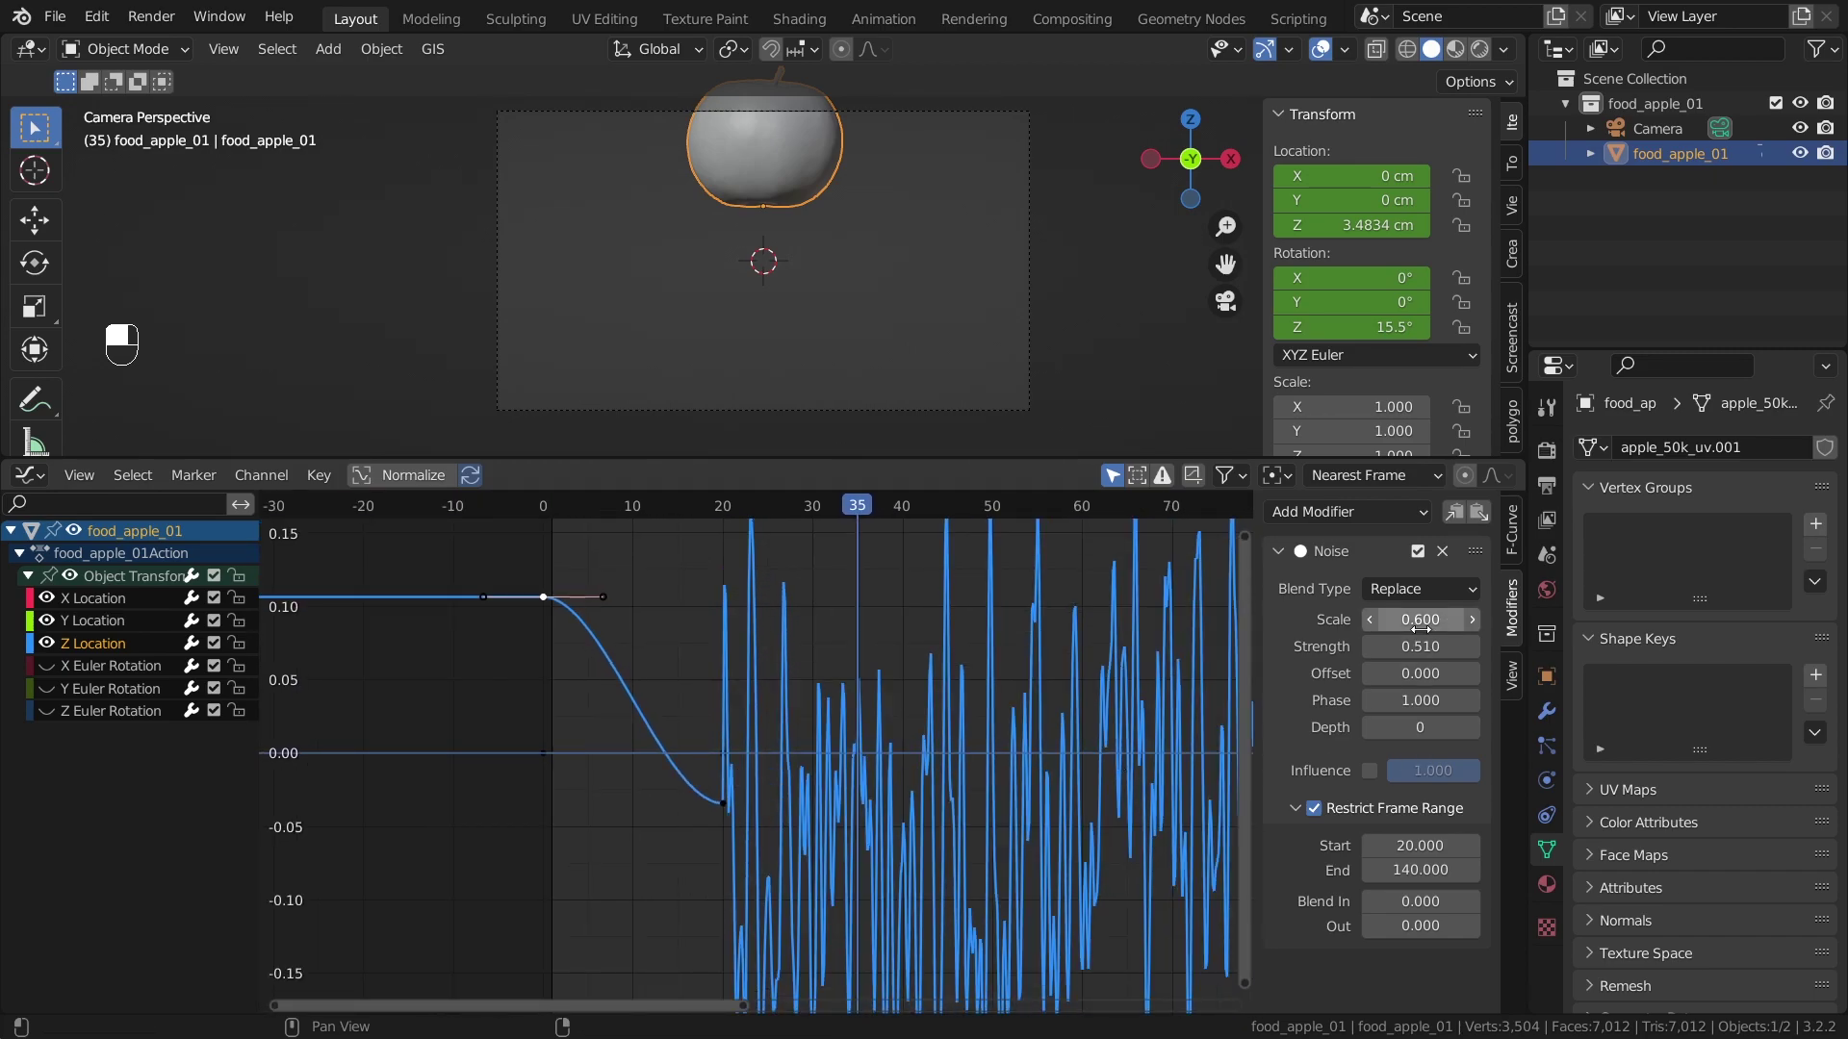
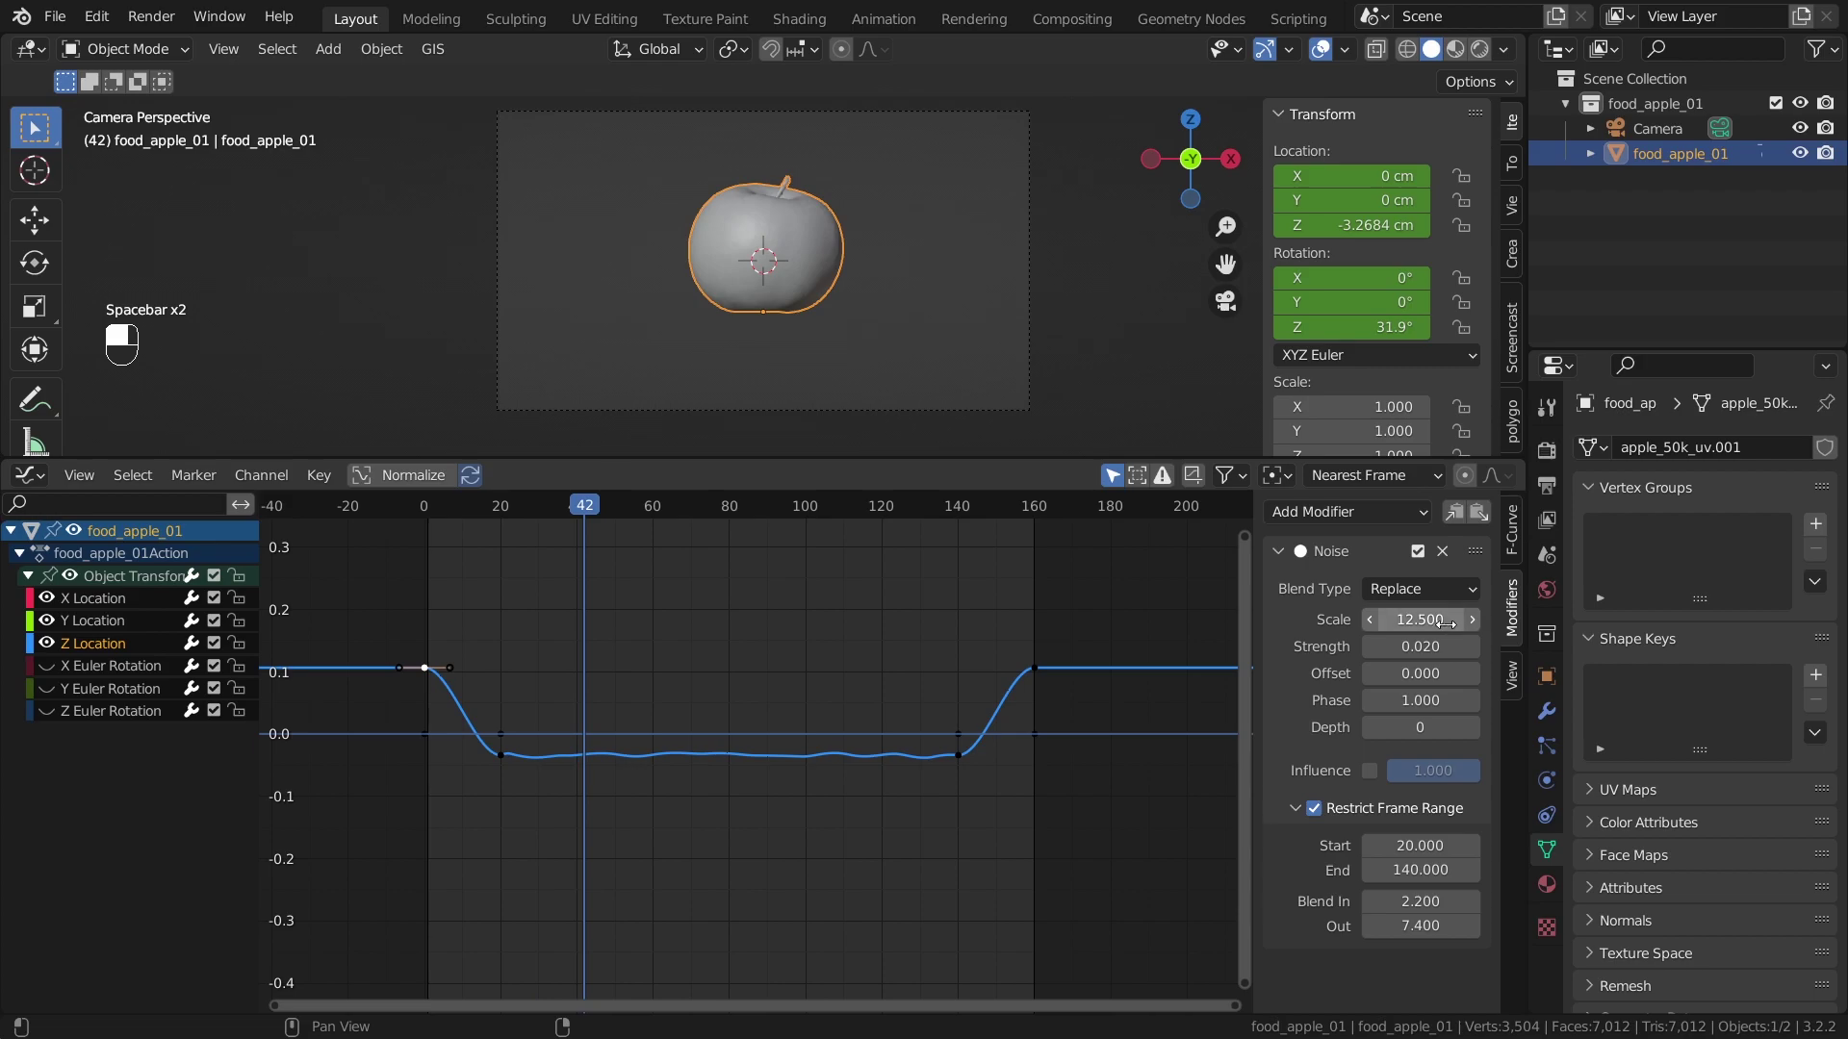
- Review the wobble with scale 27.2 in playback, then select another location curve
{"action": "key", "text": "space"}
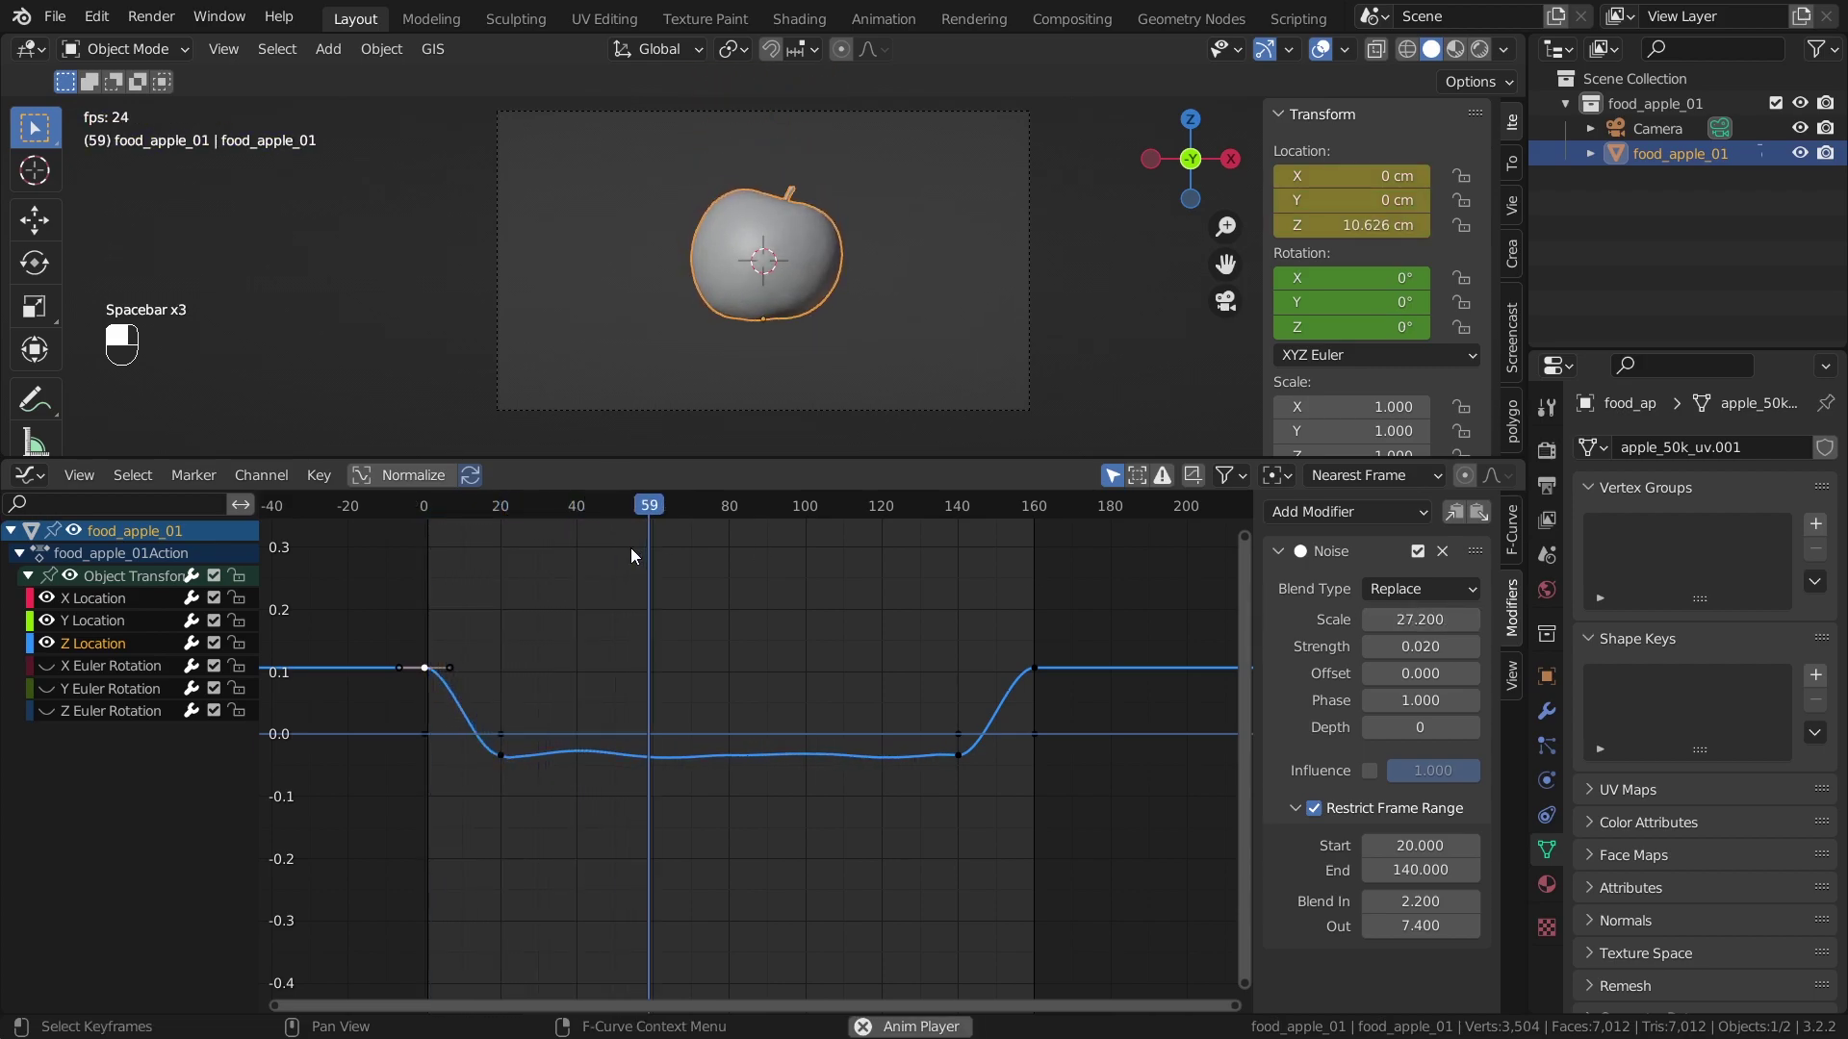
{"action": "key", "text": "space"}
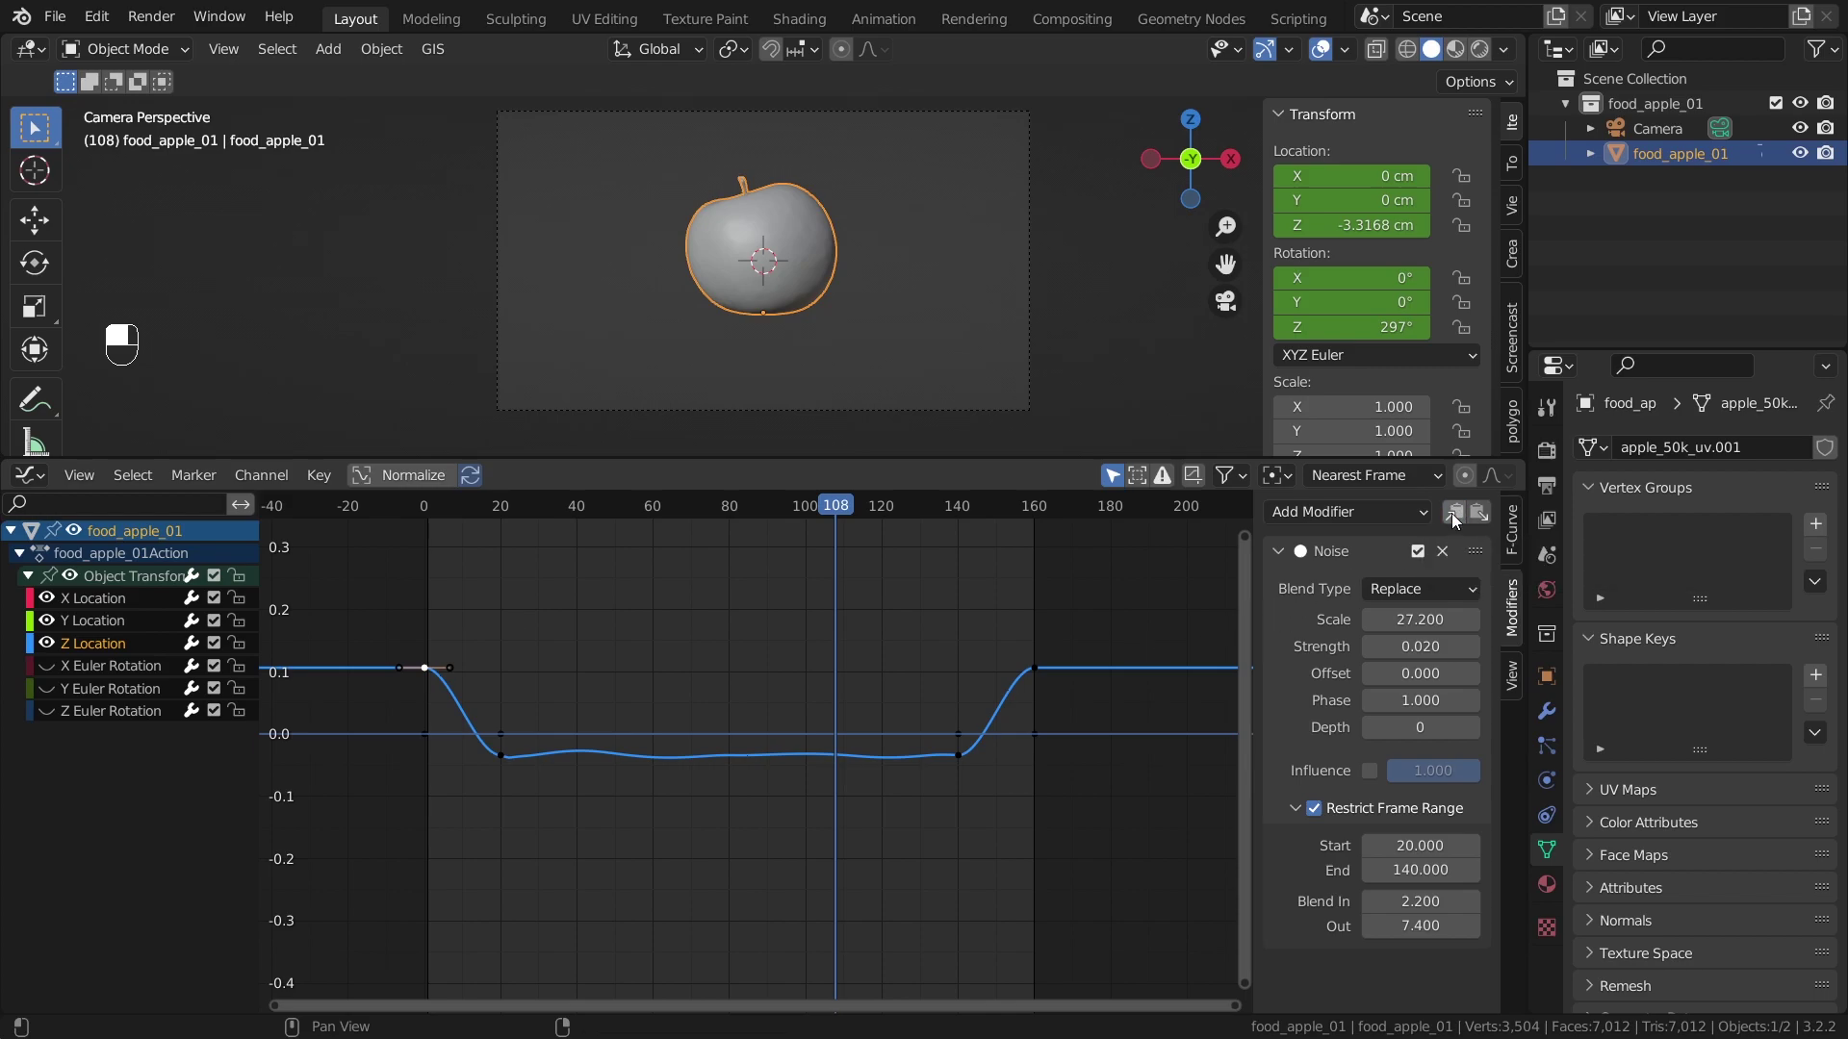
{"action": "left_click", "coordinate": [99, 627]}
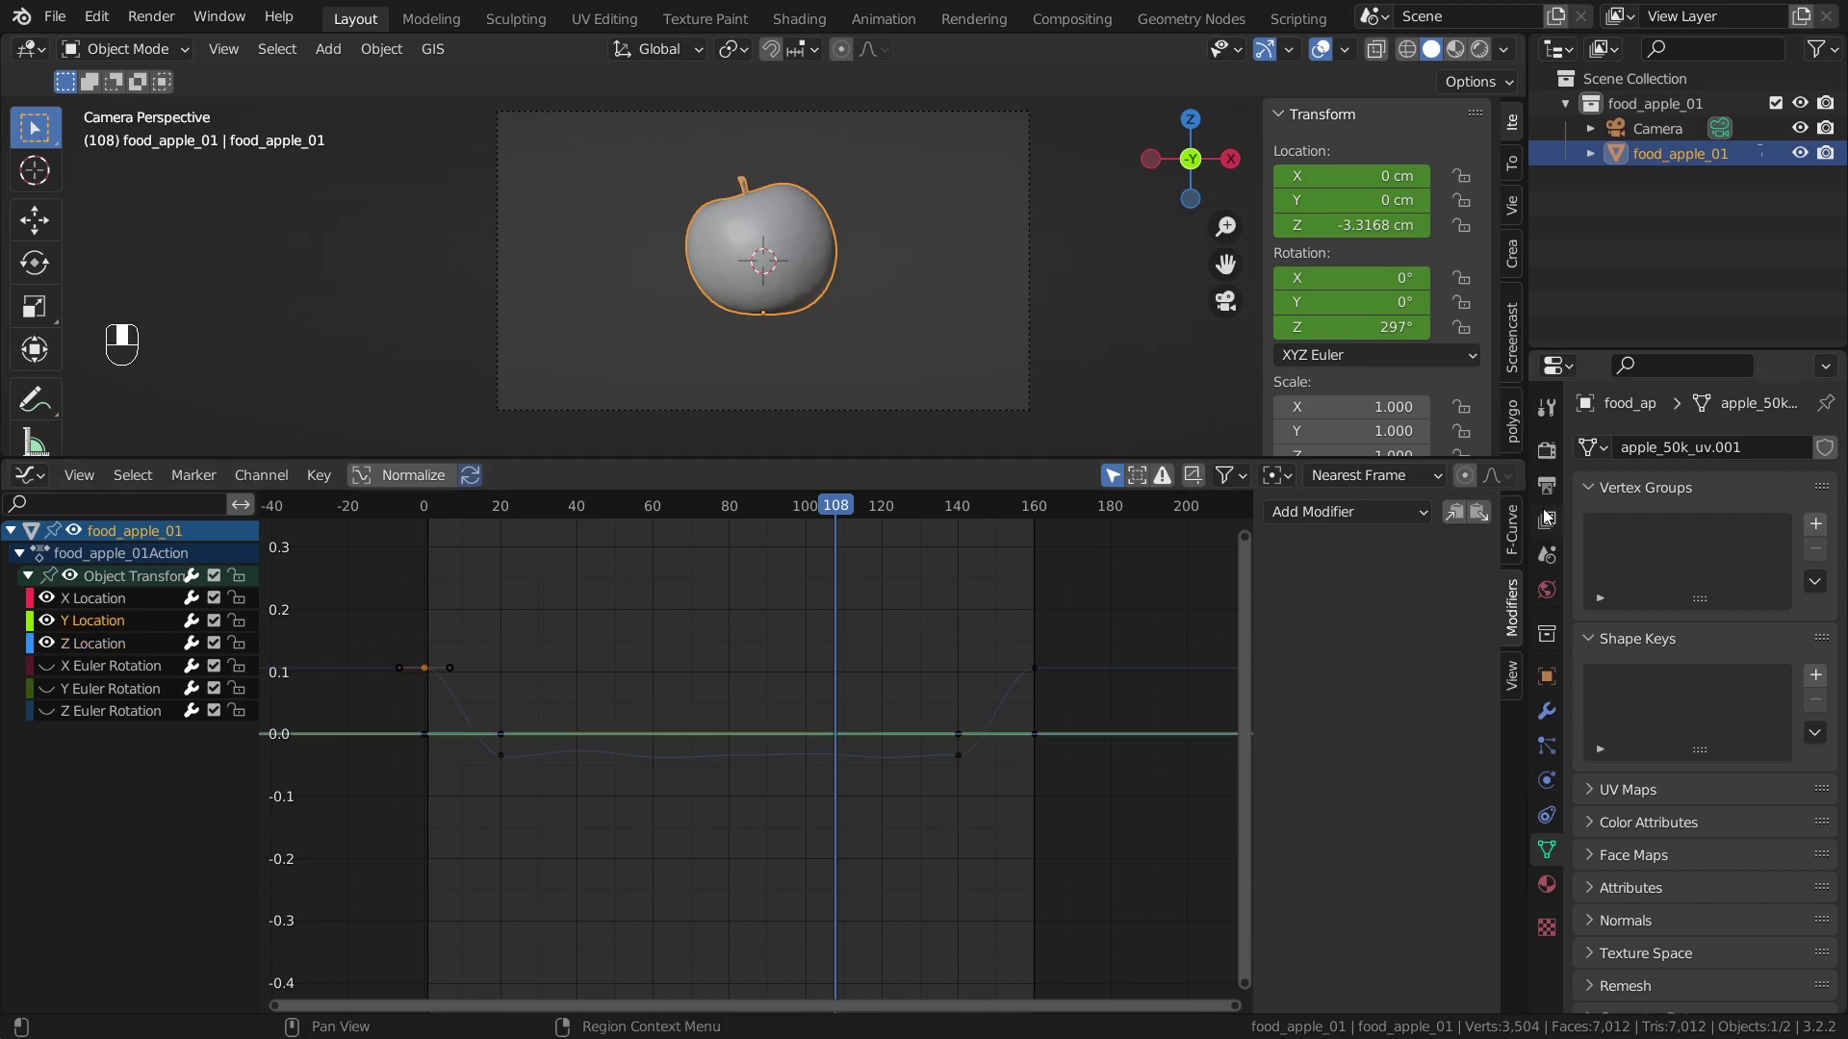